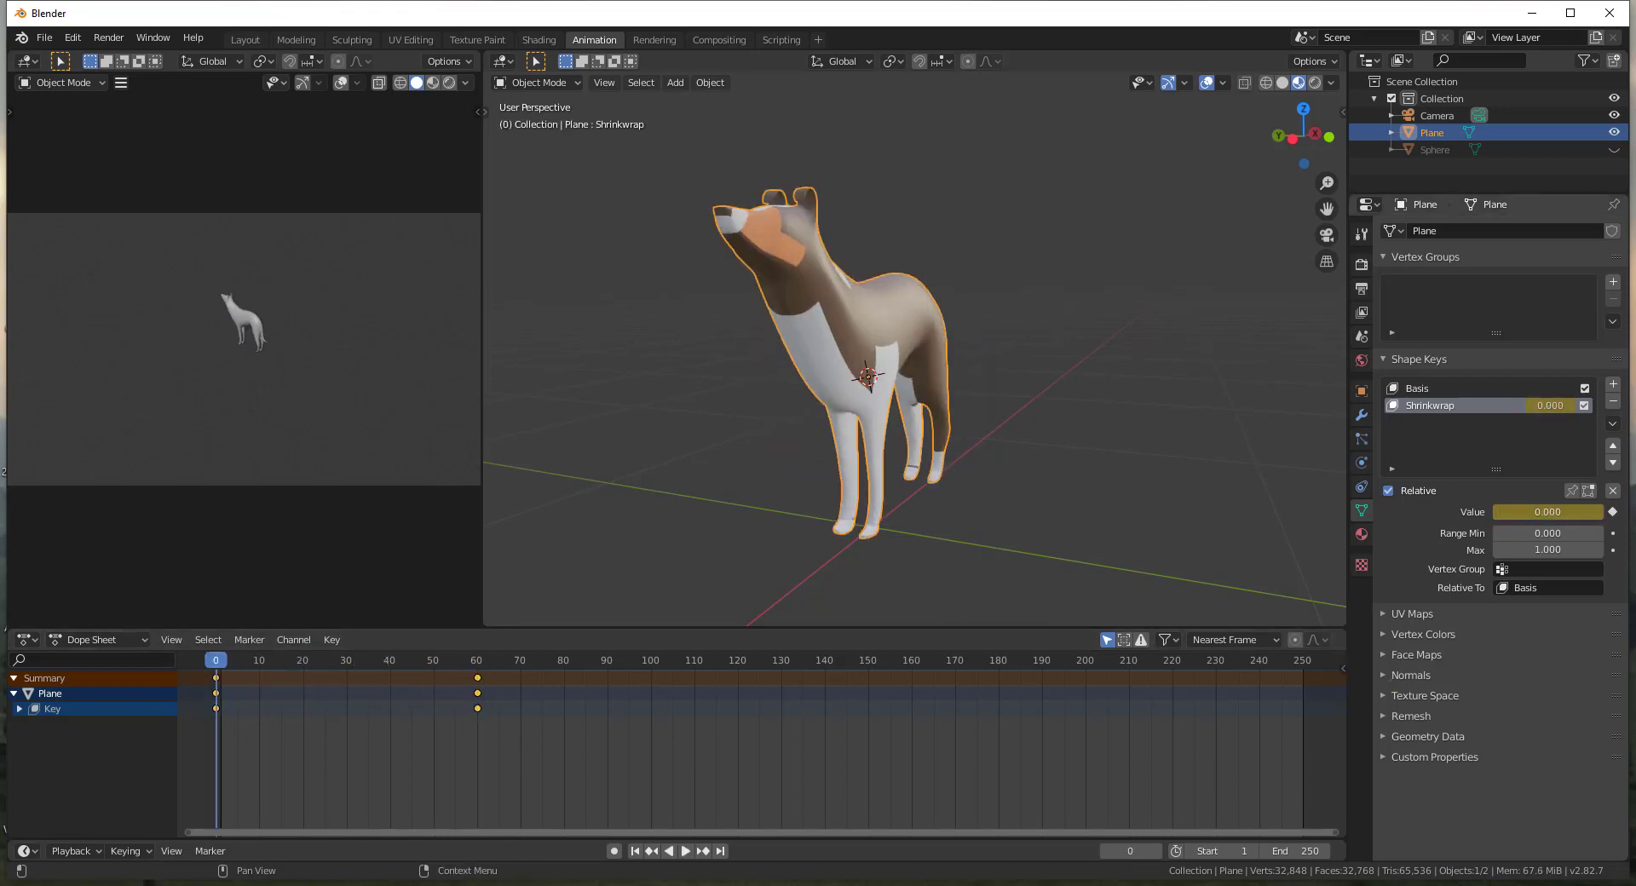
Play back the morph, check the sphere at frame 60 and return to frame 1.
left_click(690, 854)
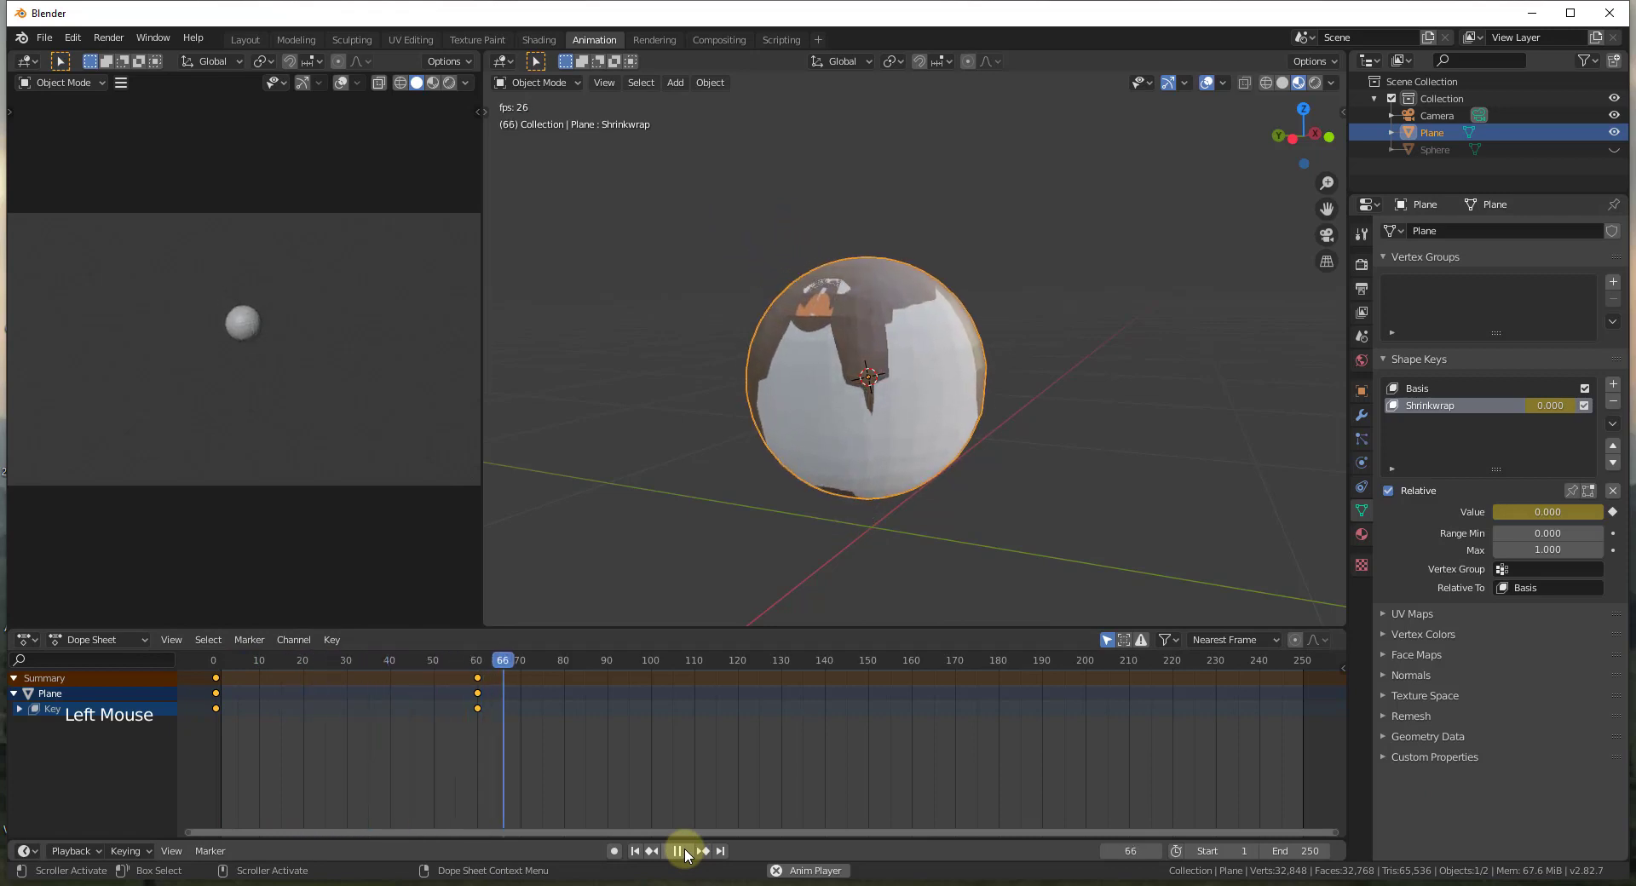
left_click(690, 854)
left_click(524, 661)
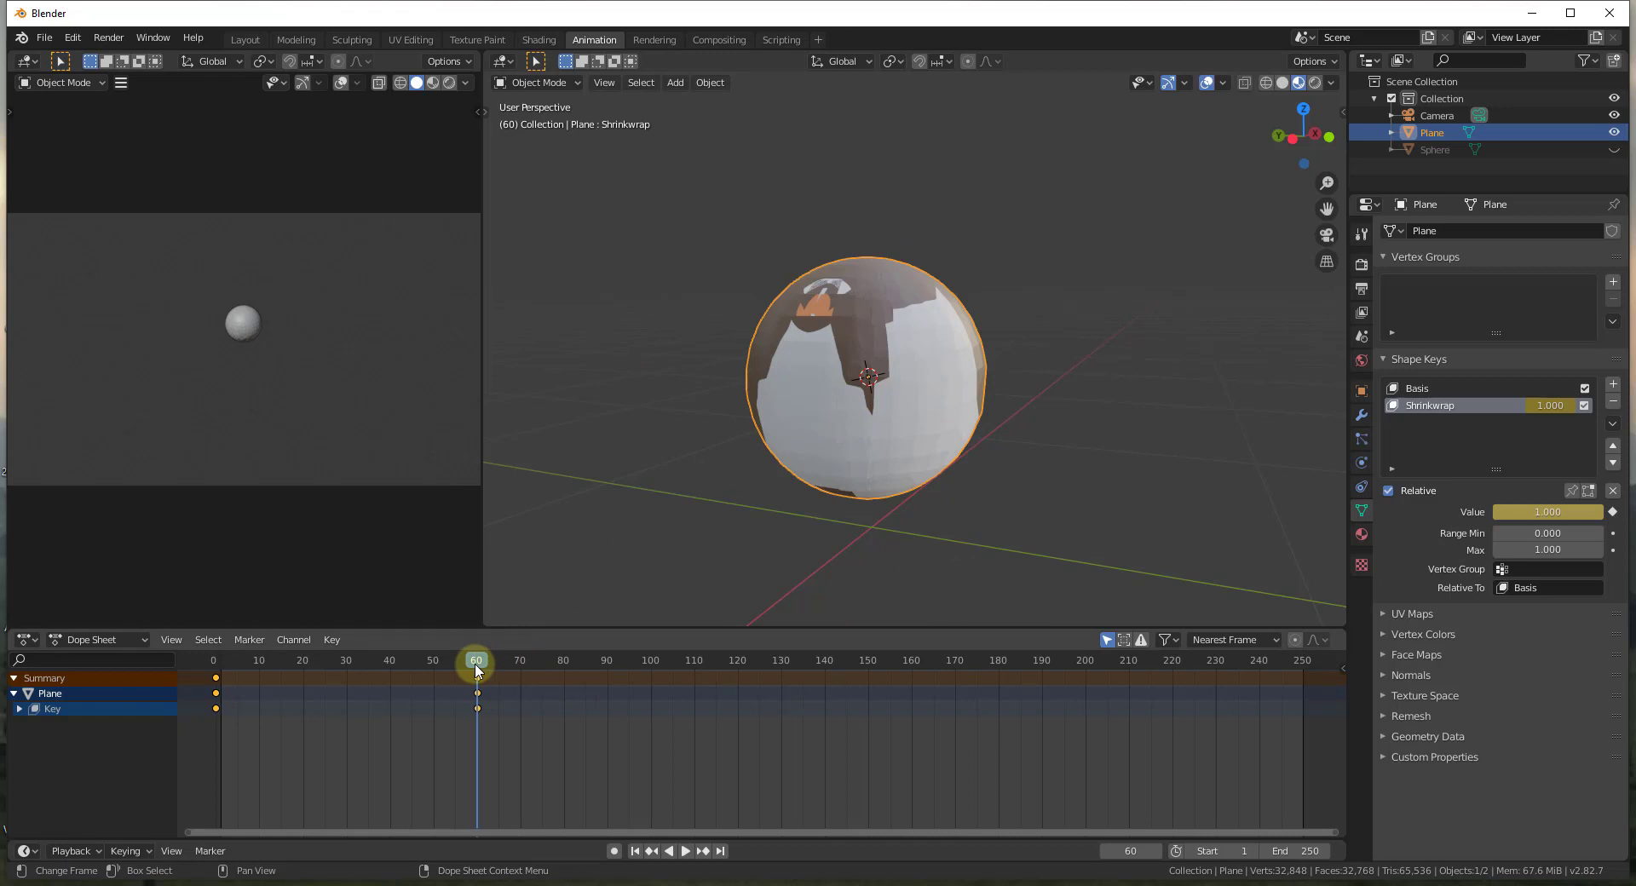
left_click(483, 665)
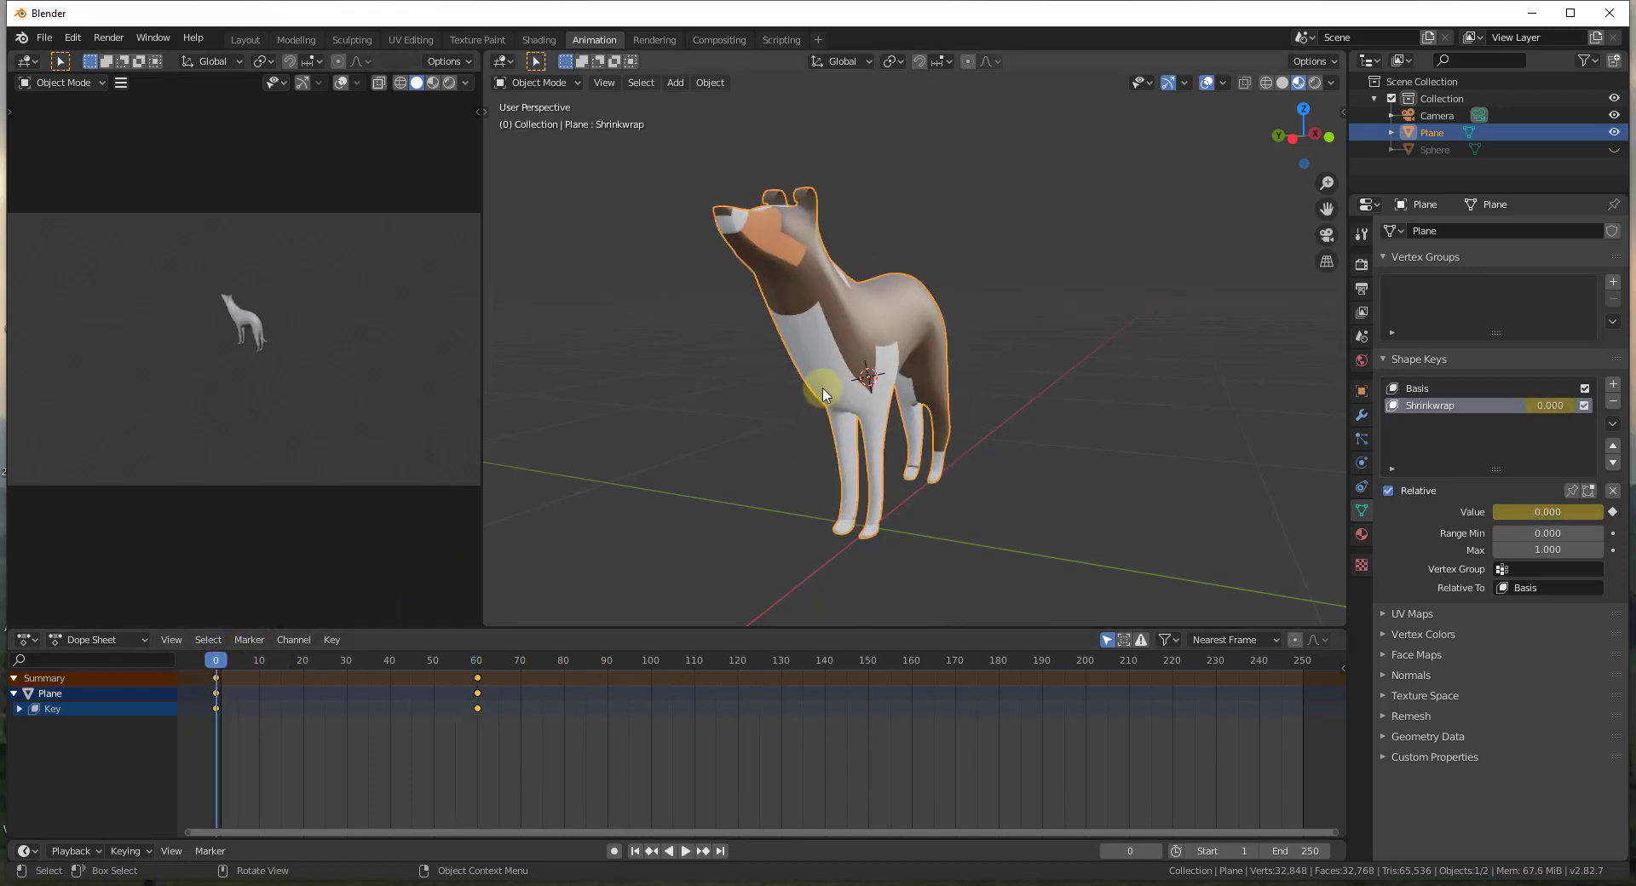
Add a cube mesh scaled up to enclose the dog, then reselect the dog mesh.
left_click(840, 365)
left_click(1369, 425)
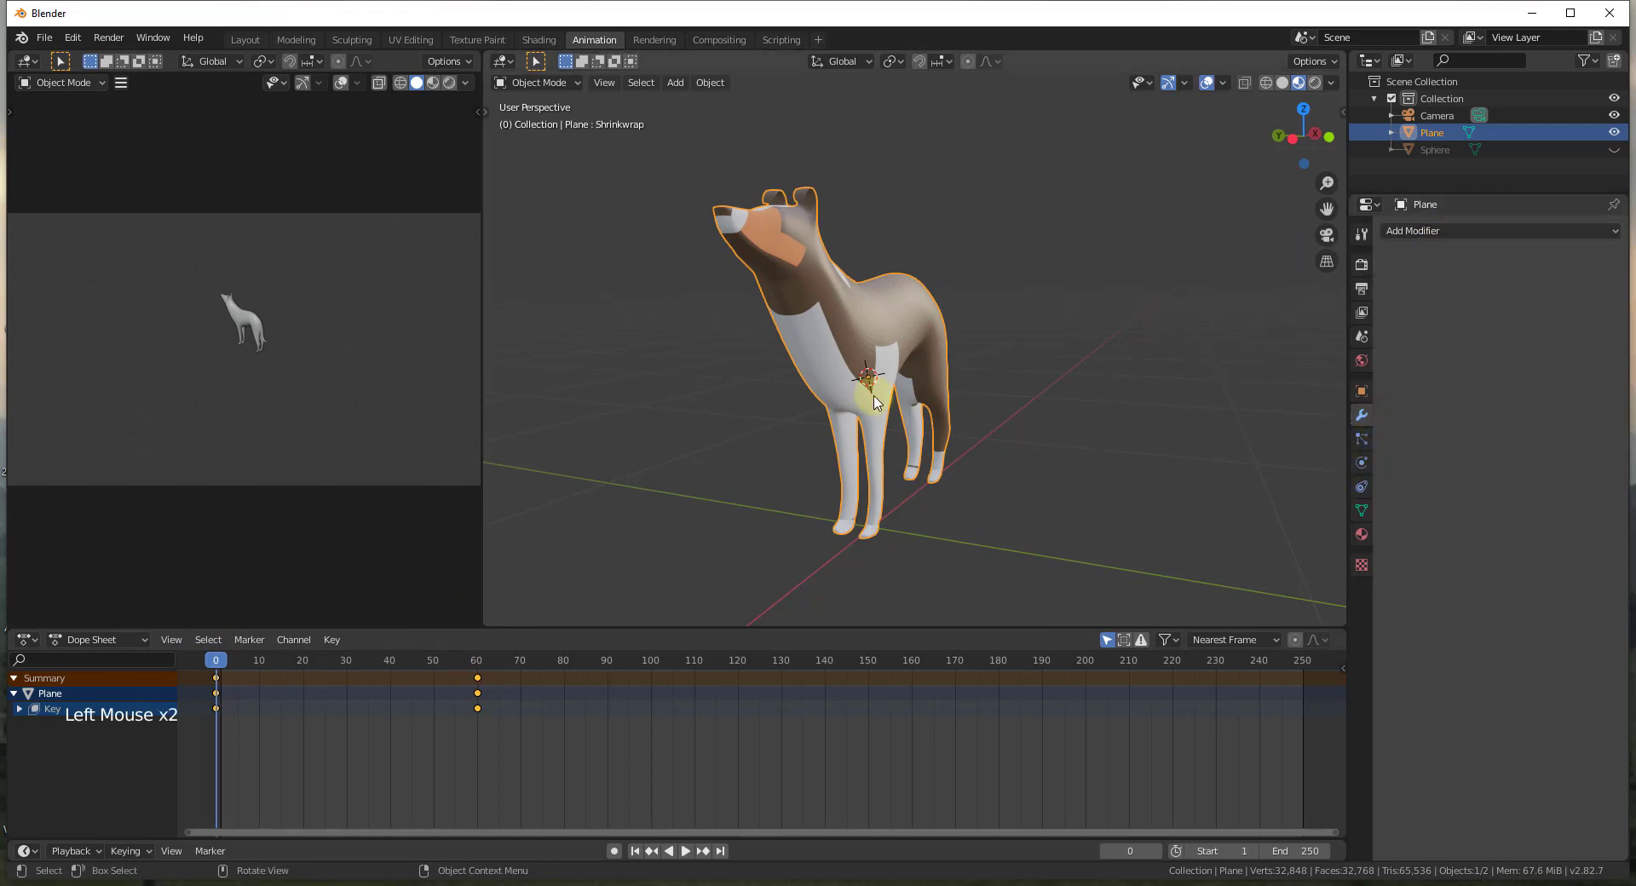
key("shift+a")
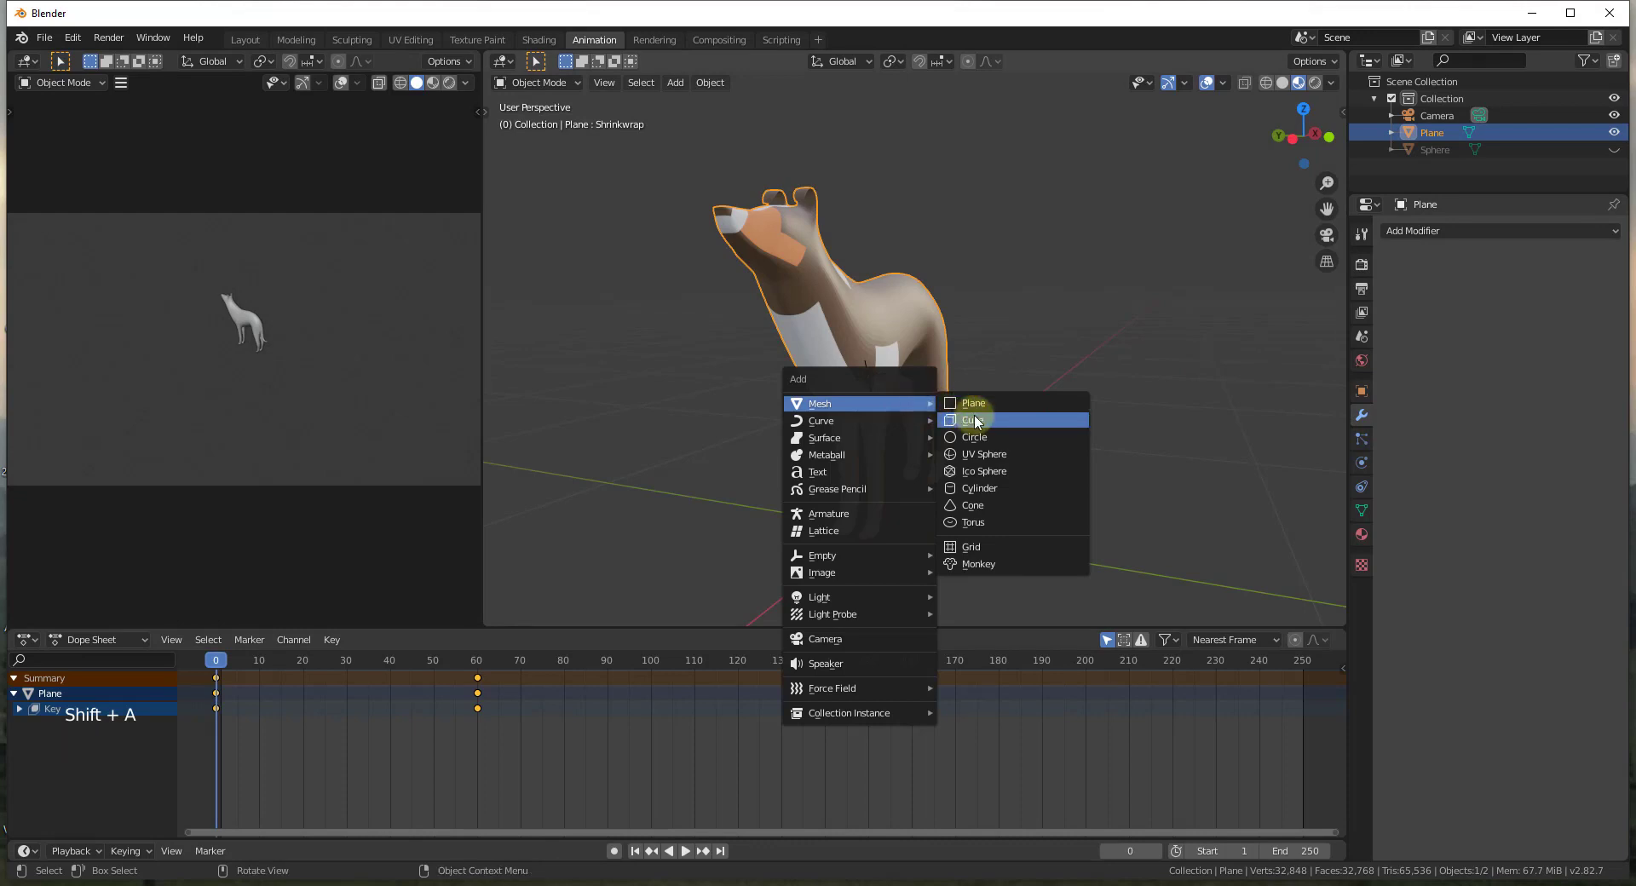
key("s")
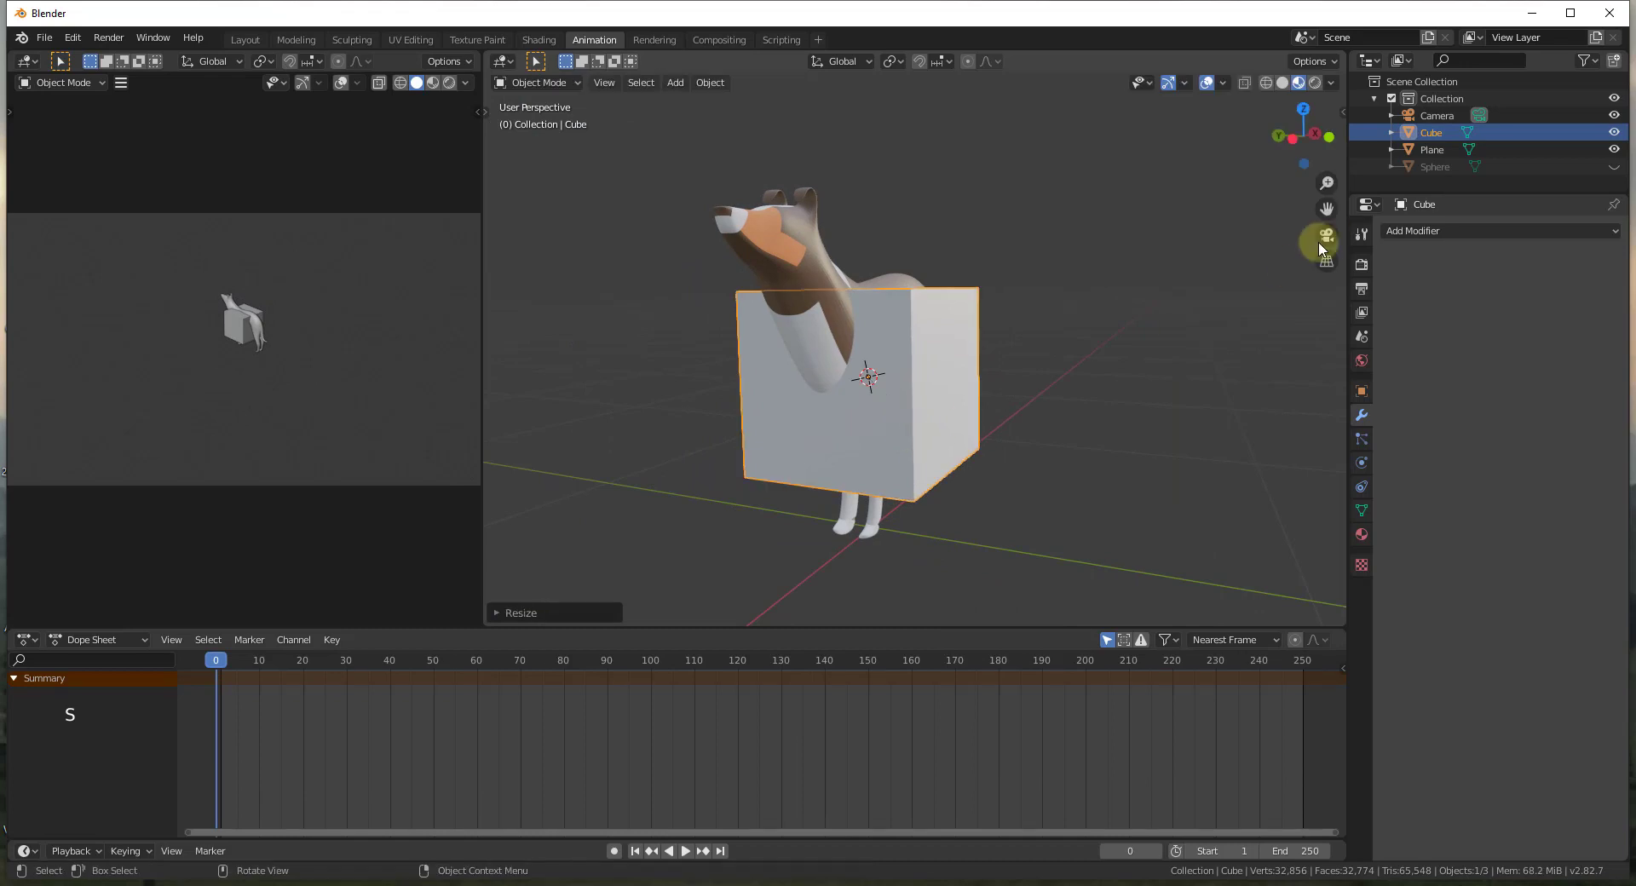
left_click(1422, 242)
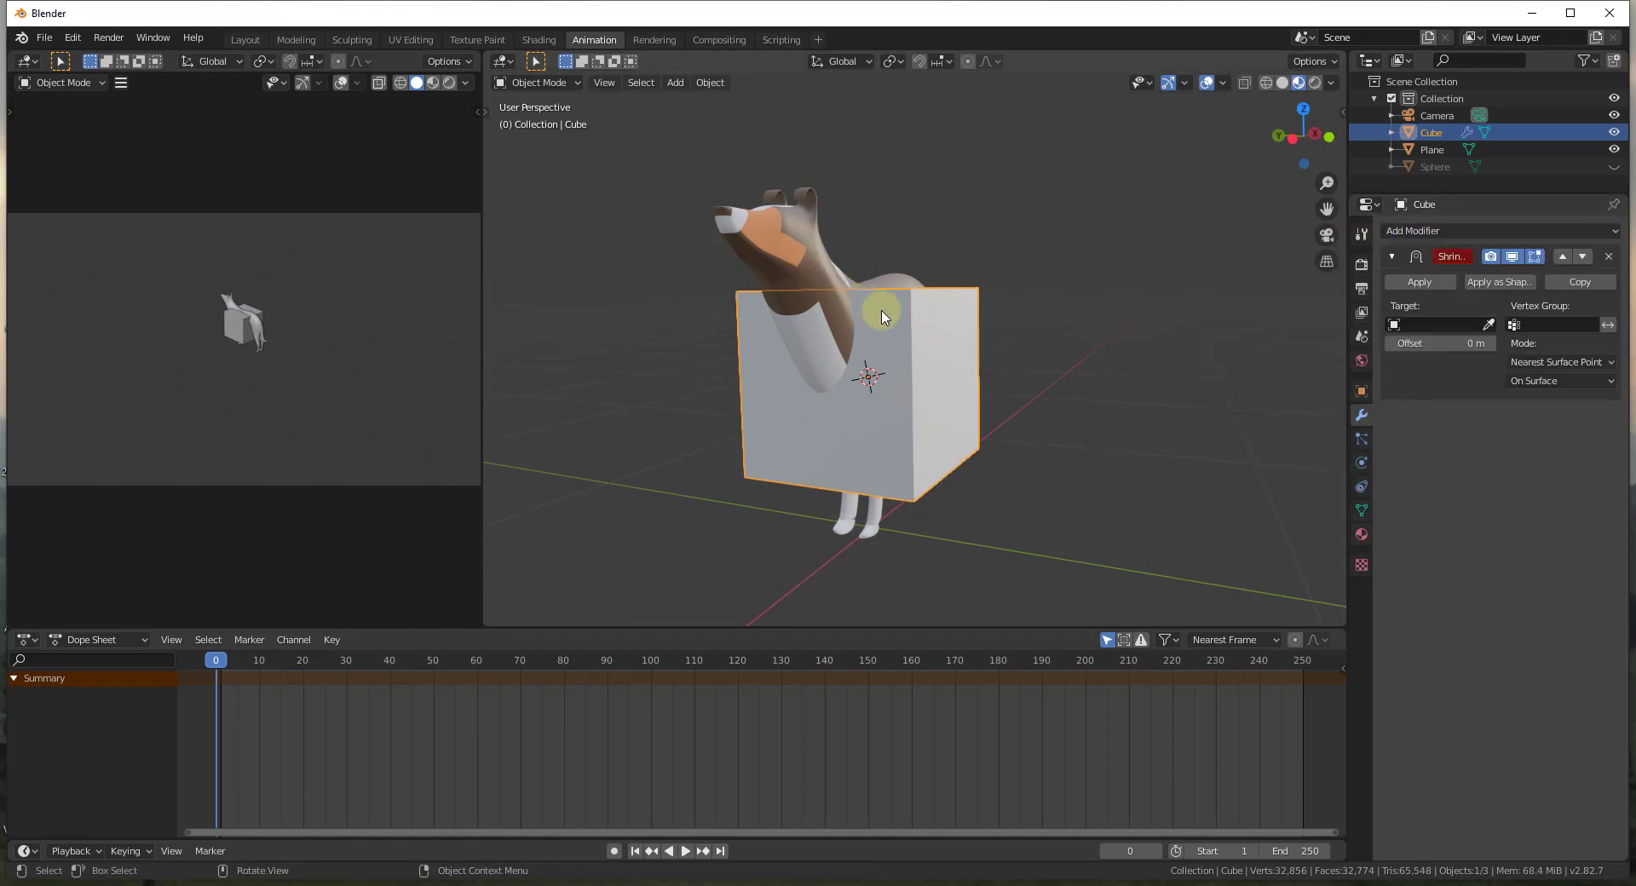
key("Escape")
left_click(1613, 263)
left_click(811, 271)
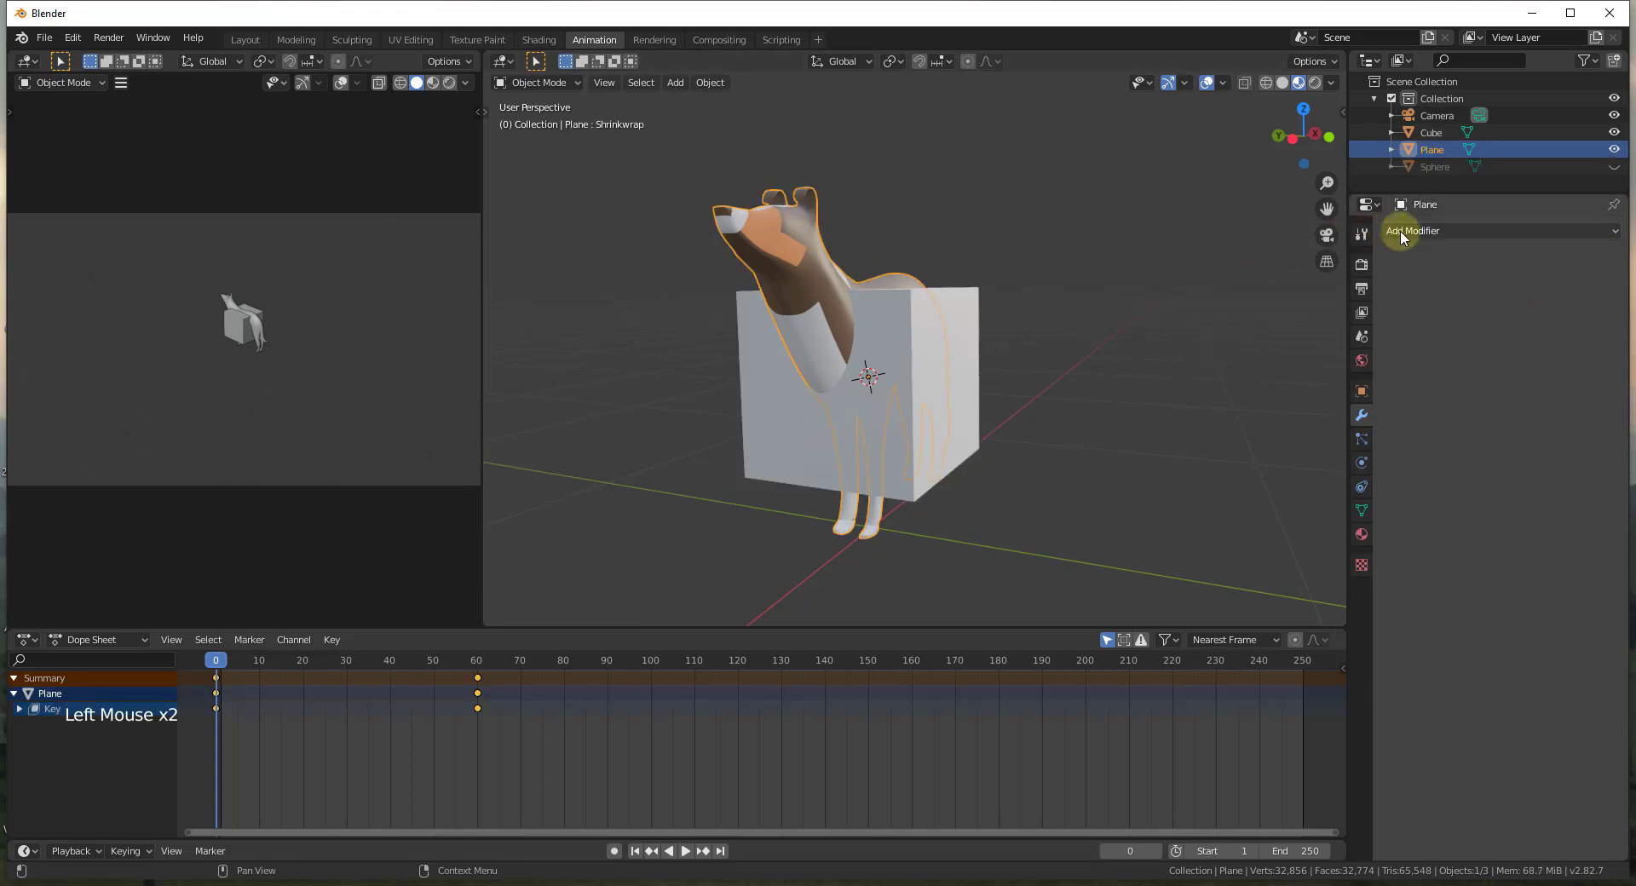
Give the dog a Shrinkwrap modifier targeting the Cube with Nearest Vertex wrap method.
left_click(1435, 237)
left_click(1495, 327)
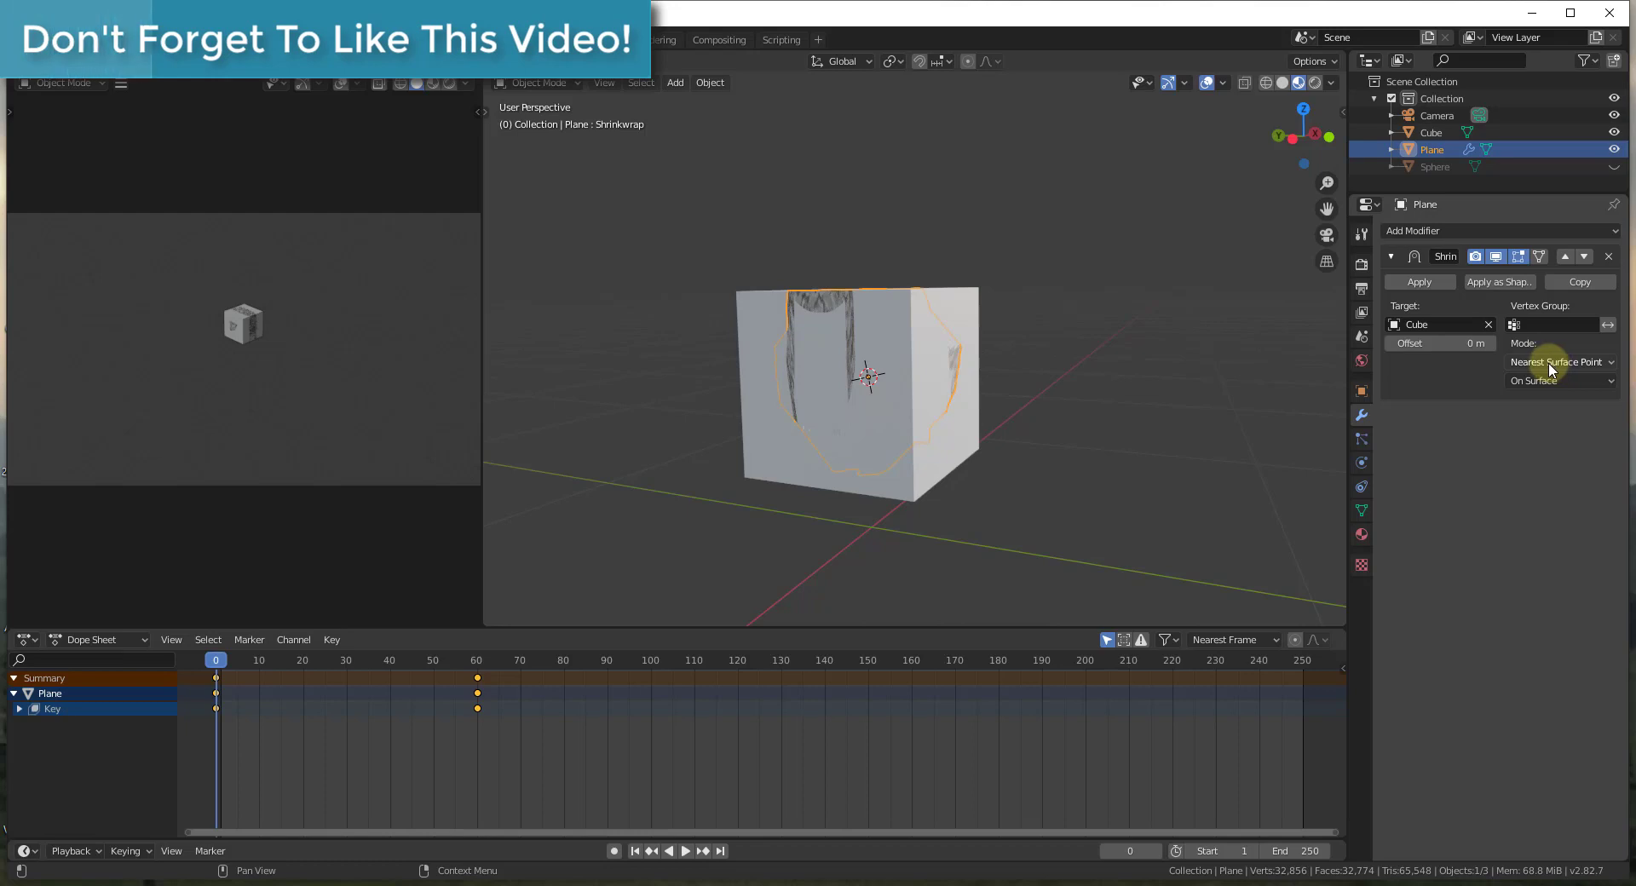
left_click(1547, 384)
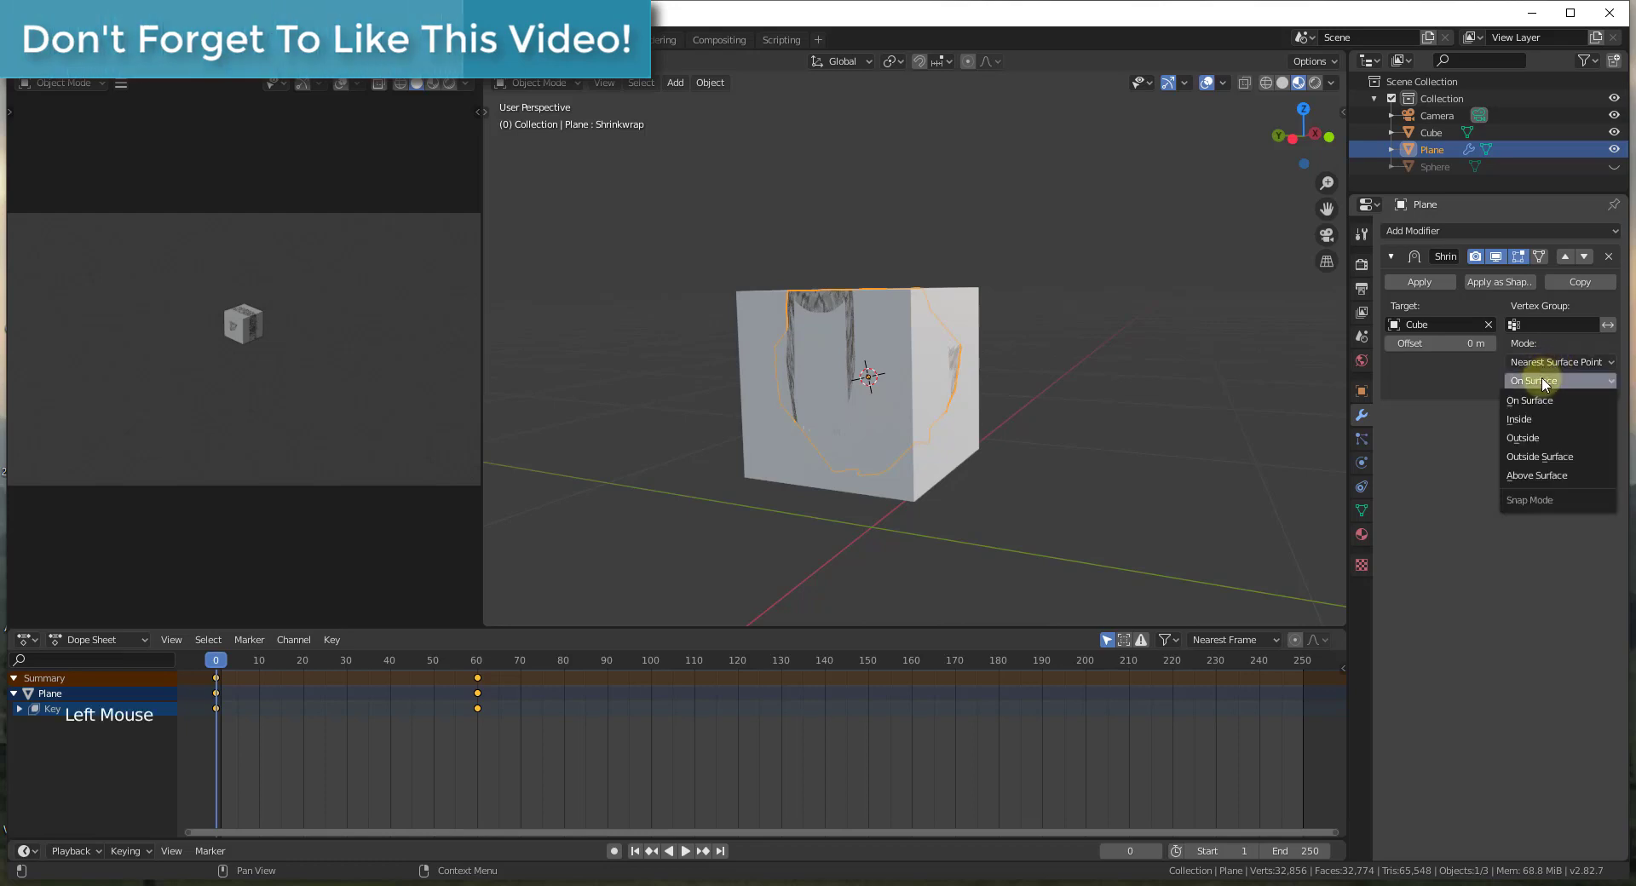
left_click(1546, 368)
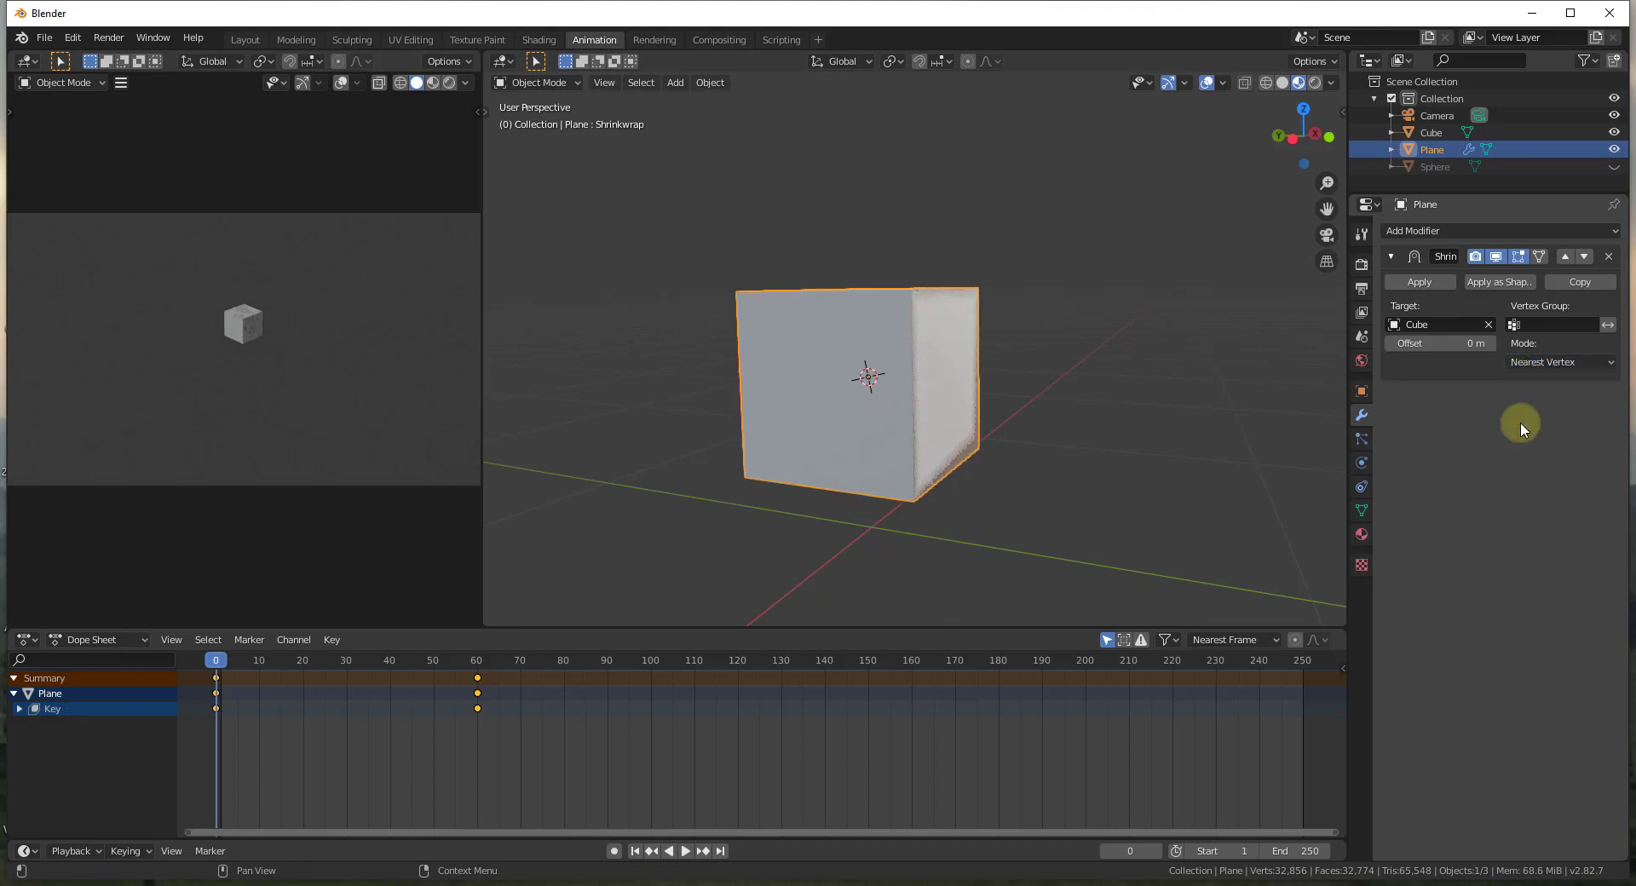
left_click(1550, 365)
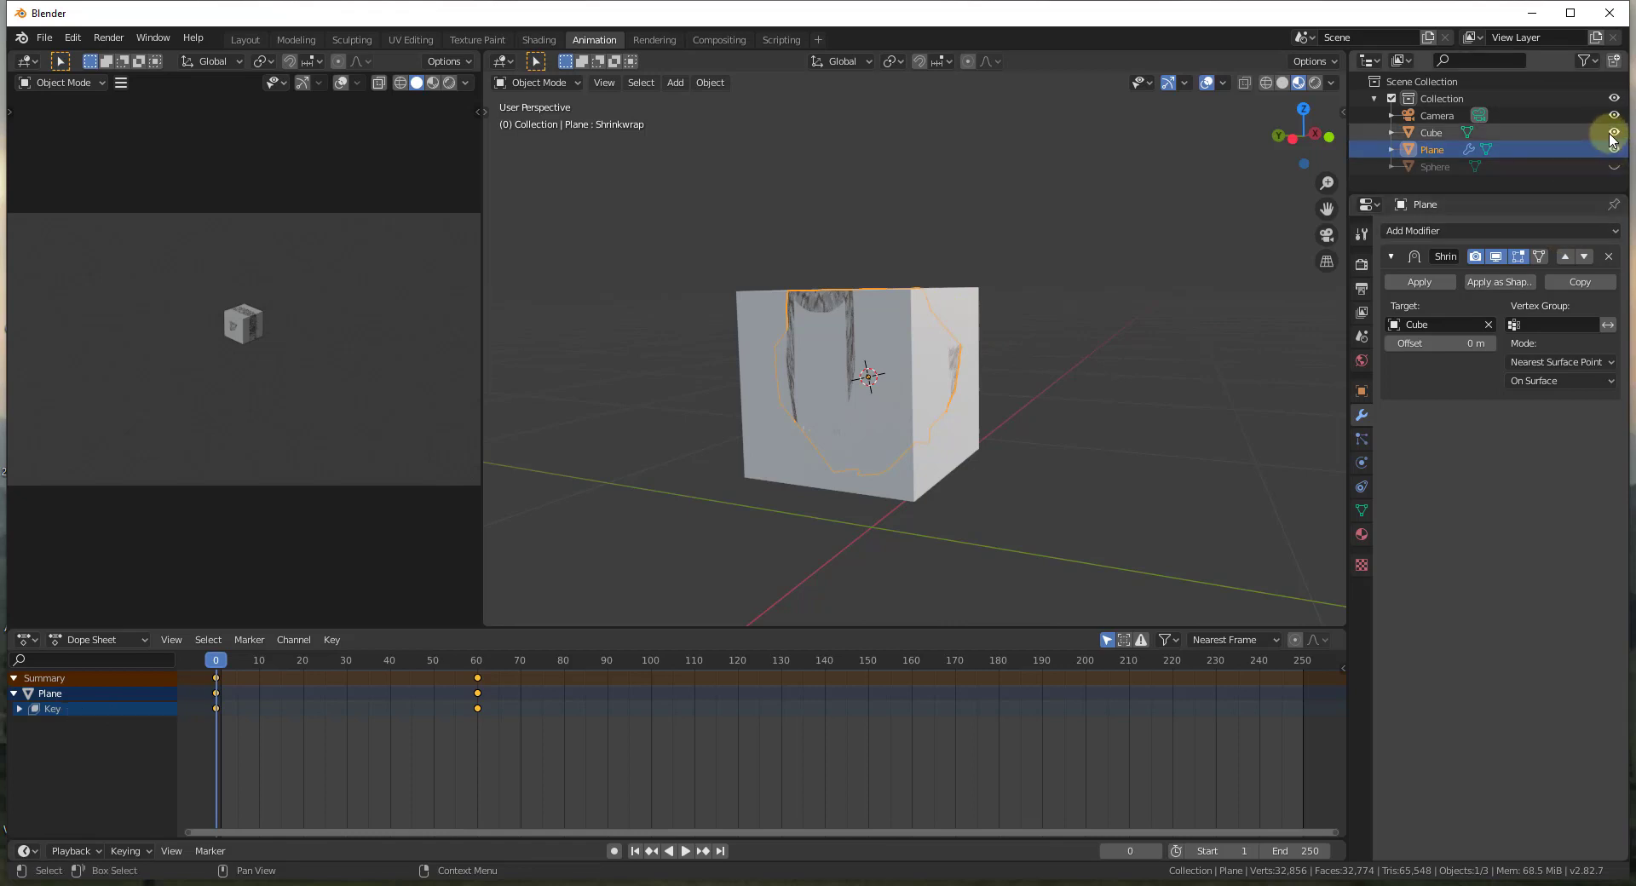
left_click(1619, 140)
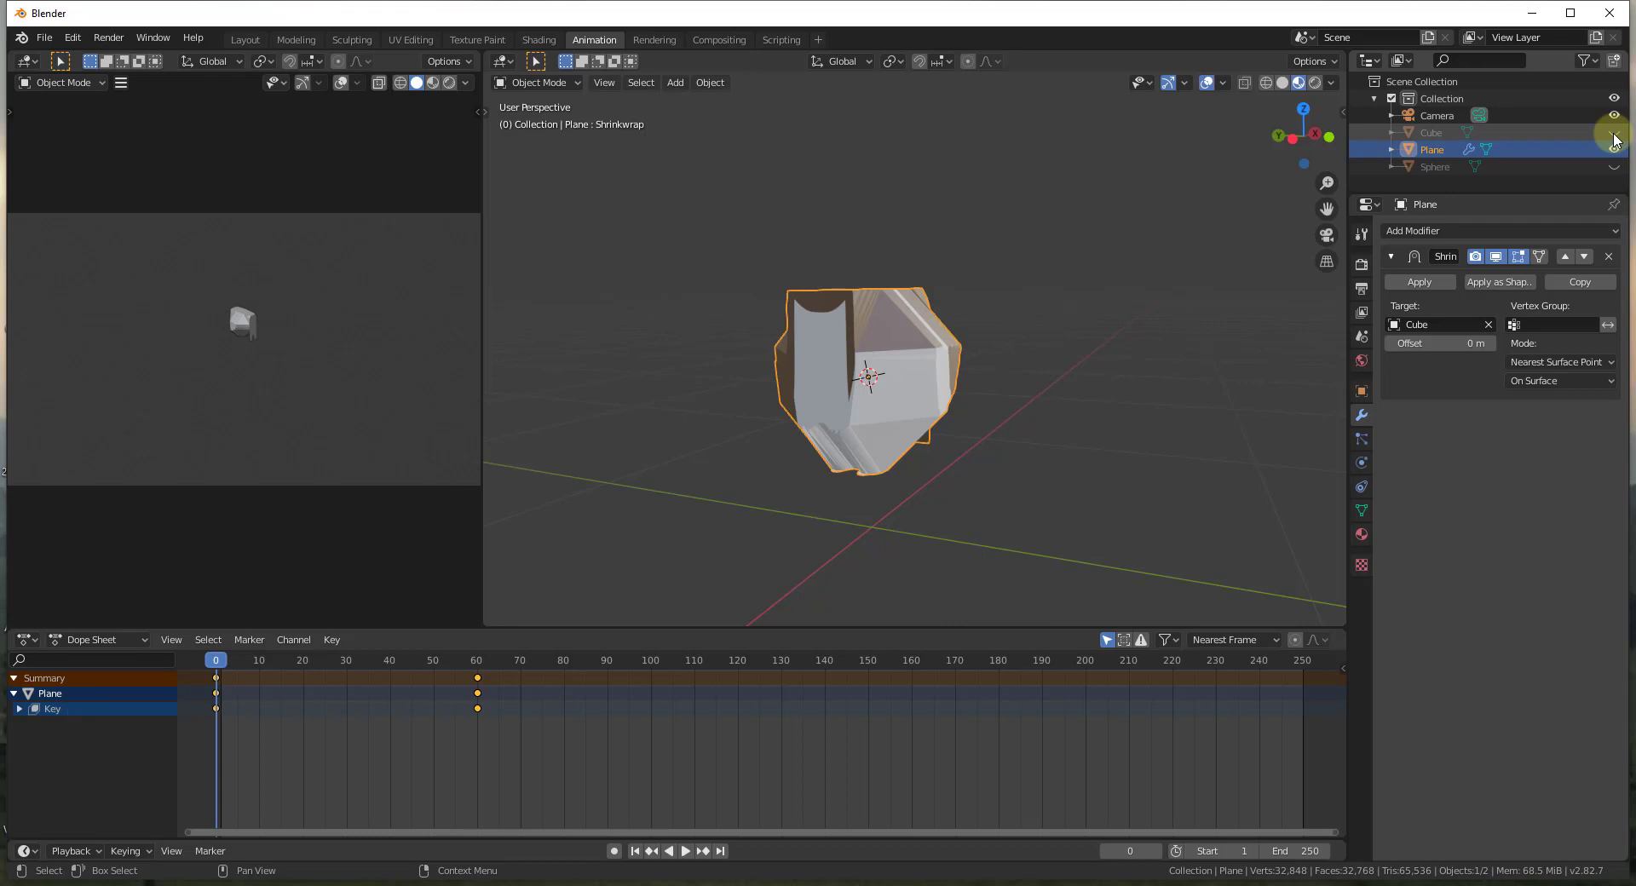
left_click(1619, 140)
left_click(1565, 367)
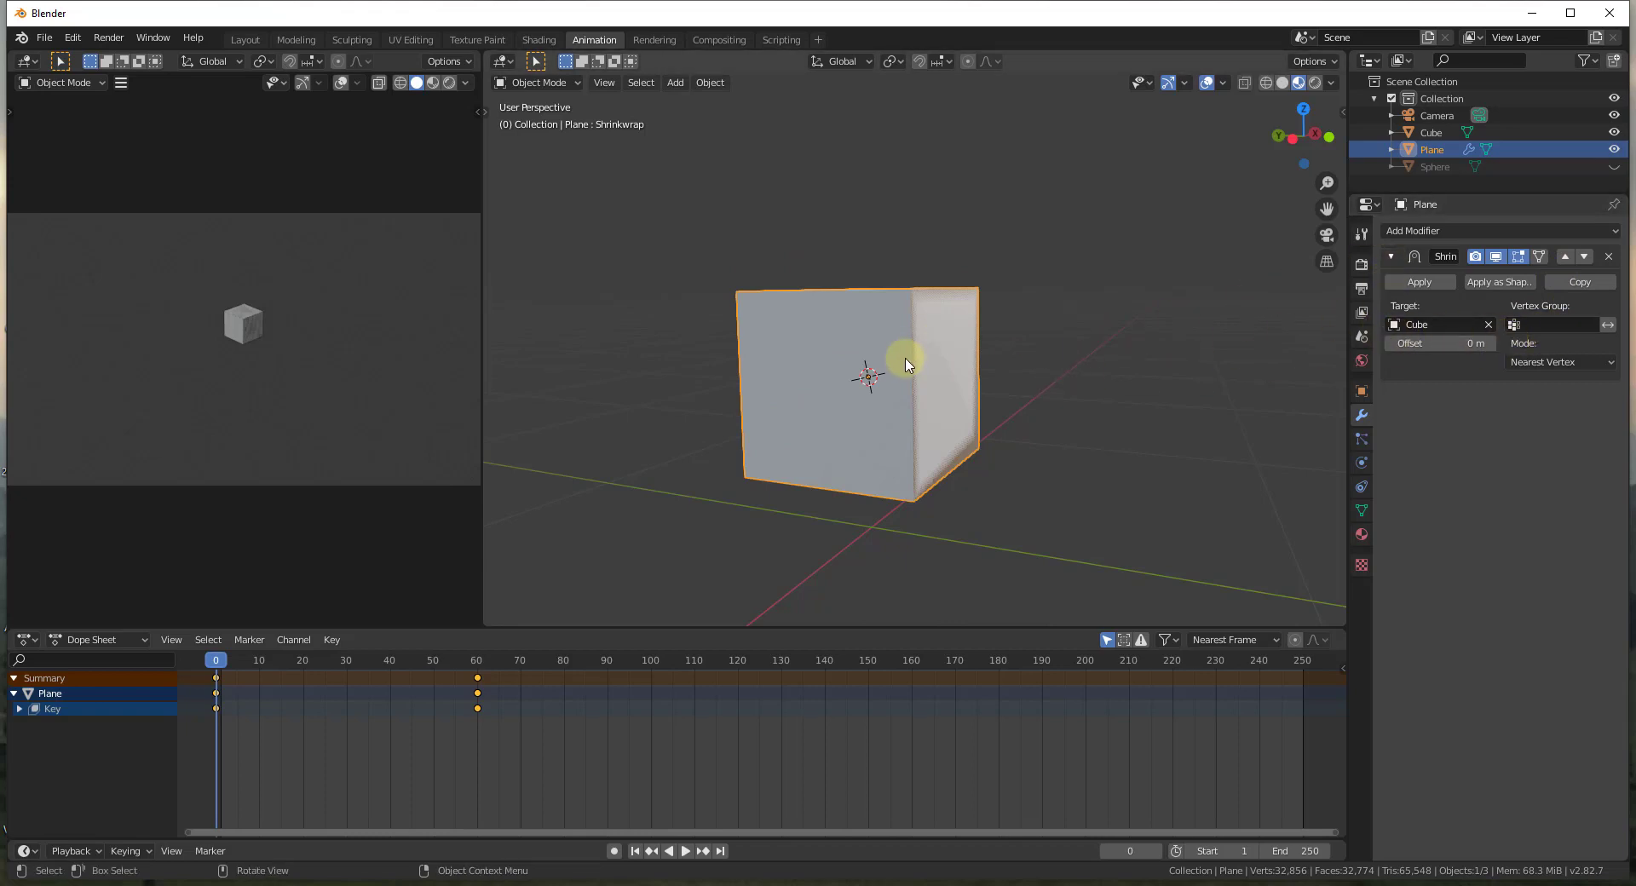
Hide the cube, apply the Shrinkwrap as shape key Shrinkwrap.001 and select it.
left_click(1620, 142)
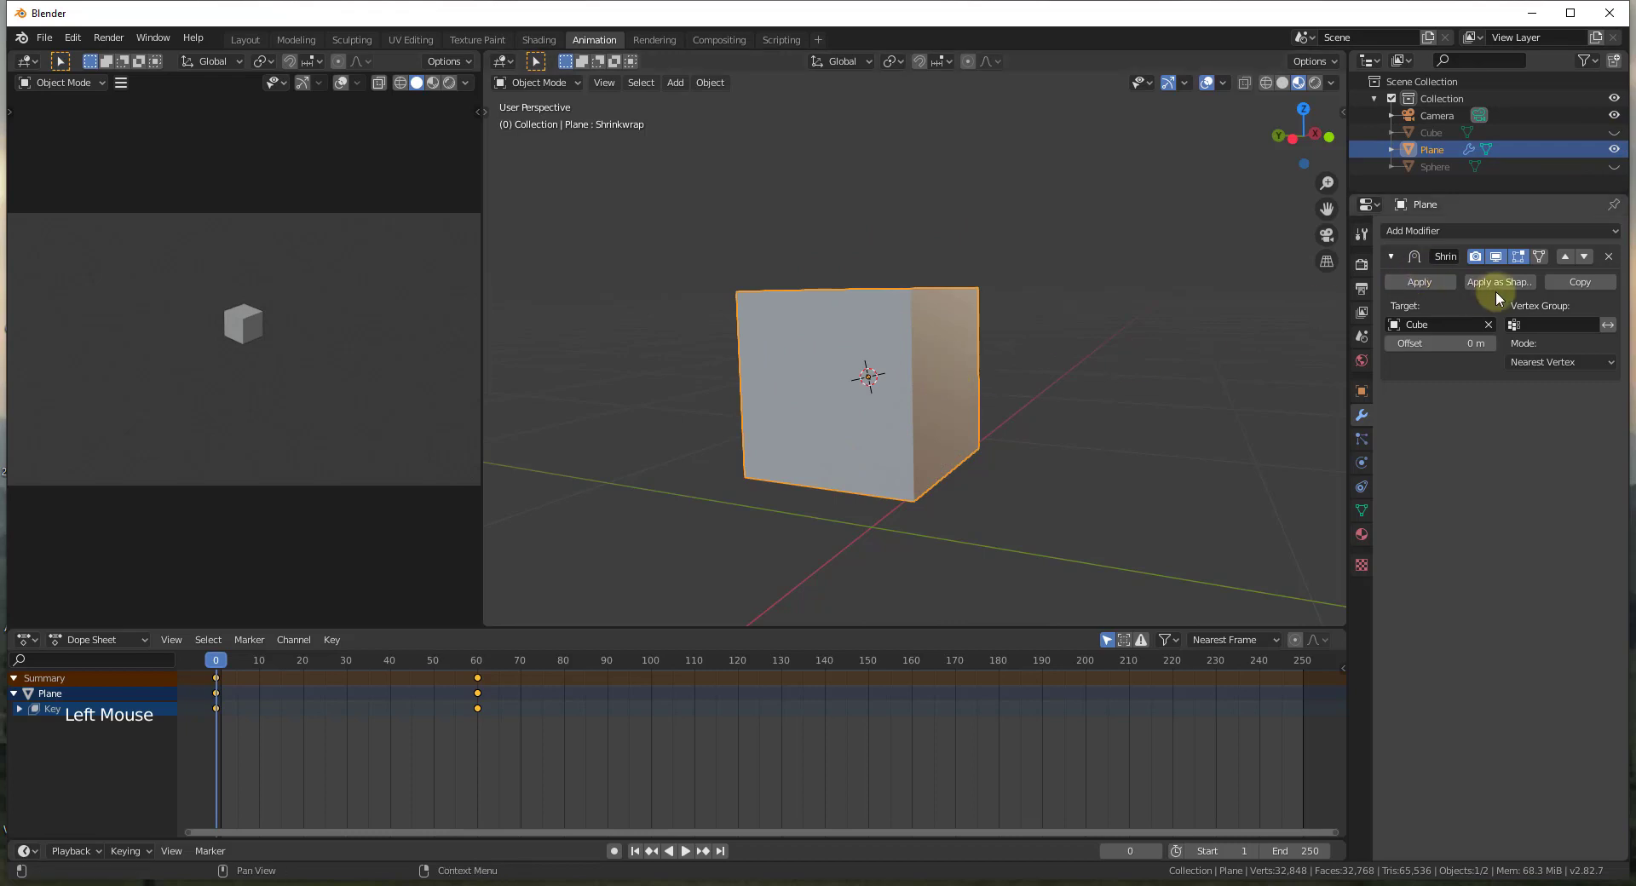
left_click(1509, 287)
left_click(219, 668)
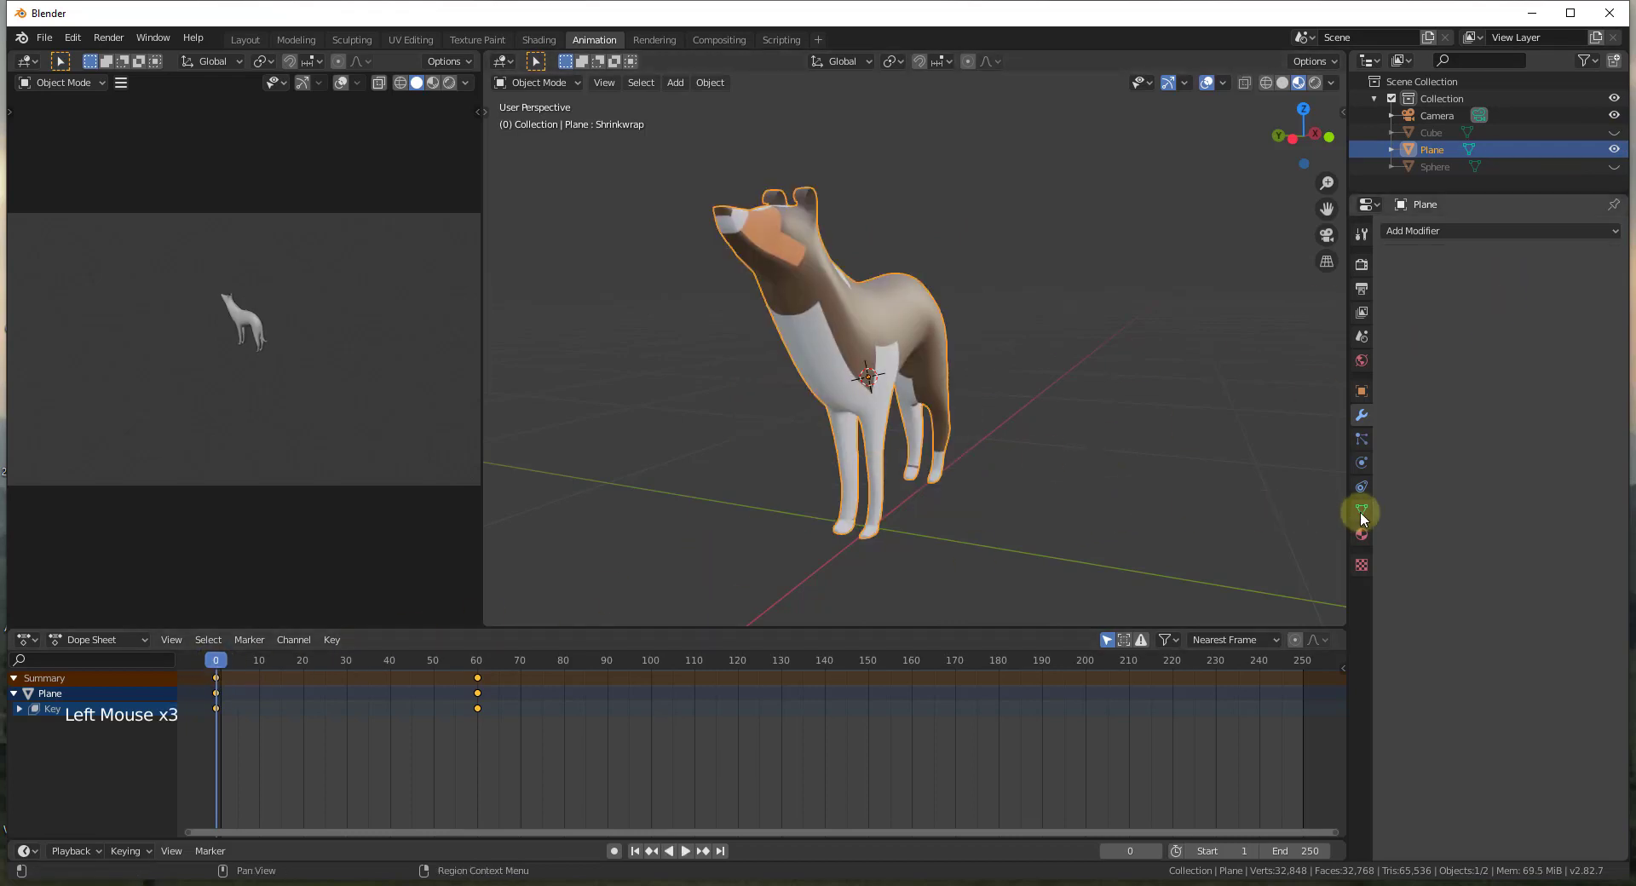
left_click(1366, 519)
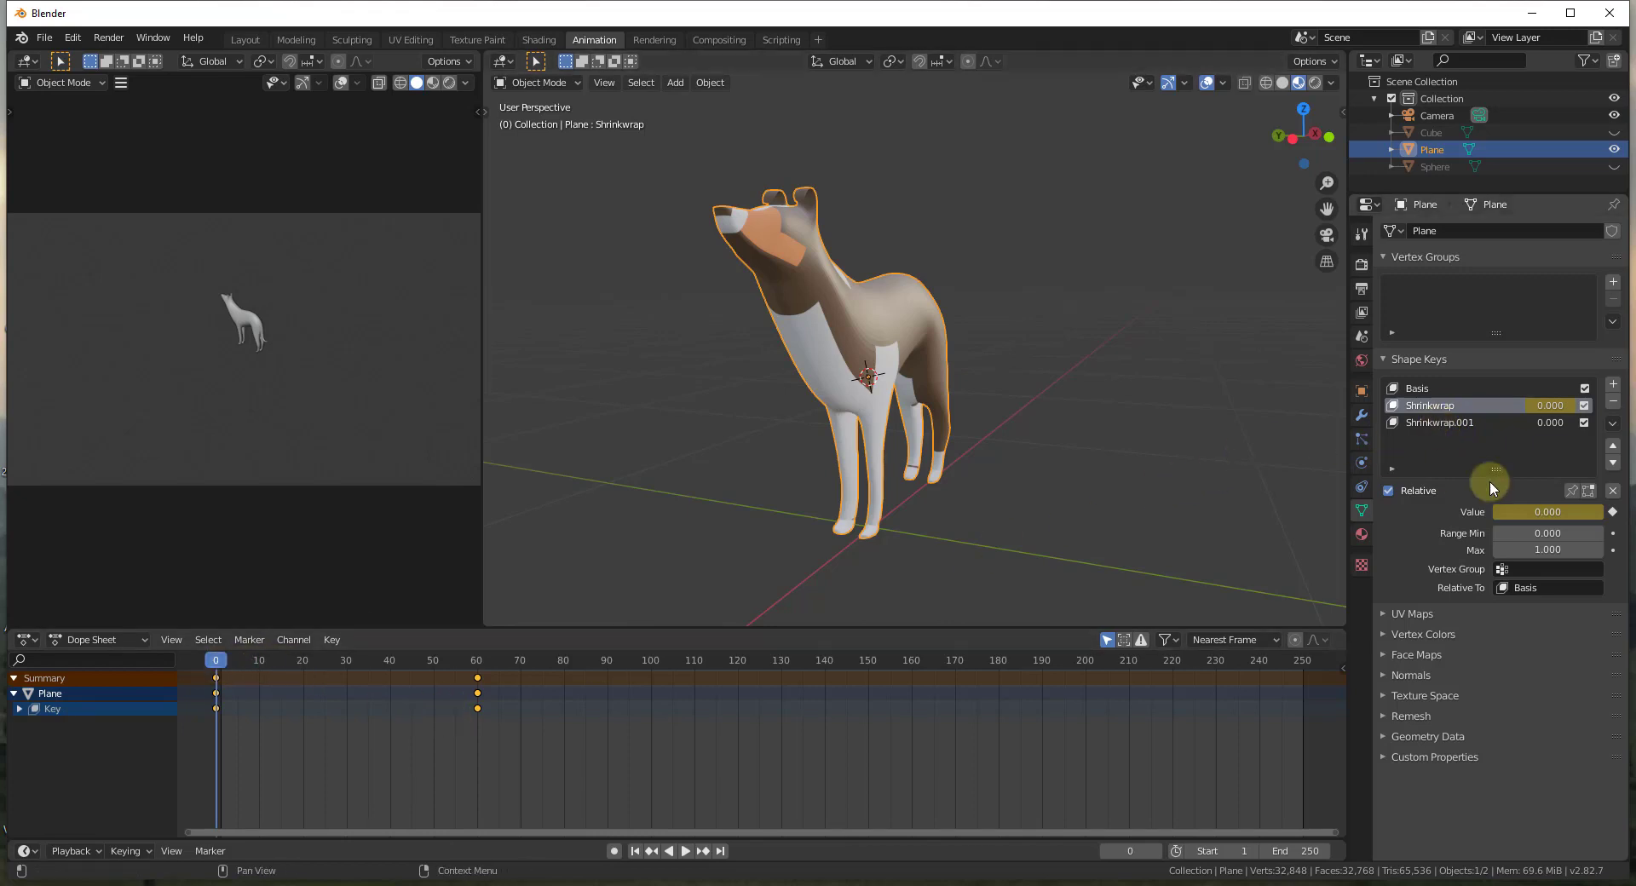
left_click(1424, 429)
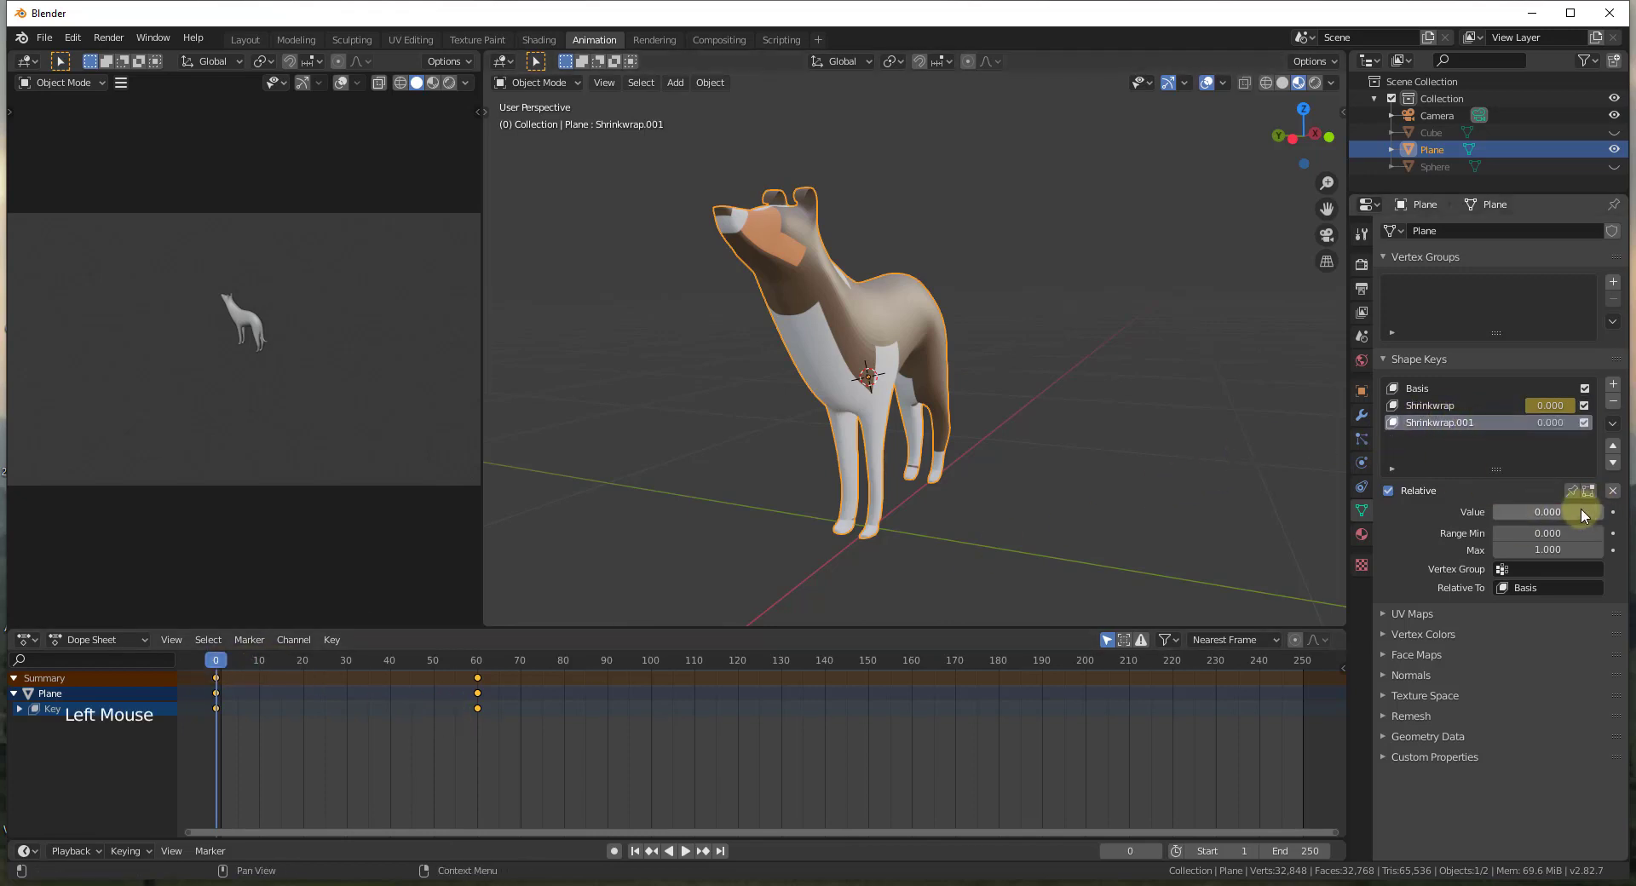
Keyframe Shrinkwrap.001 at 0 on frames 0 and 60, and at 1 on frame 120.
left_click(1618, 517)
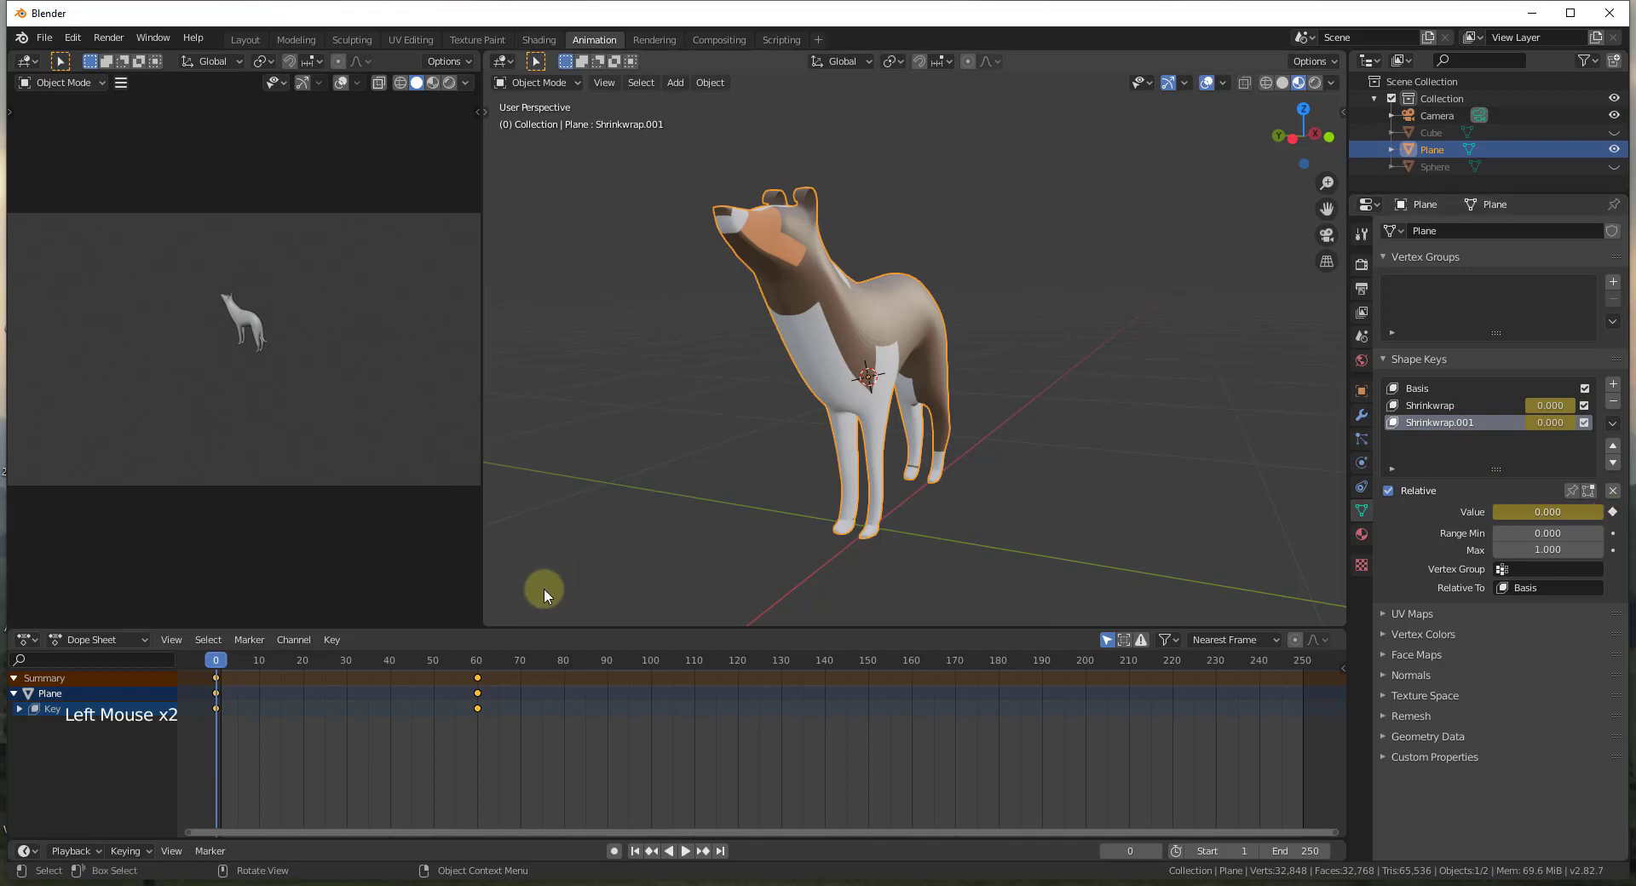
left_click(226, 670)
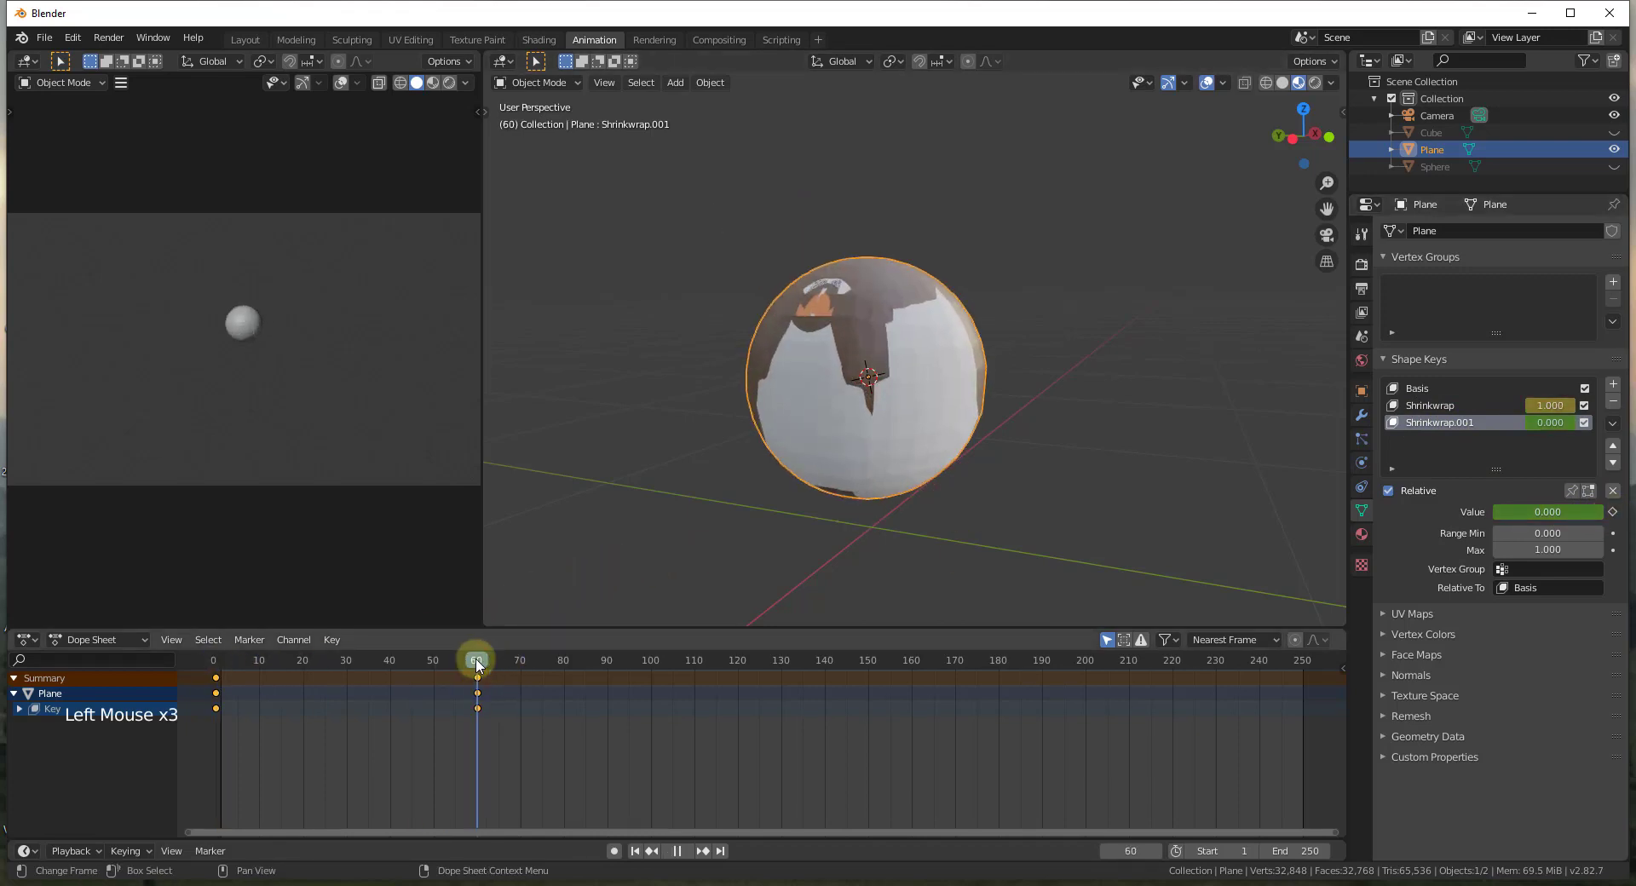
left_click(1616, 519)
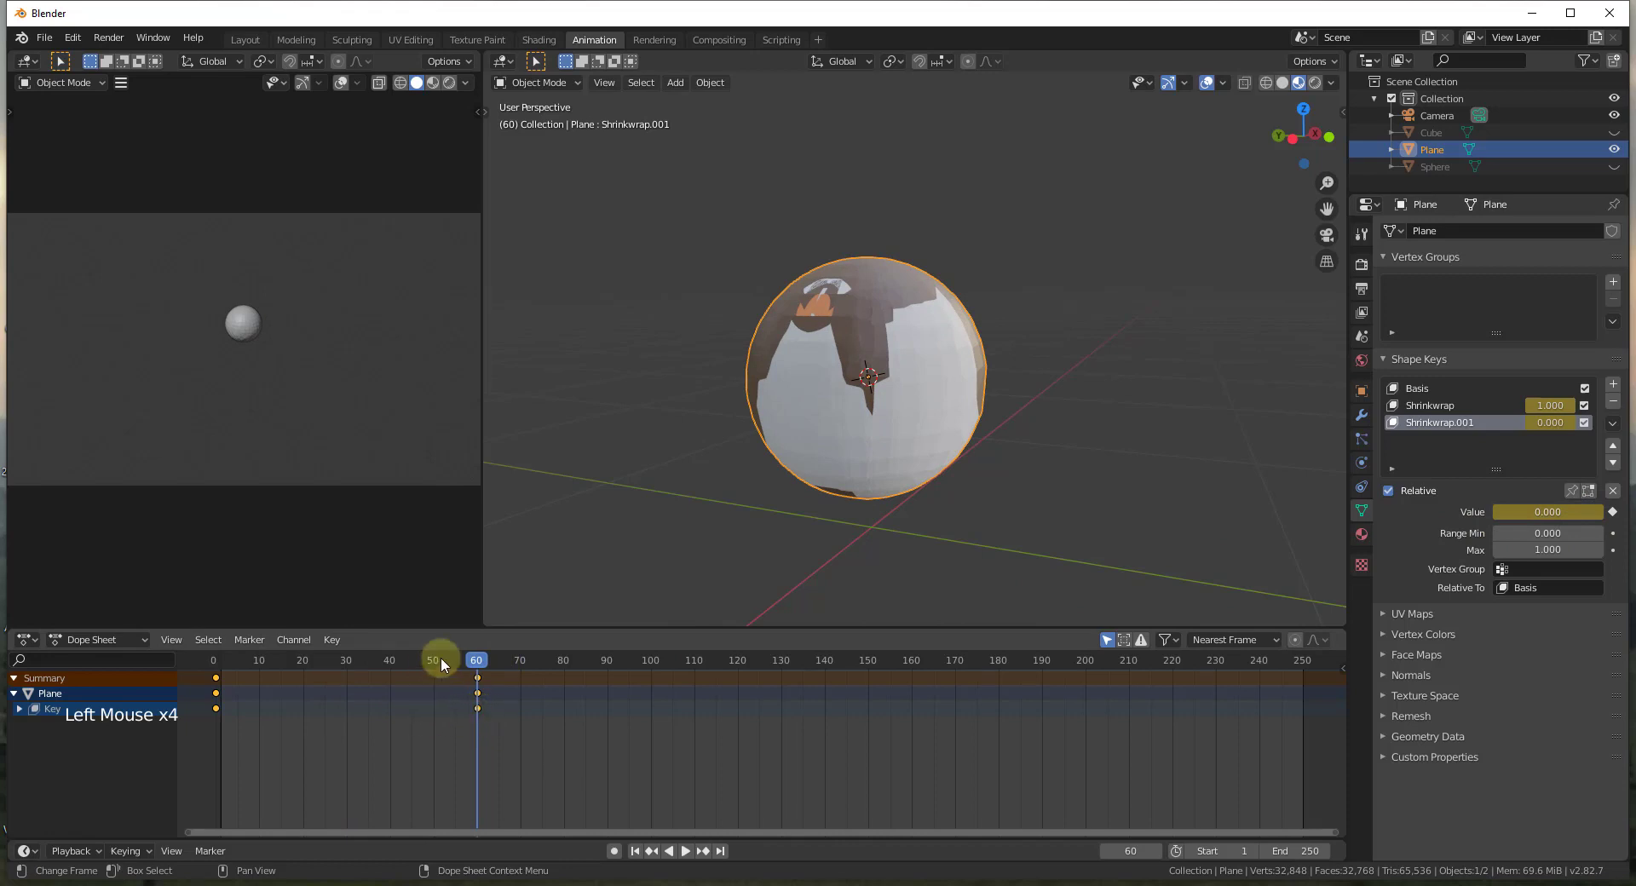
left_click(478, 660)
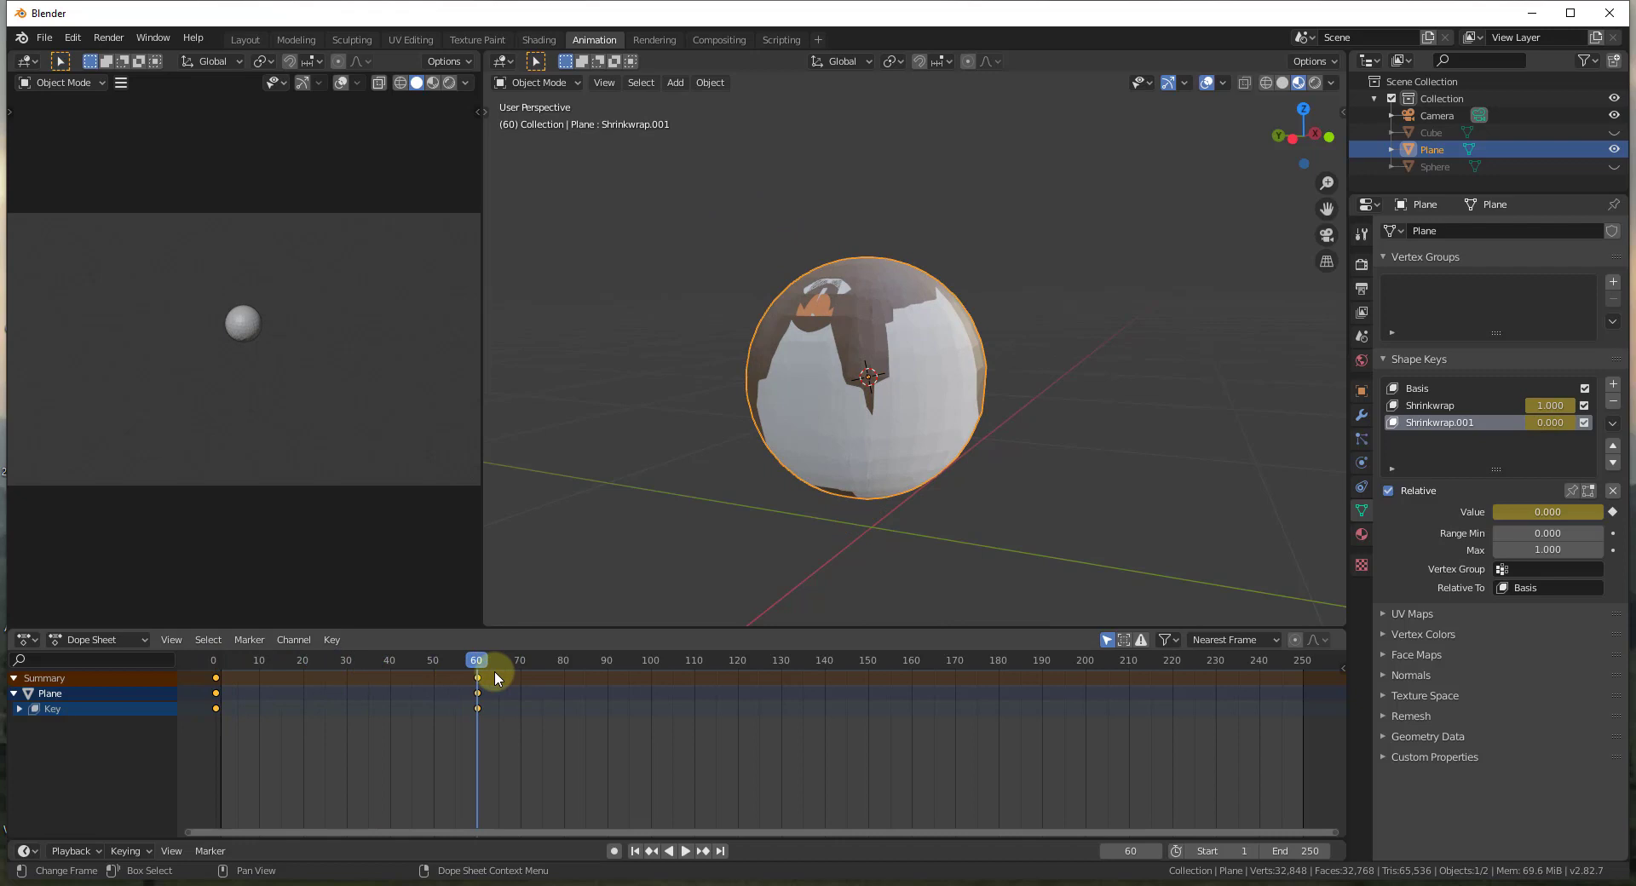
left_click(483, 665)
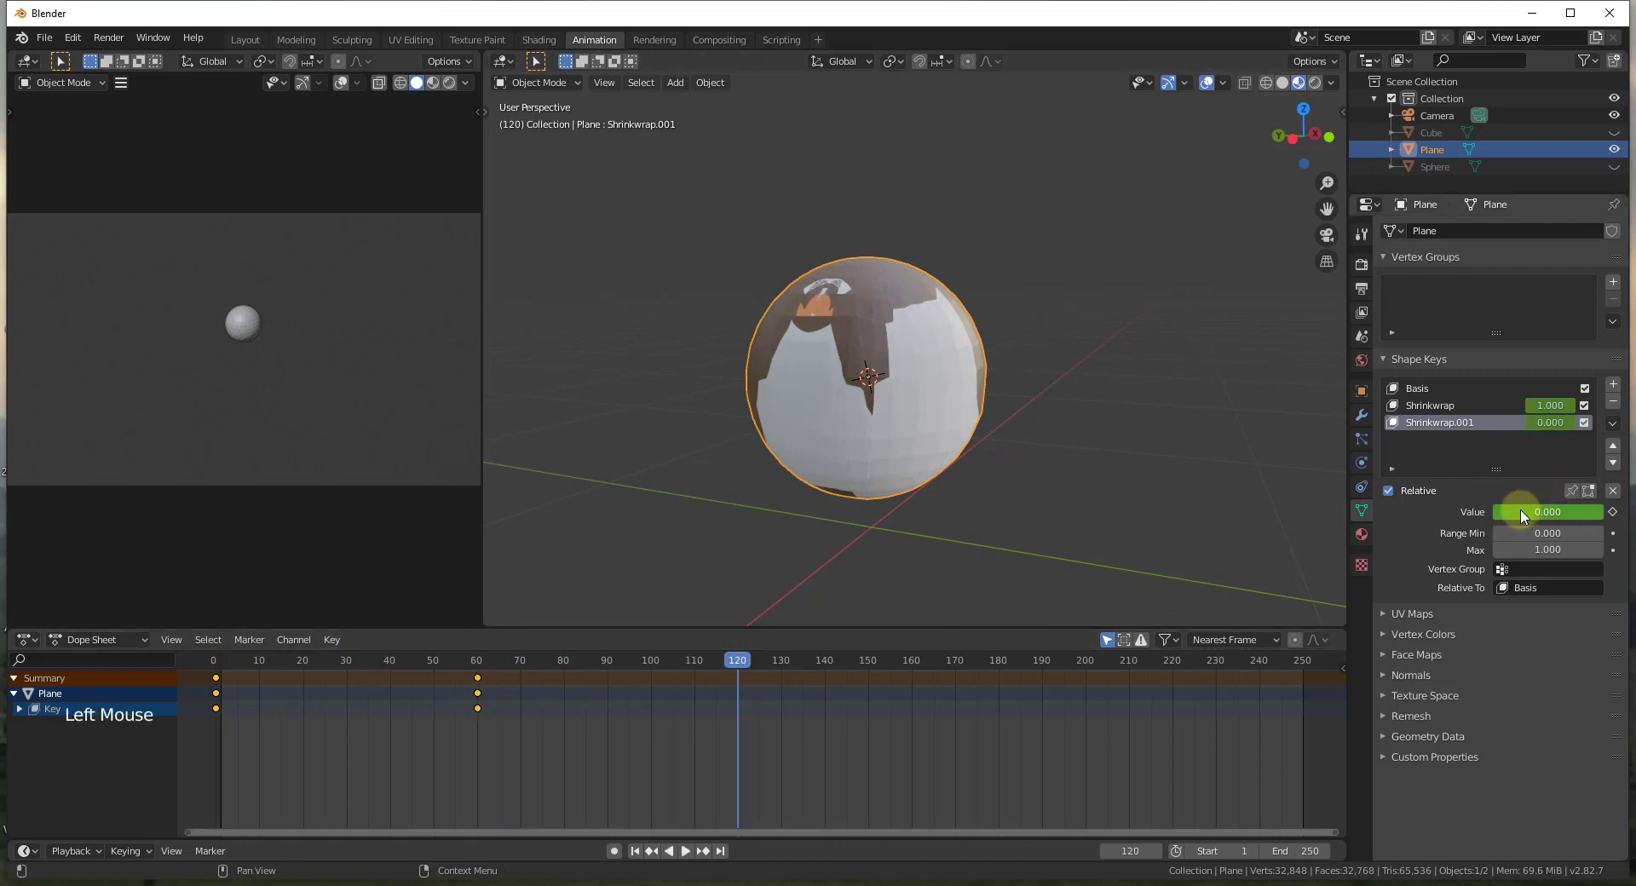
left_click(1524, 514)
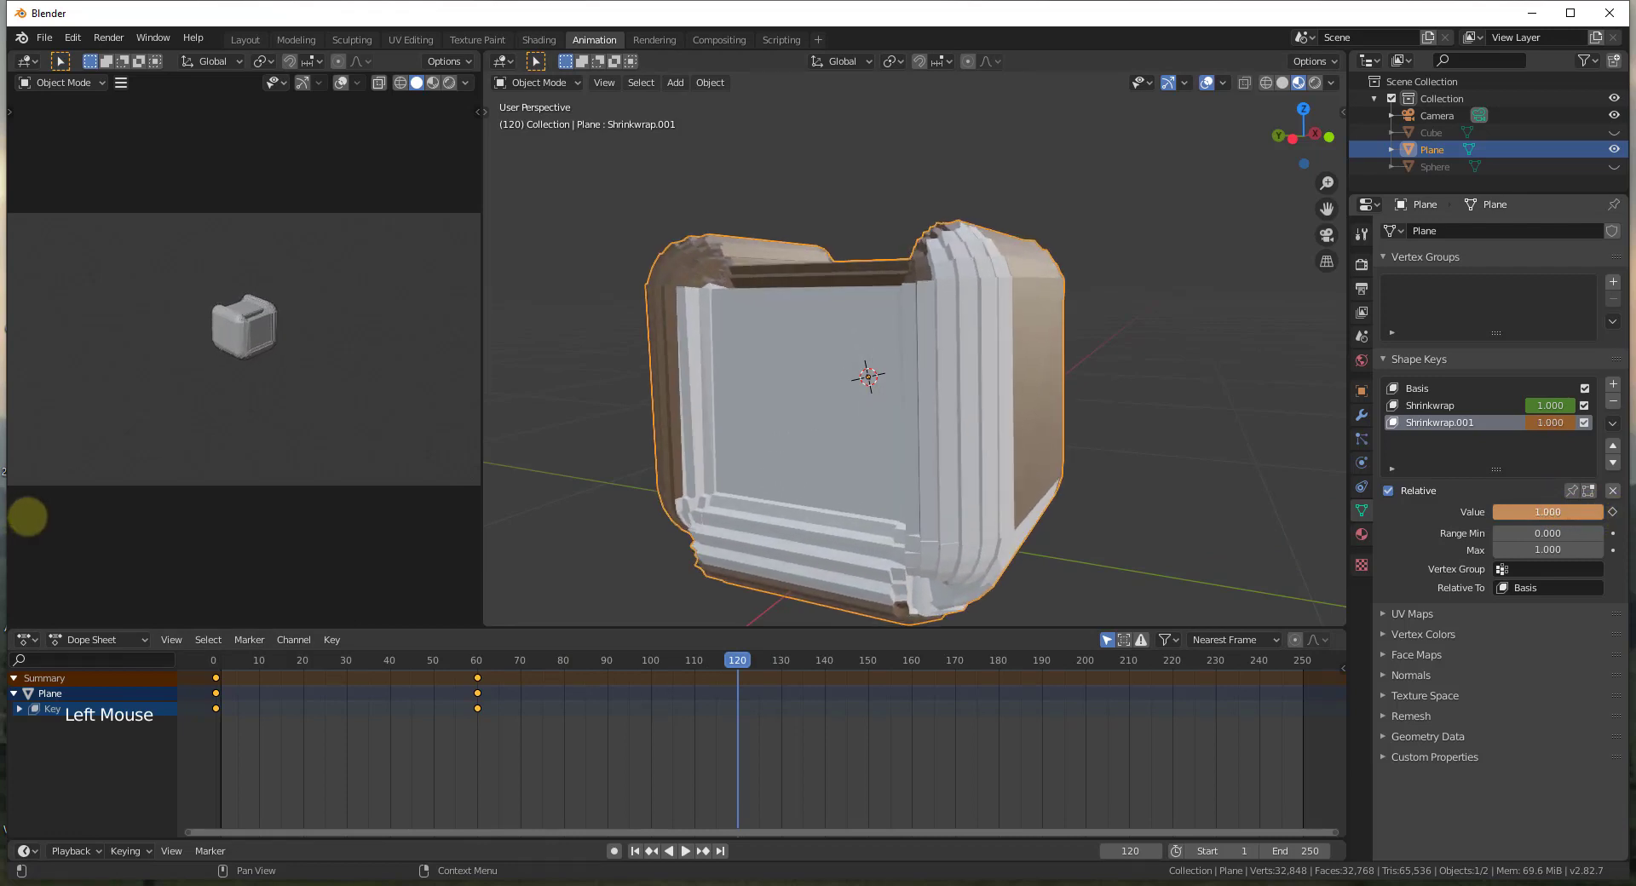
left_click(1618, 518)
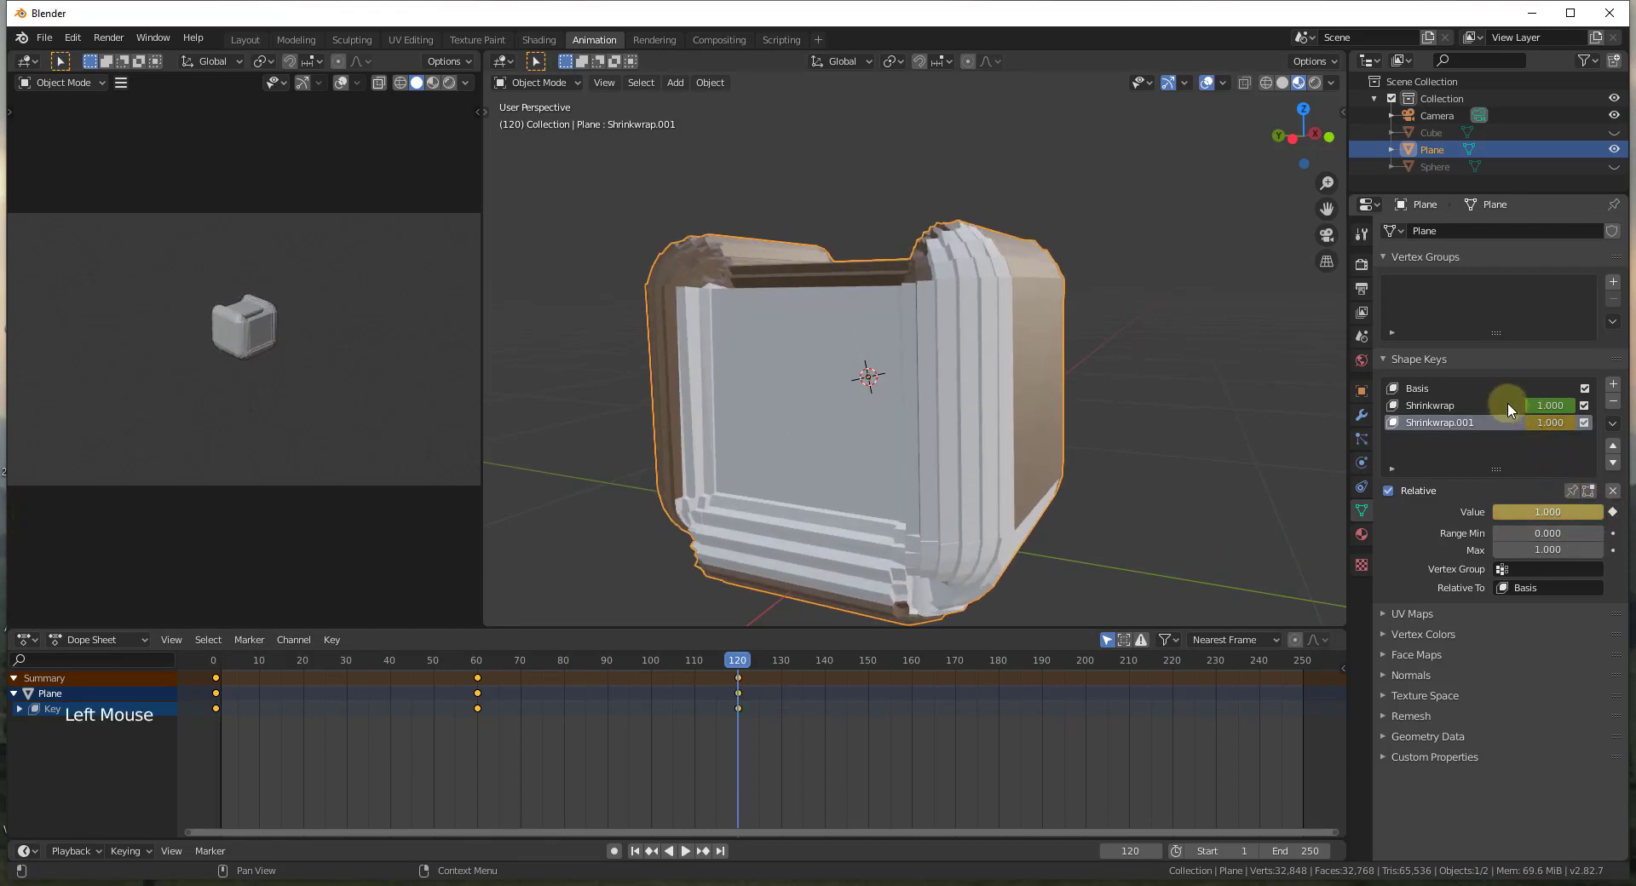
Keyframe the Shrinkwrap shape key at value 0 on frame 120.
left_click(1512, 409)
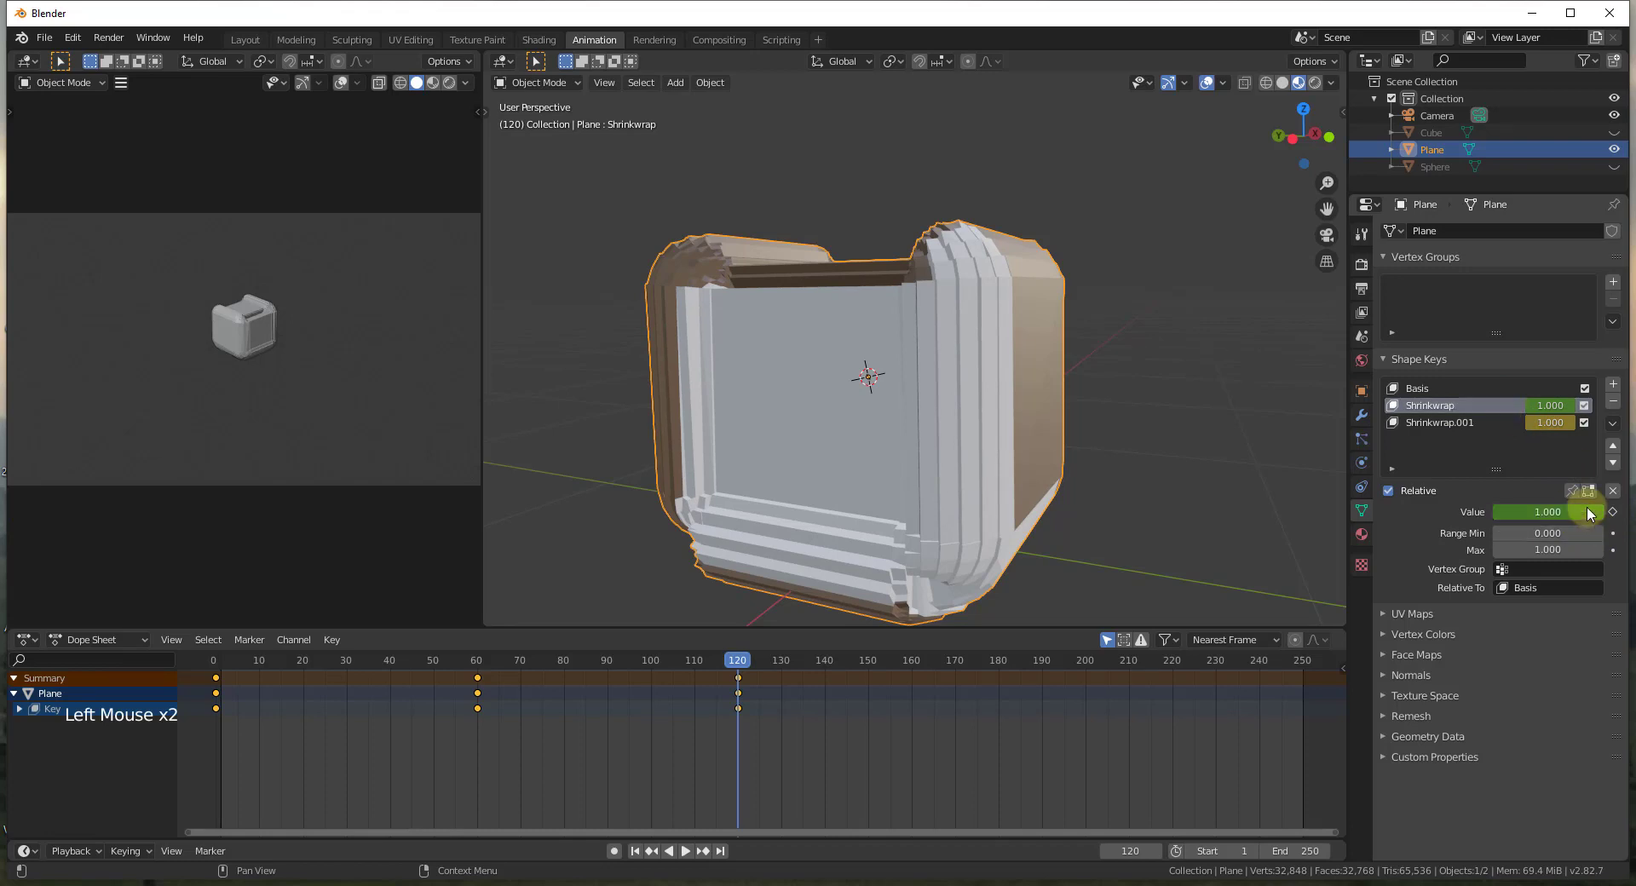
left_click(1598, 513)
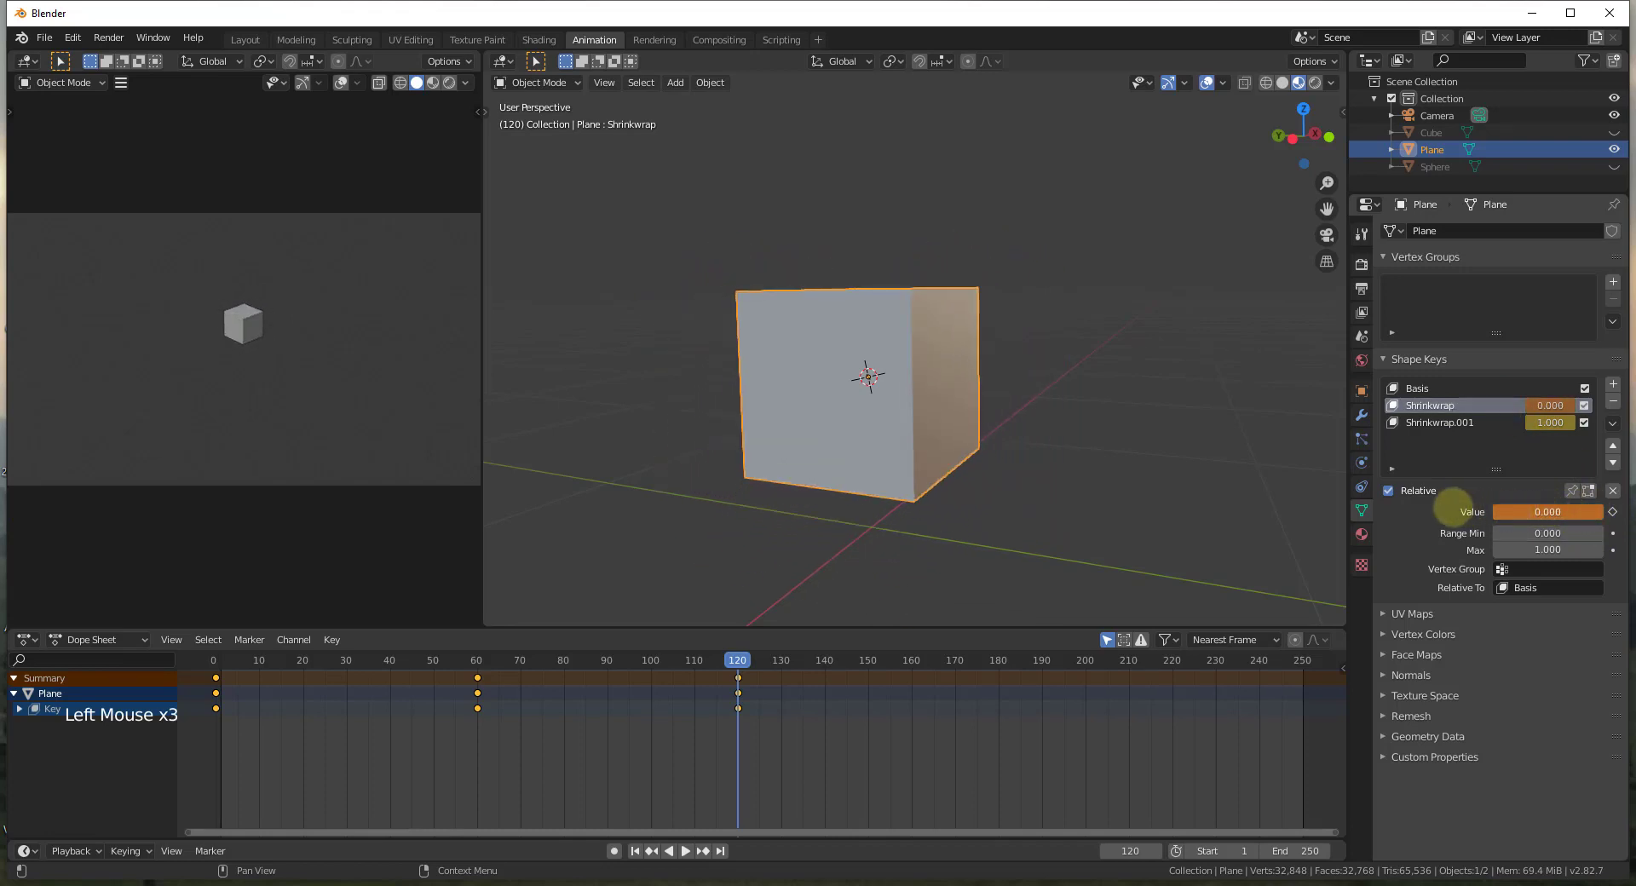
left_click(1620, 519)
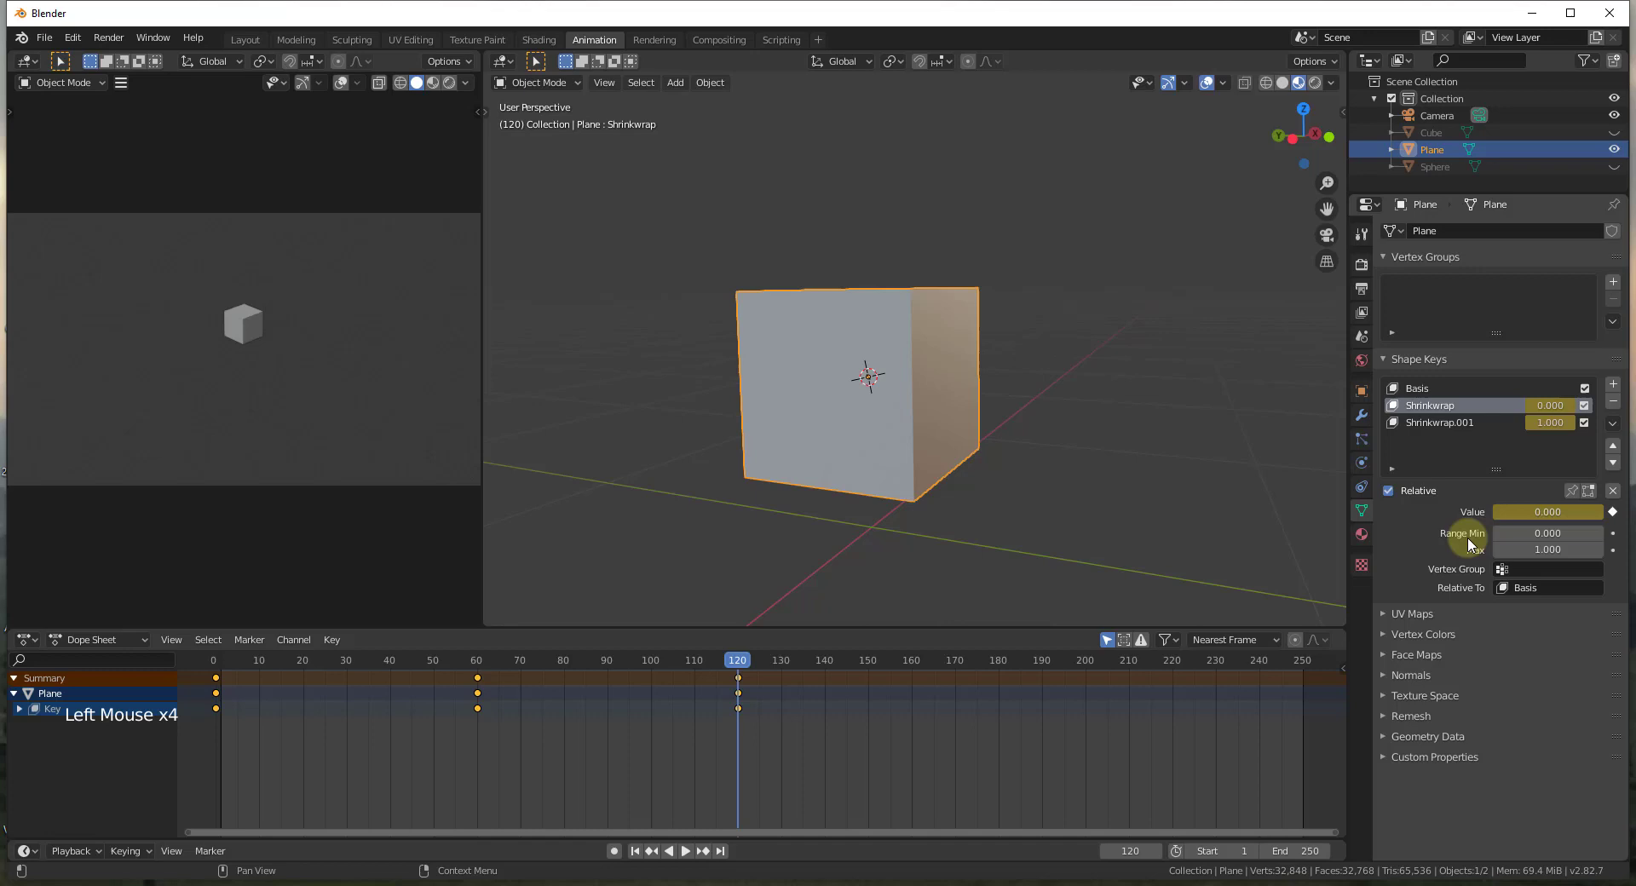
left_click(744, 664)
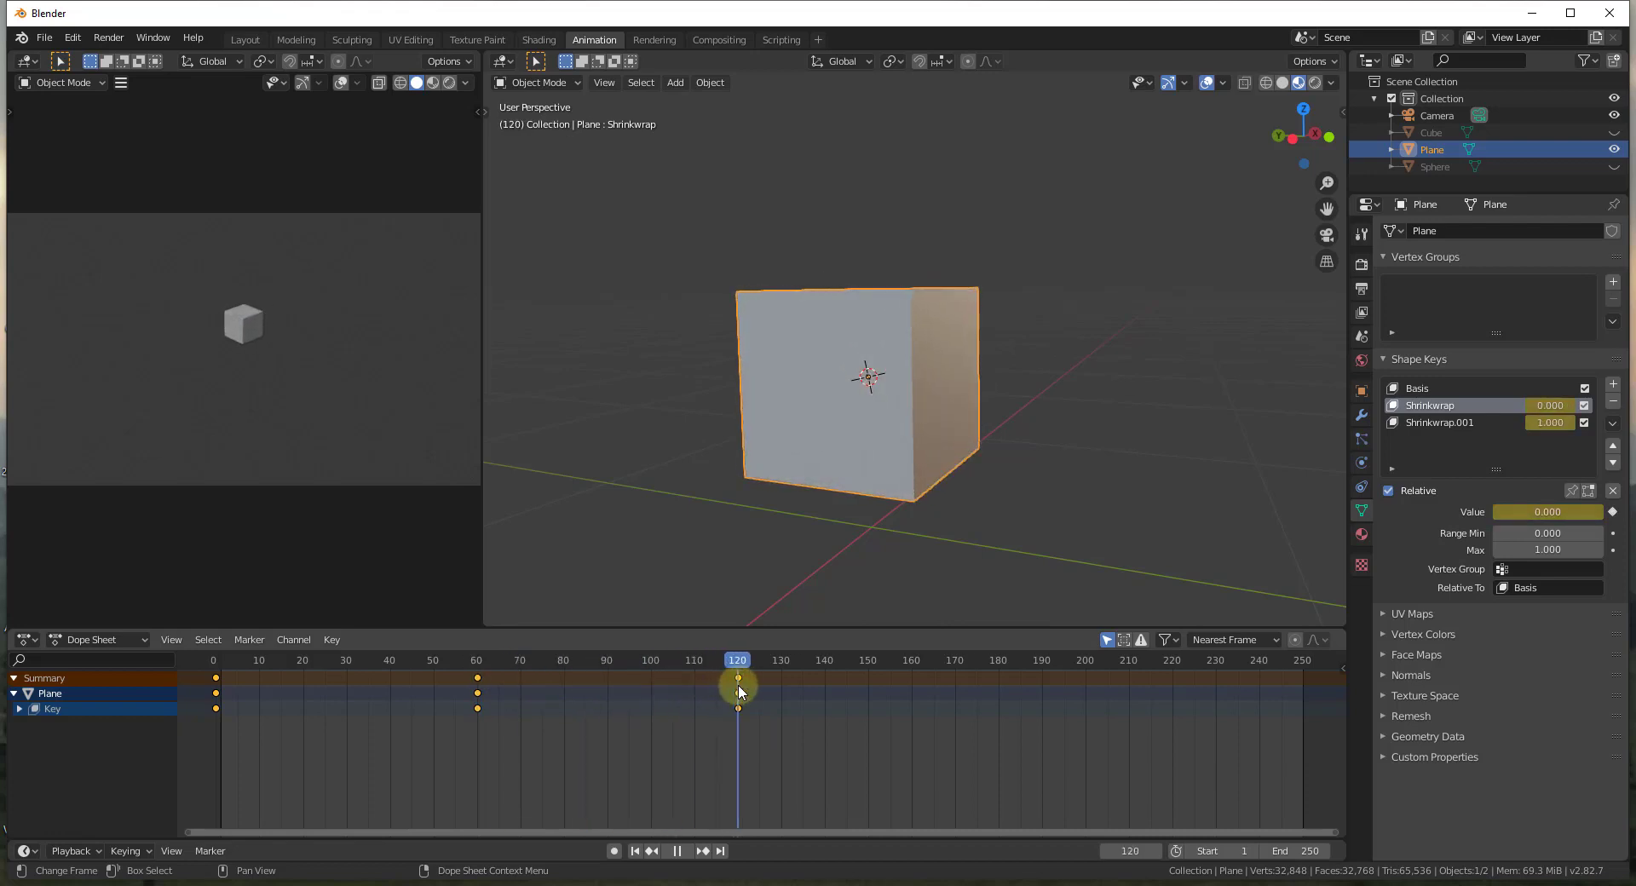
middle_click(976, 340)
left_click(738, 669)
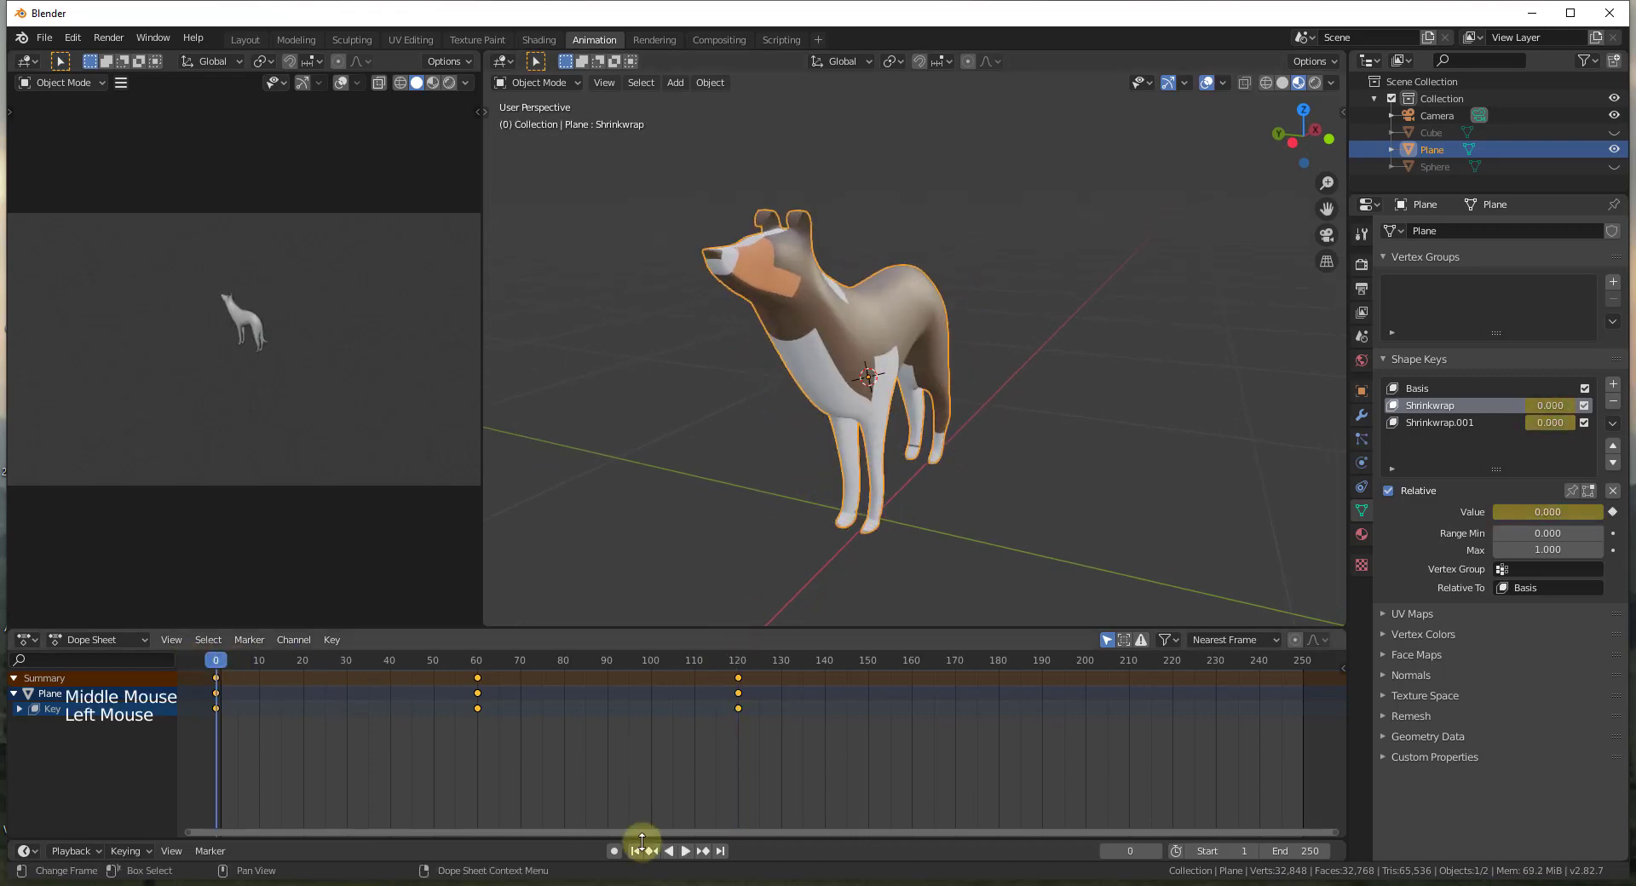
left_click(687, 861)
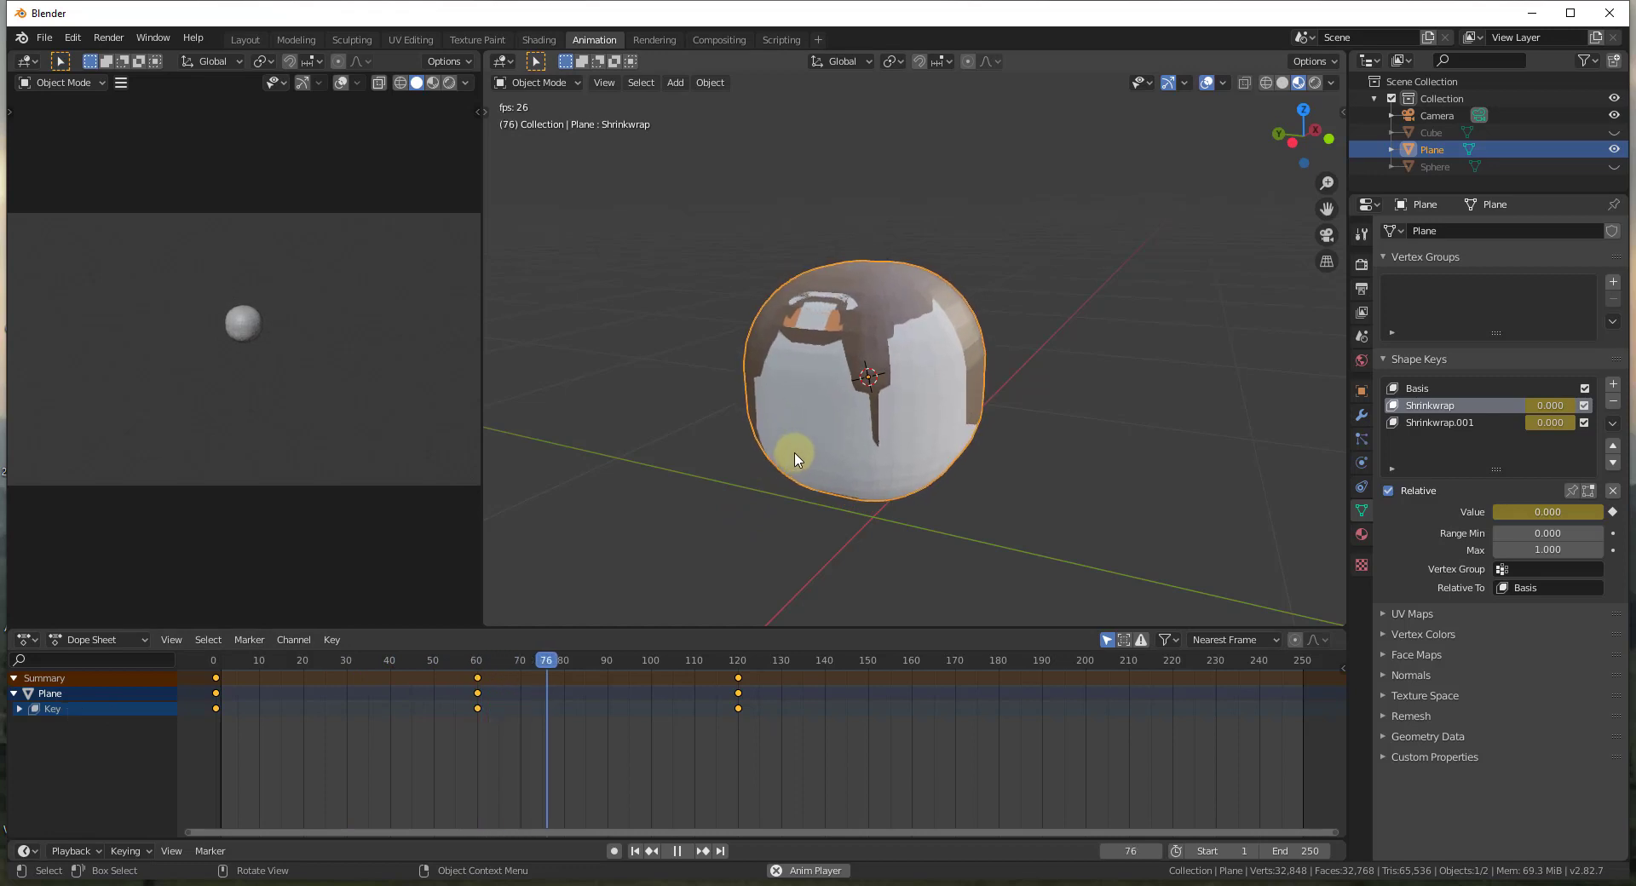
left_click(683, 855)
left_click(757, 663)
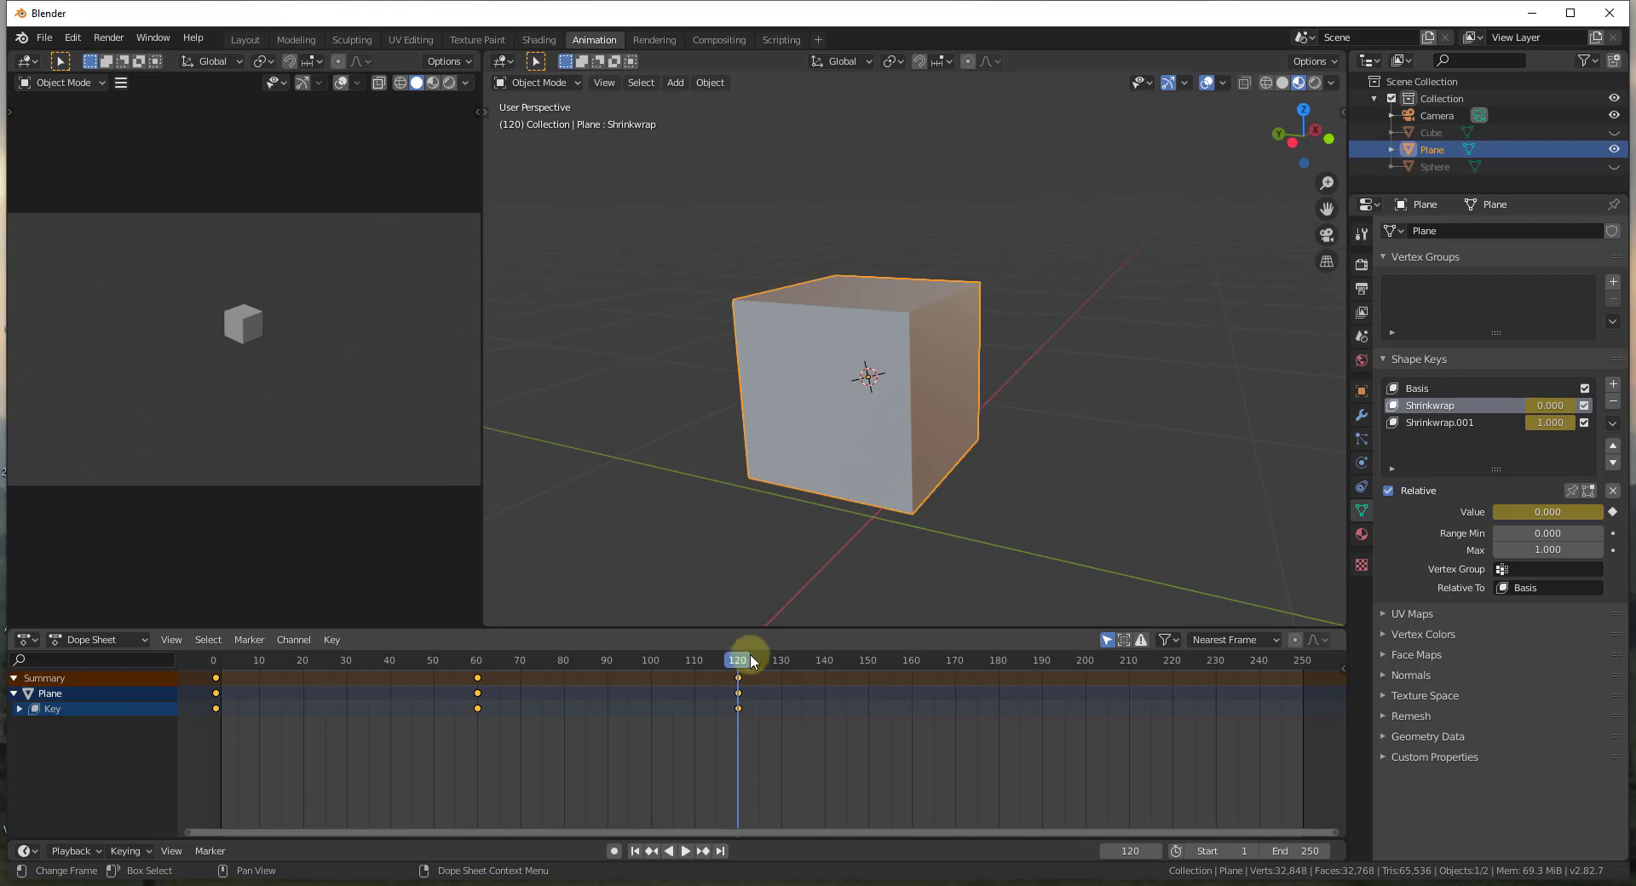
left_click(750, 667)
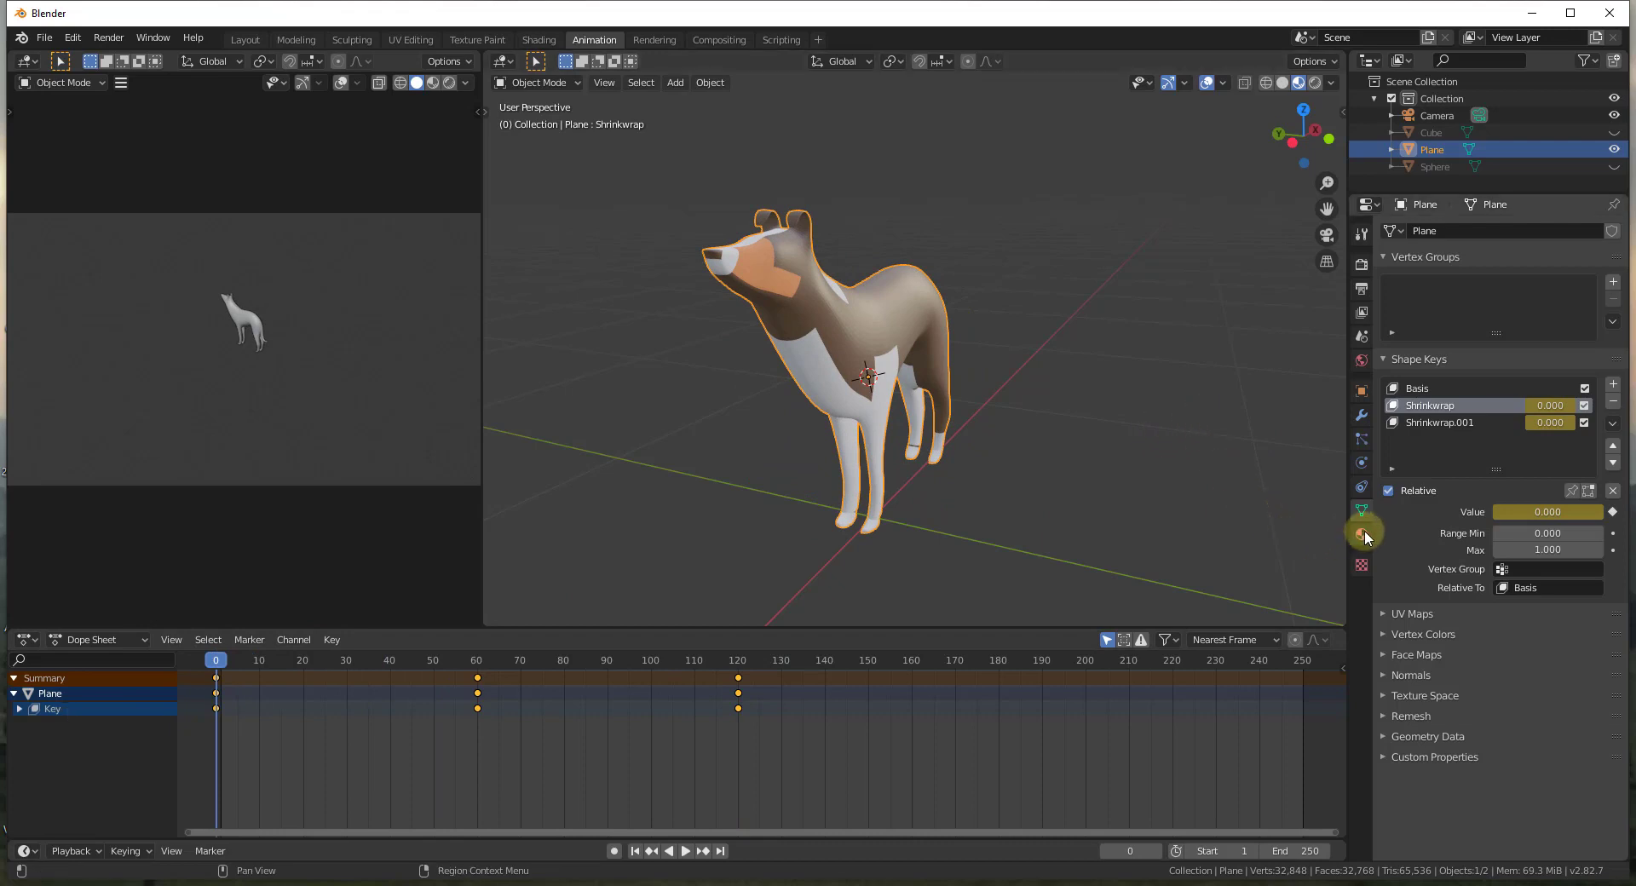
Keyframe Material.001's base colour at frame 0, then set it white and key it at frame 60.
left_click(1368, 539)
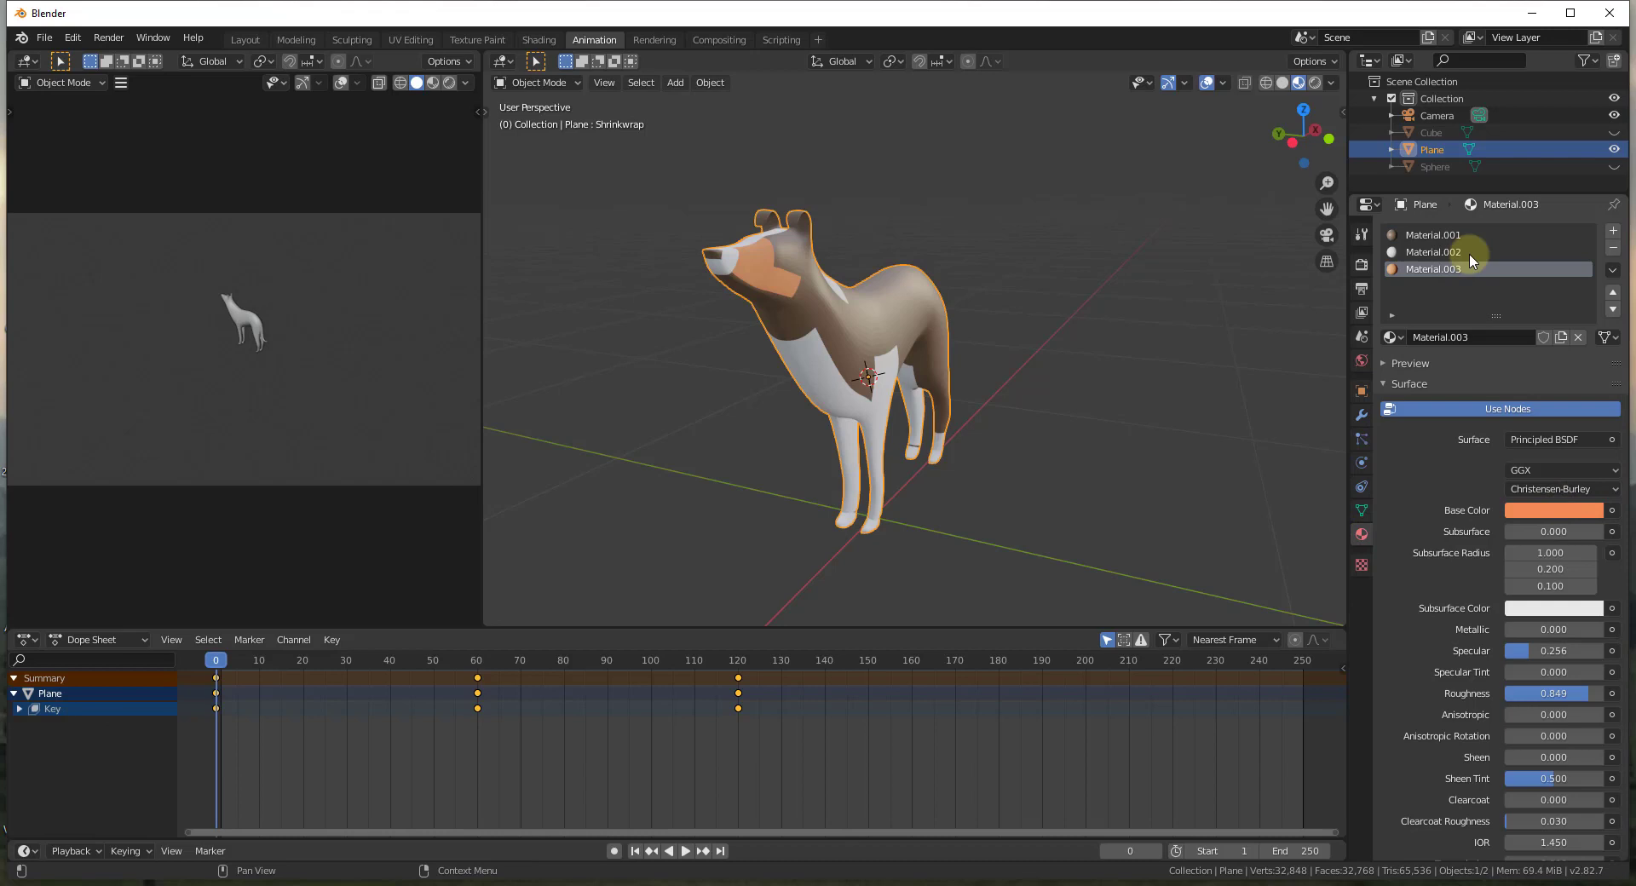
left_click(1454, 241)
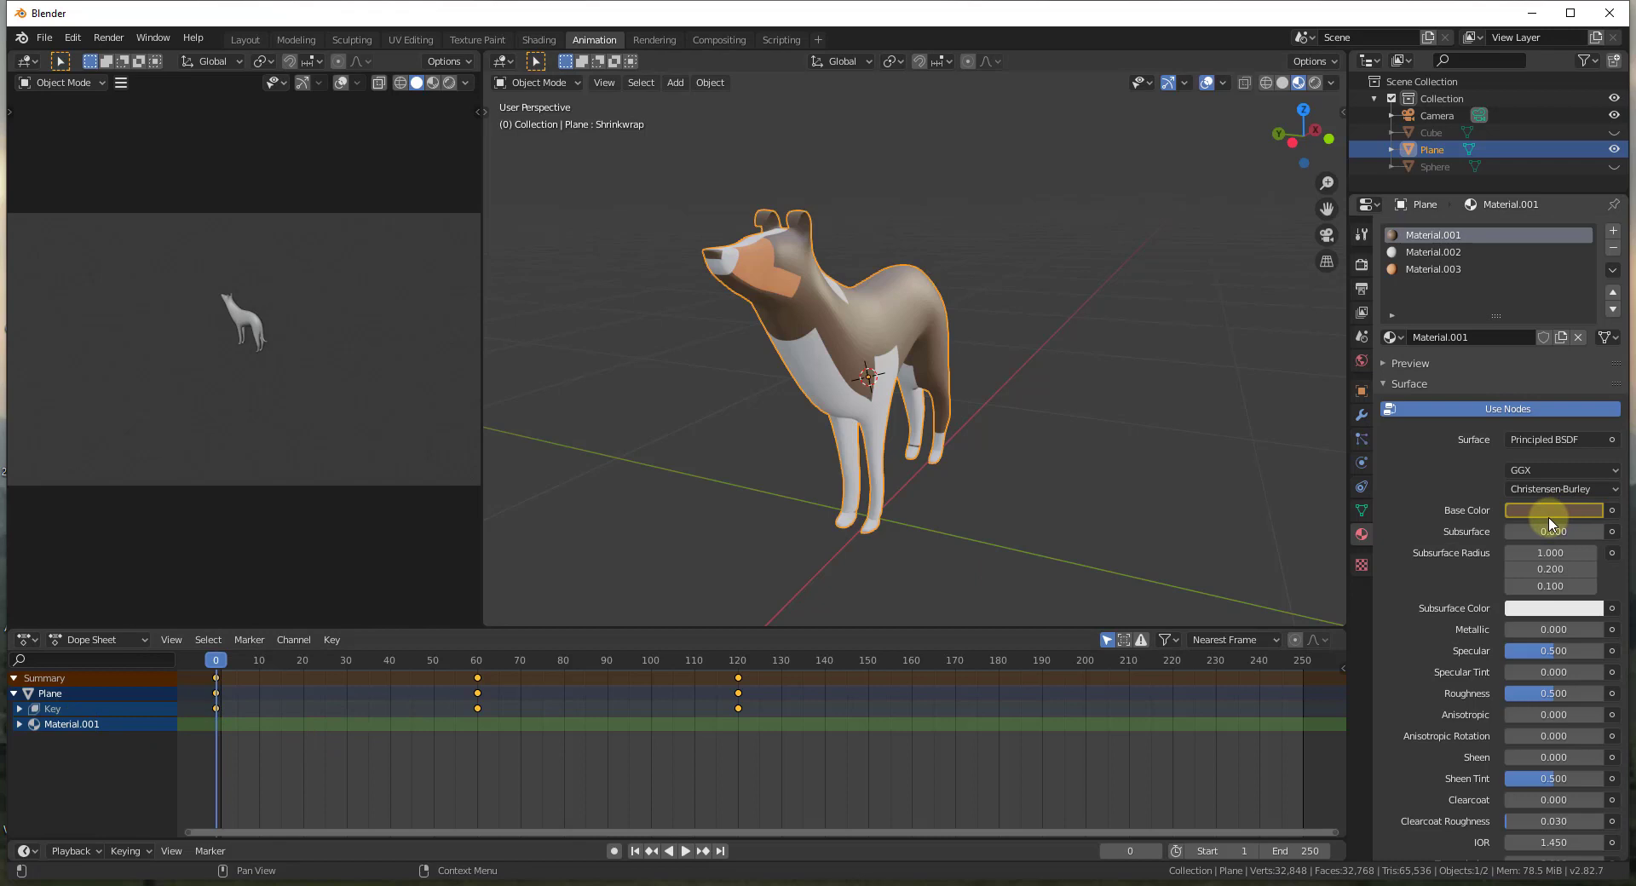
right_click(250, 724)
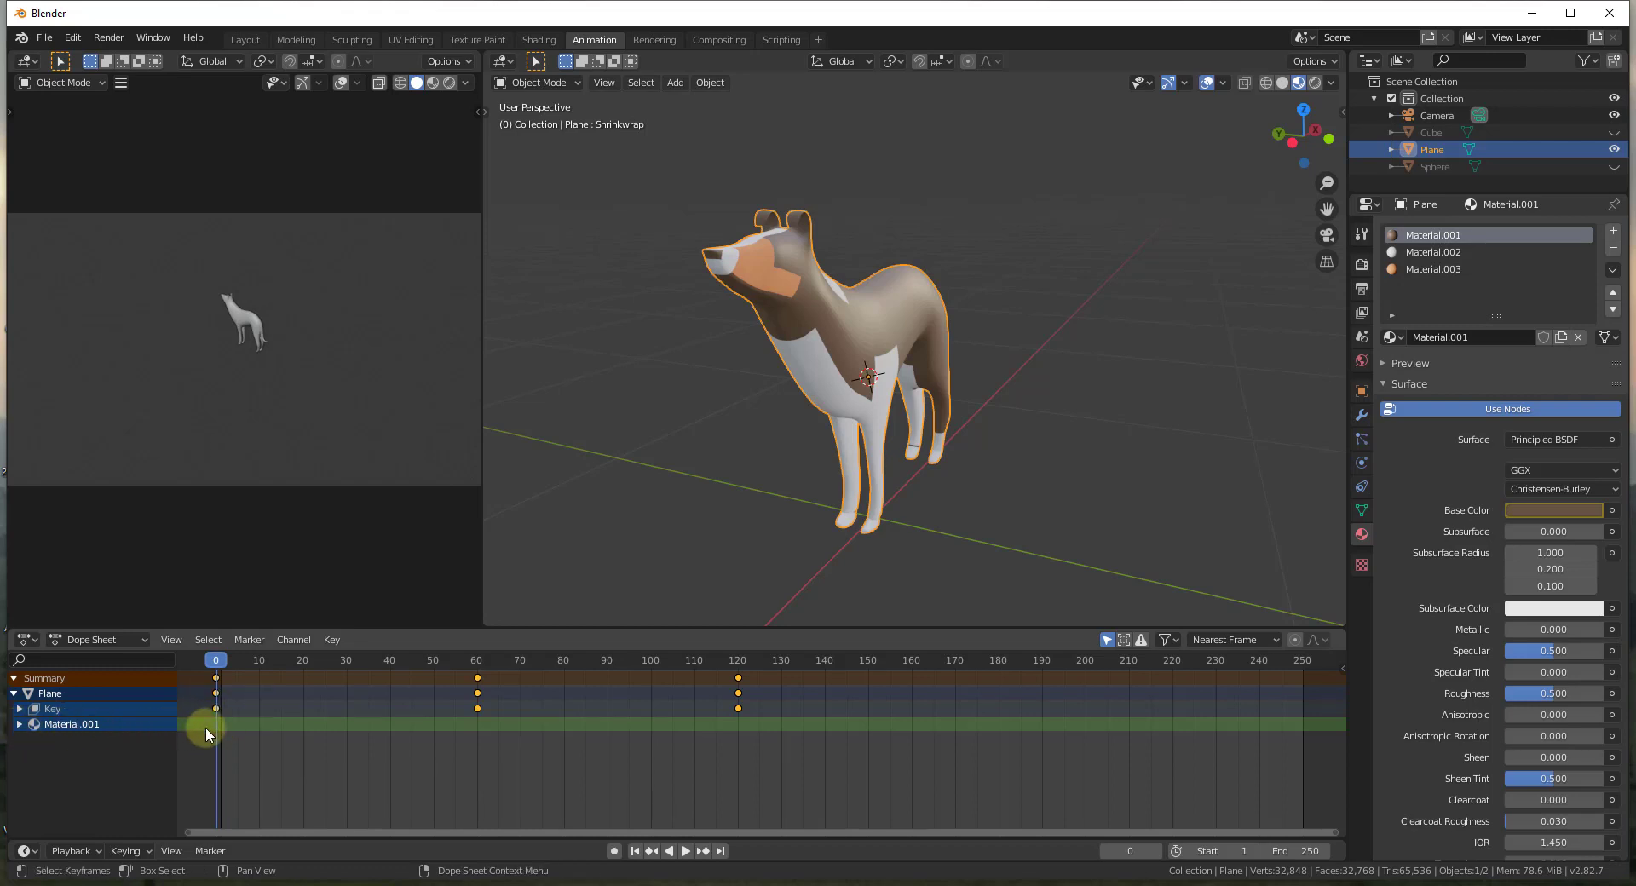
left_click(20, 728)
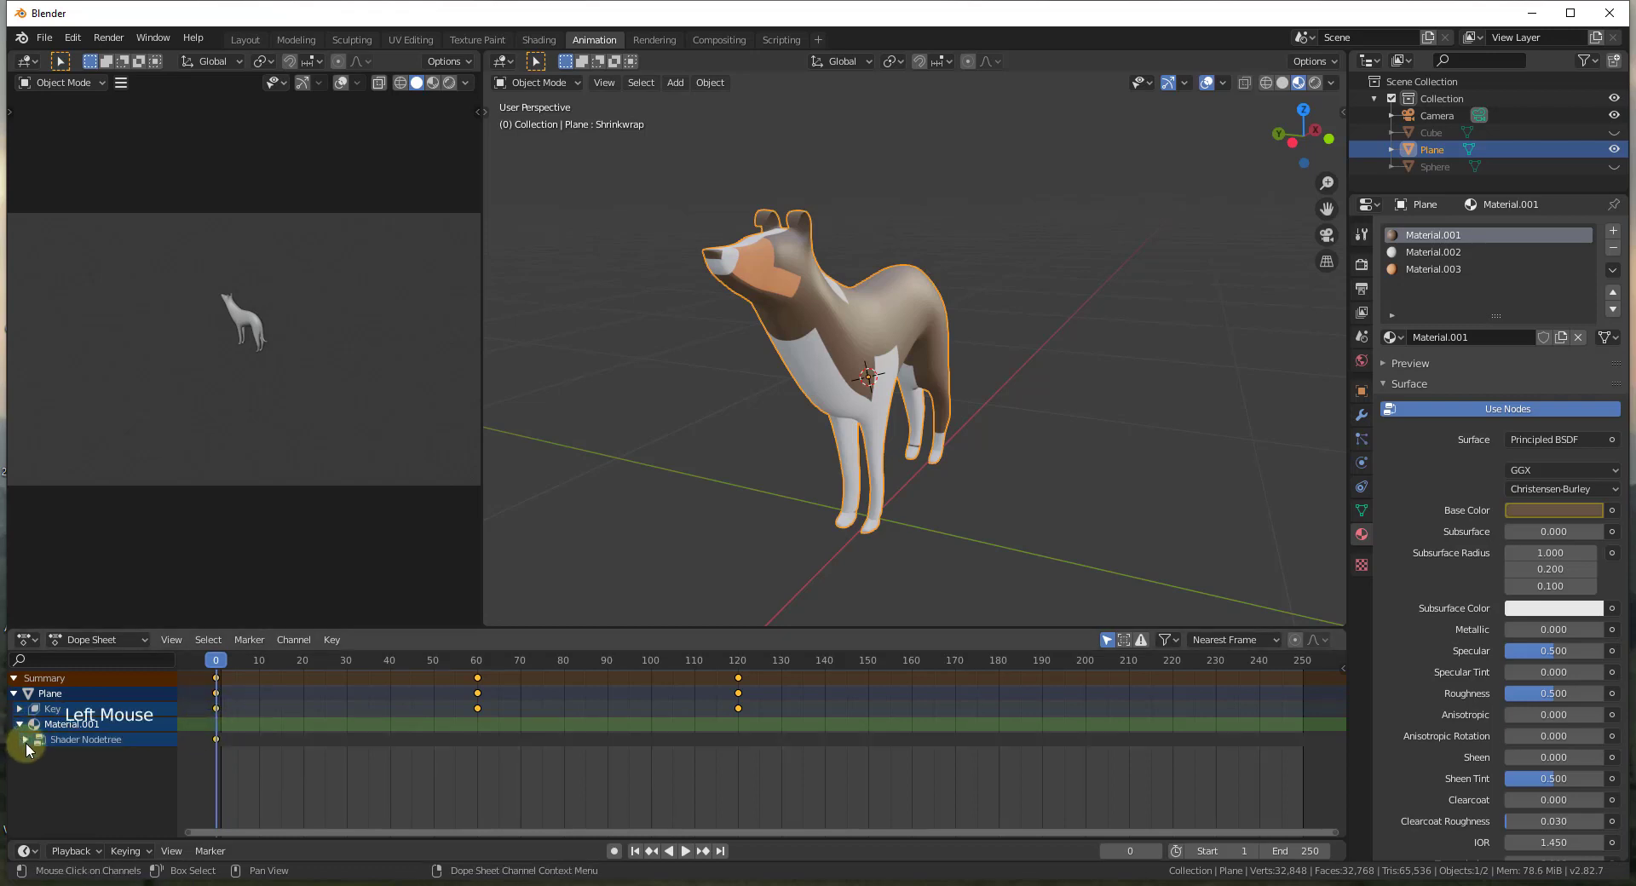
left_click(26, 743)
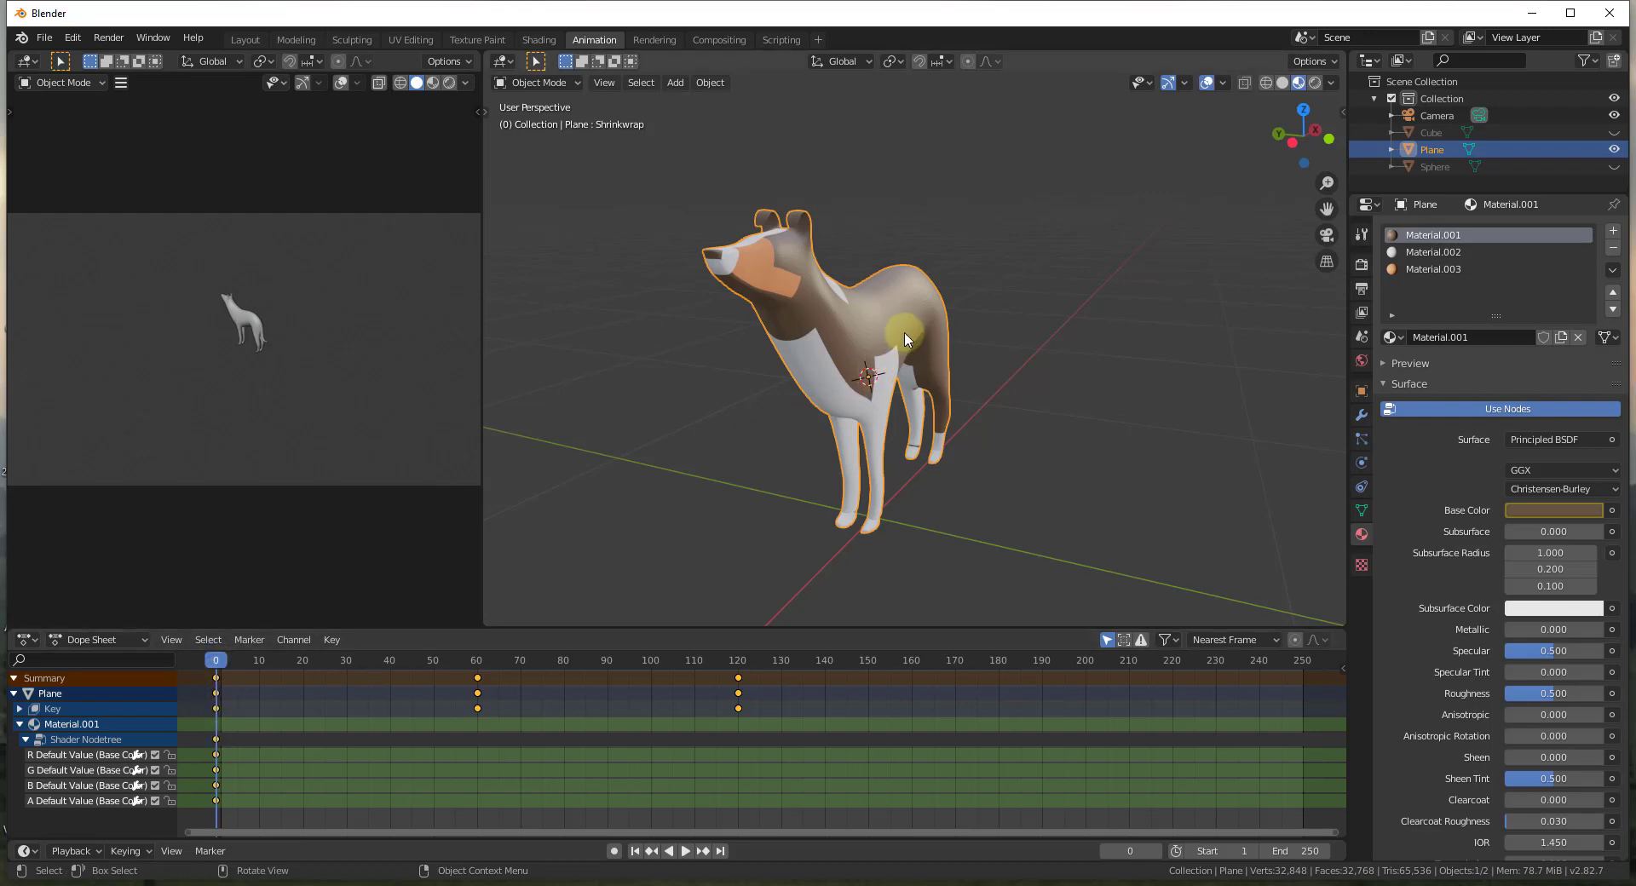
left_click(226, 668)
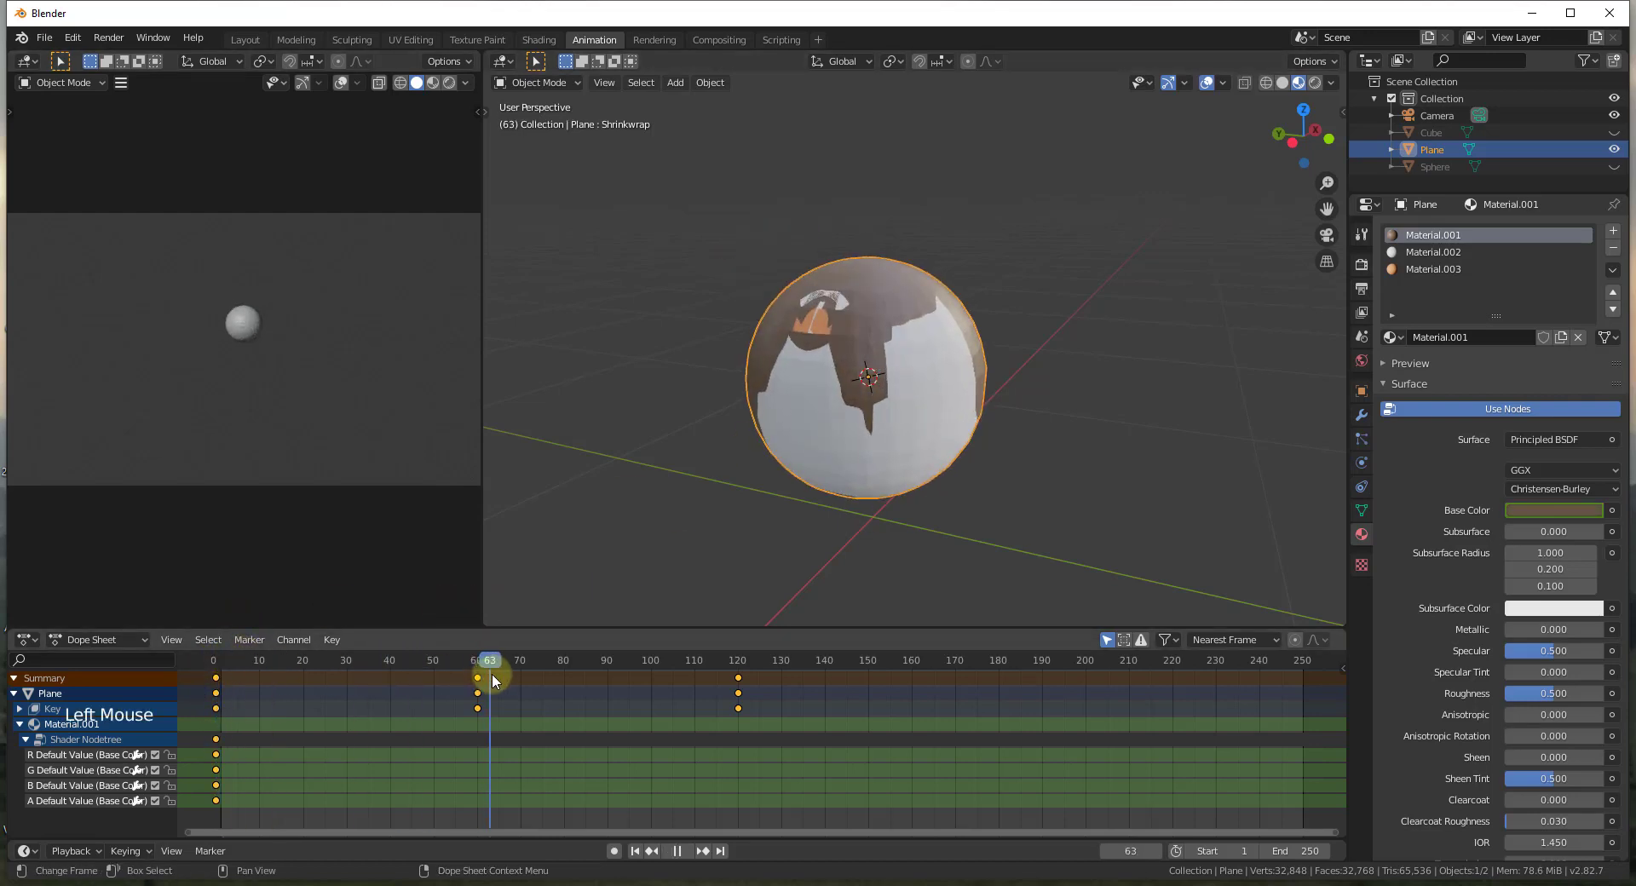
left_click(1566, 515)
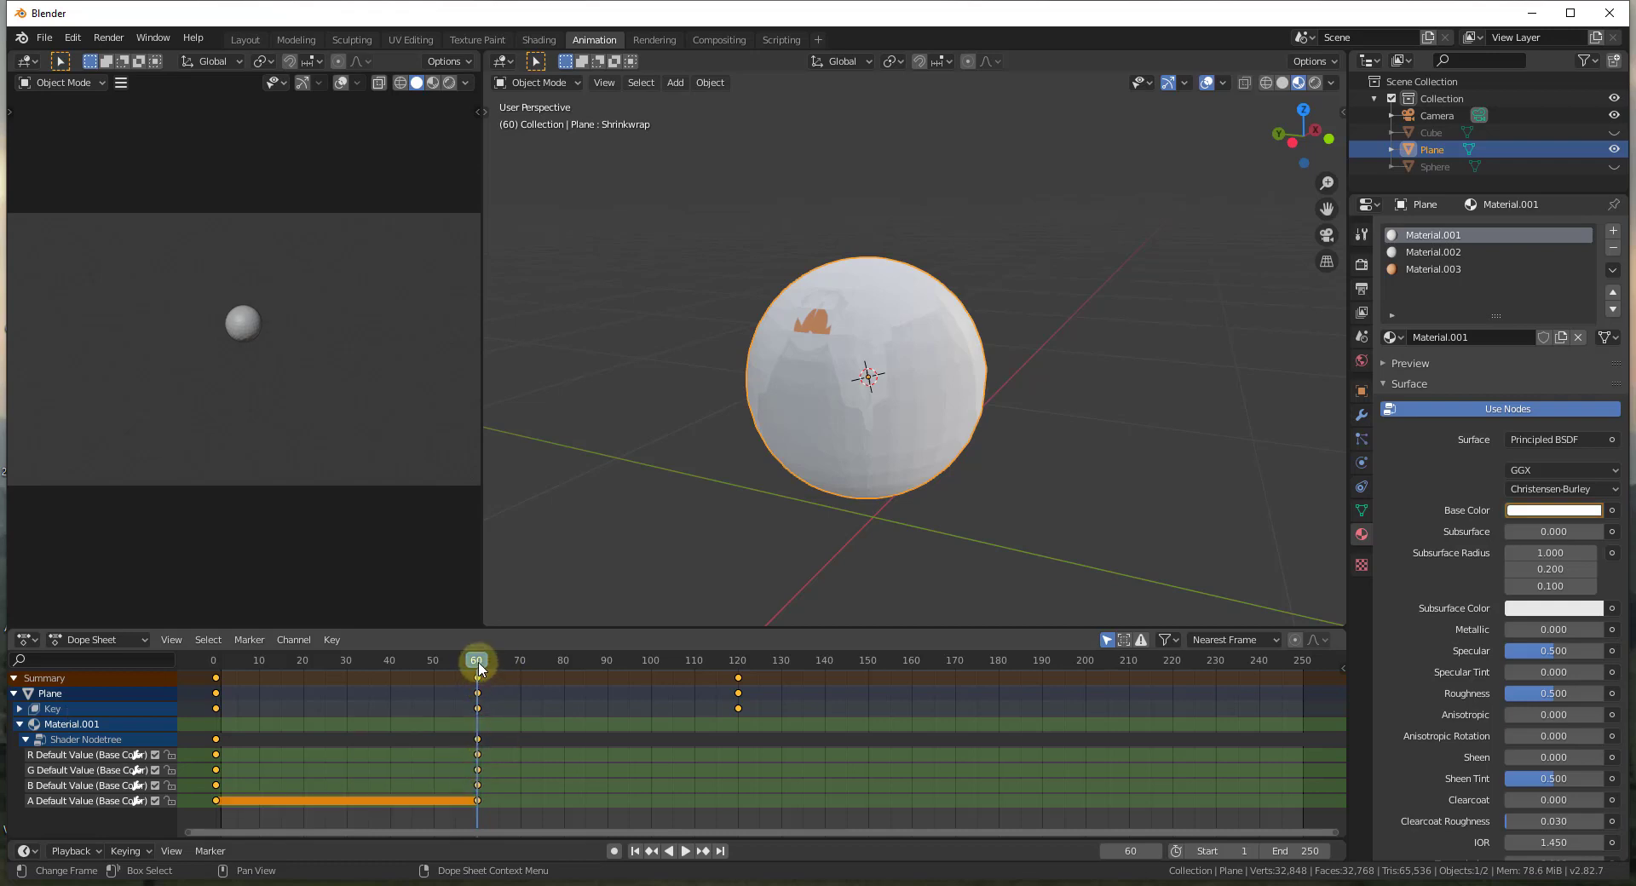
Play back and scrub frames 0, 60 and 120 to check the colour fade and morph.
left_click(484, 669)
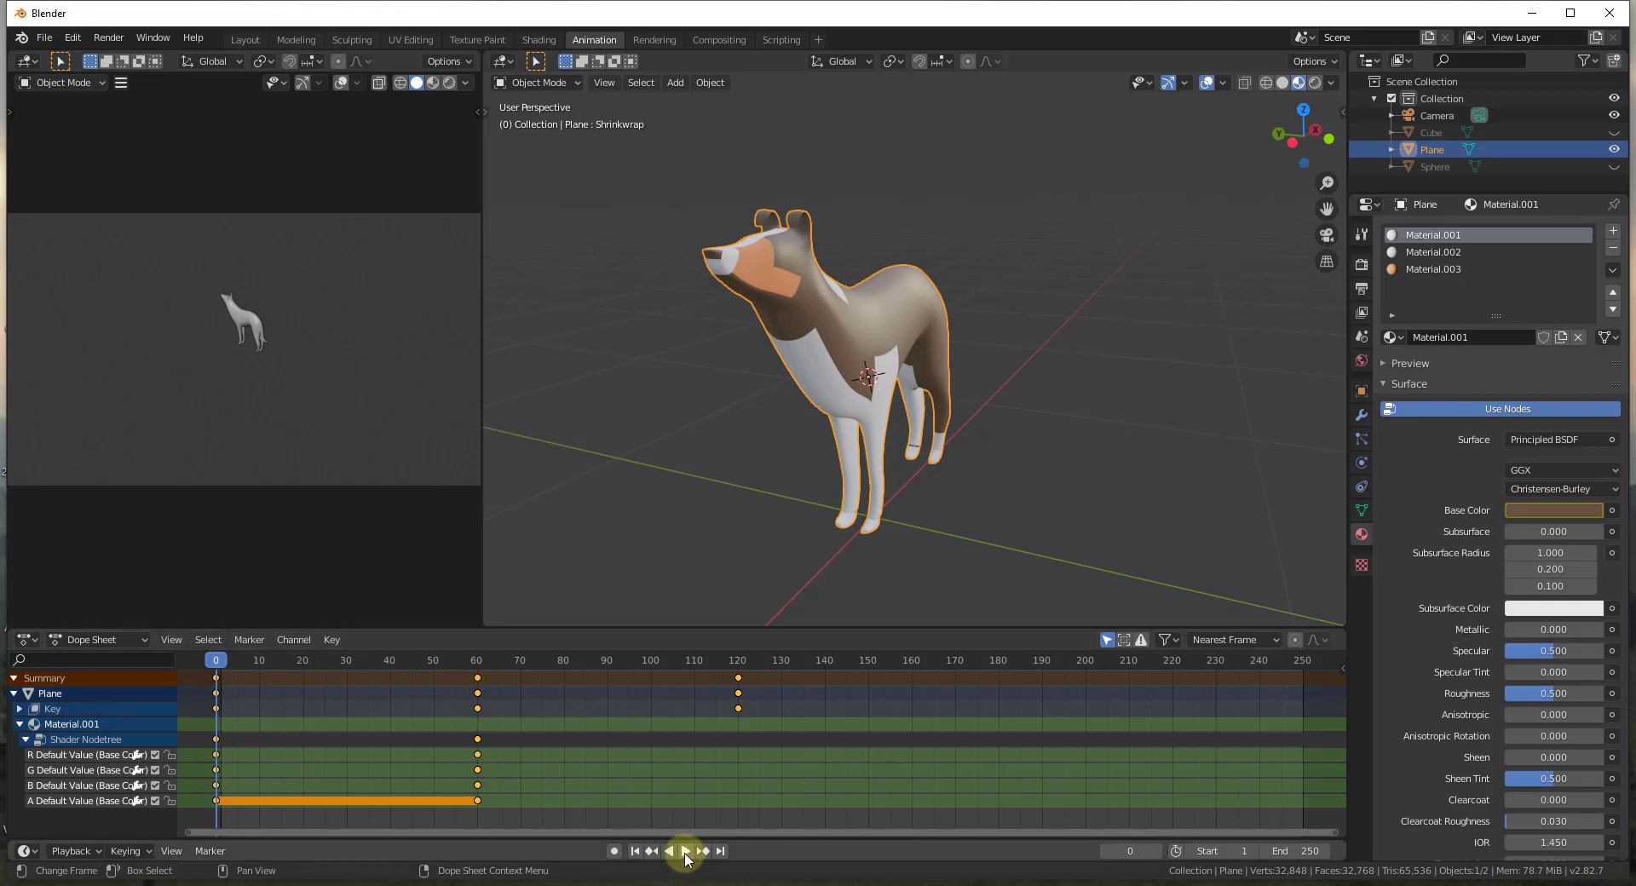
left_click(690, 859)
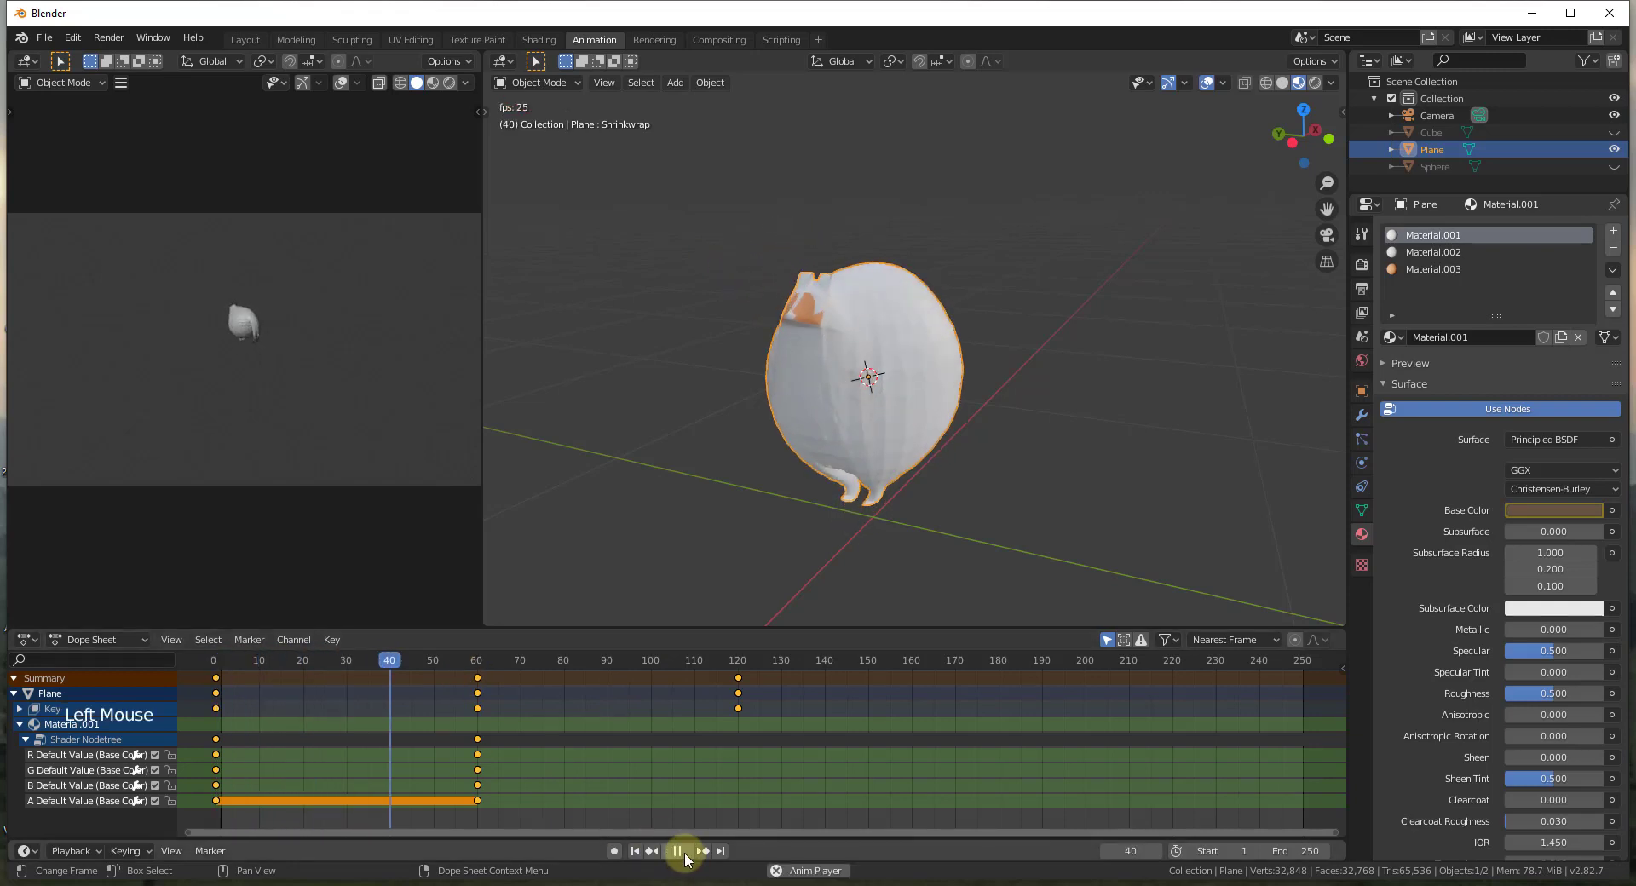
left_click(690, 860)
left_click(478, 666)
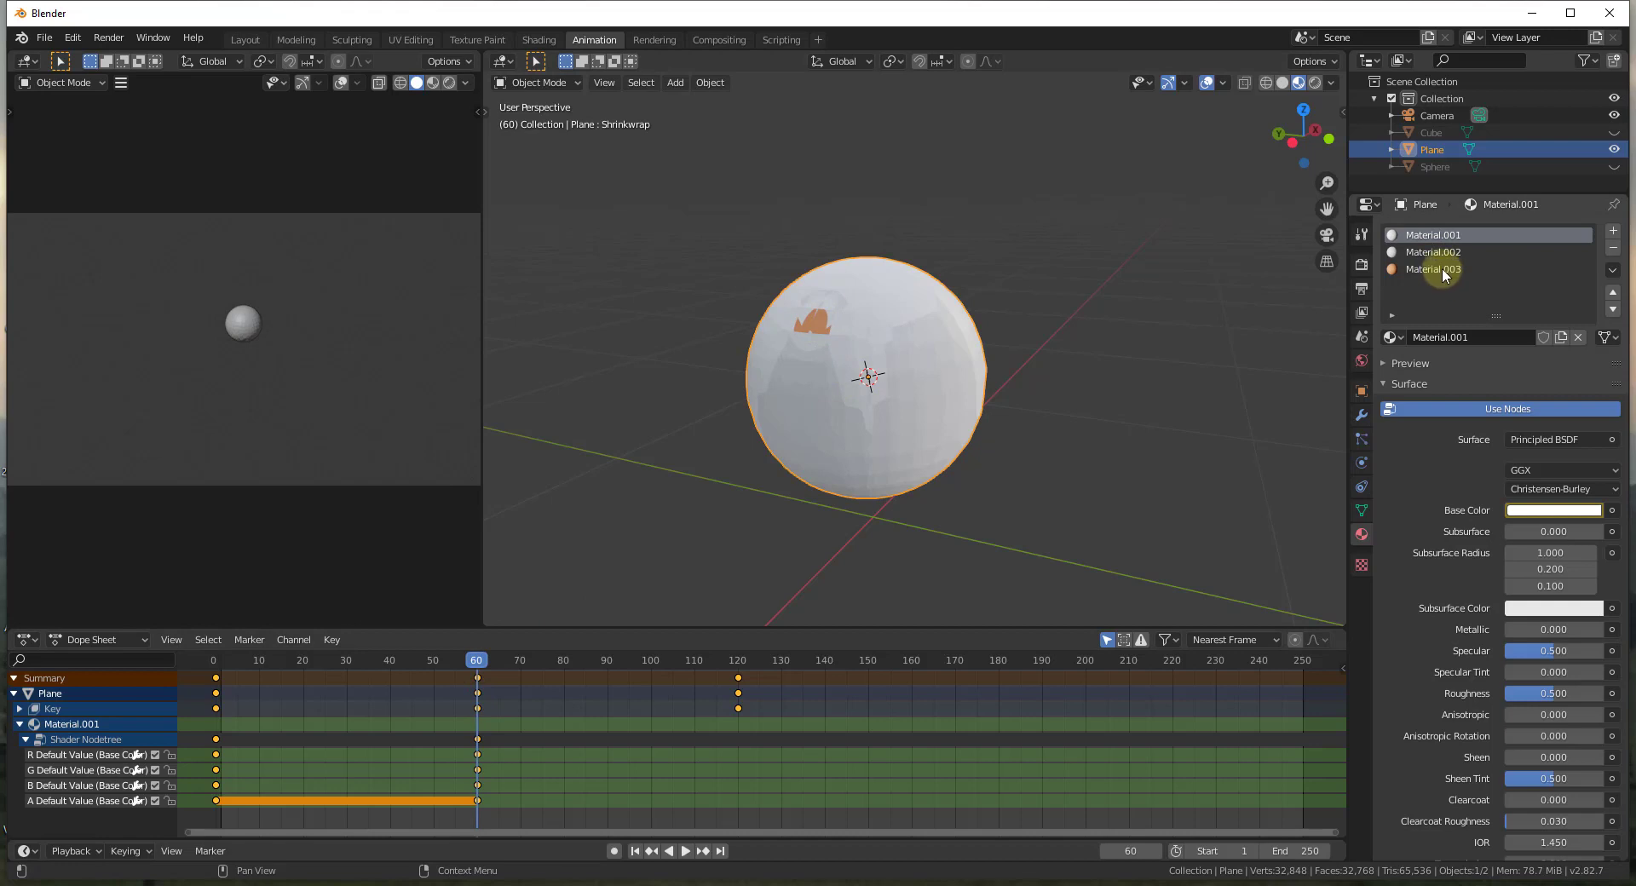
left_click(488, 660)
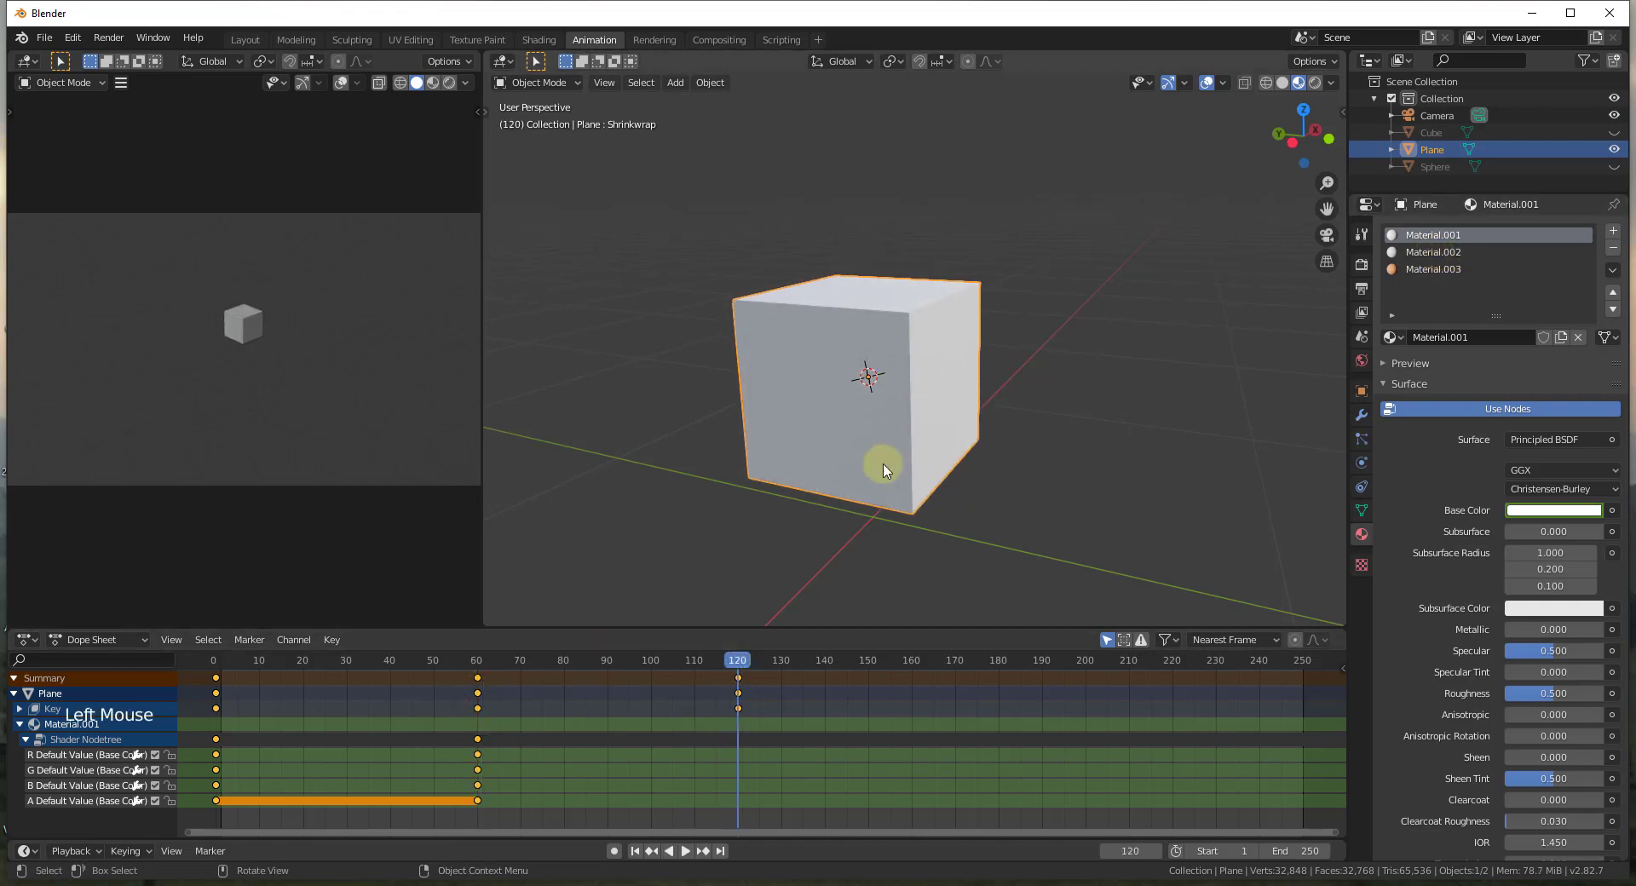
left_click(738, 665)
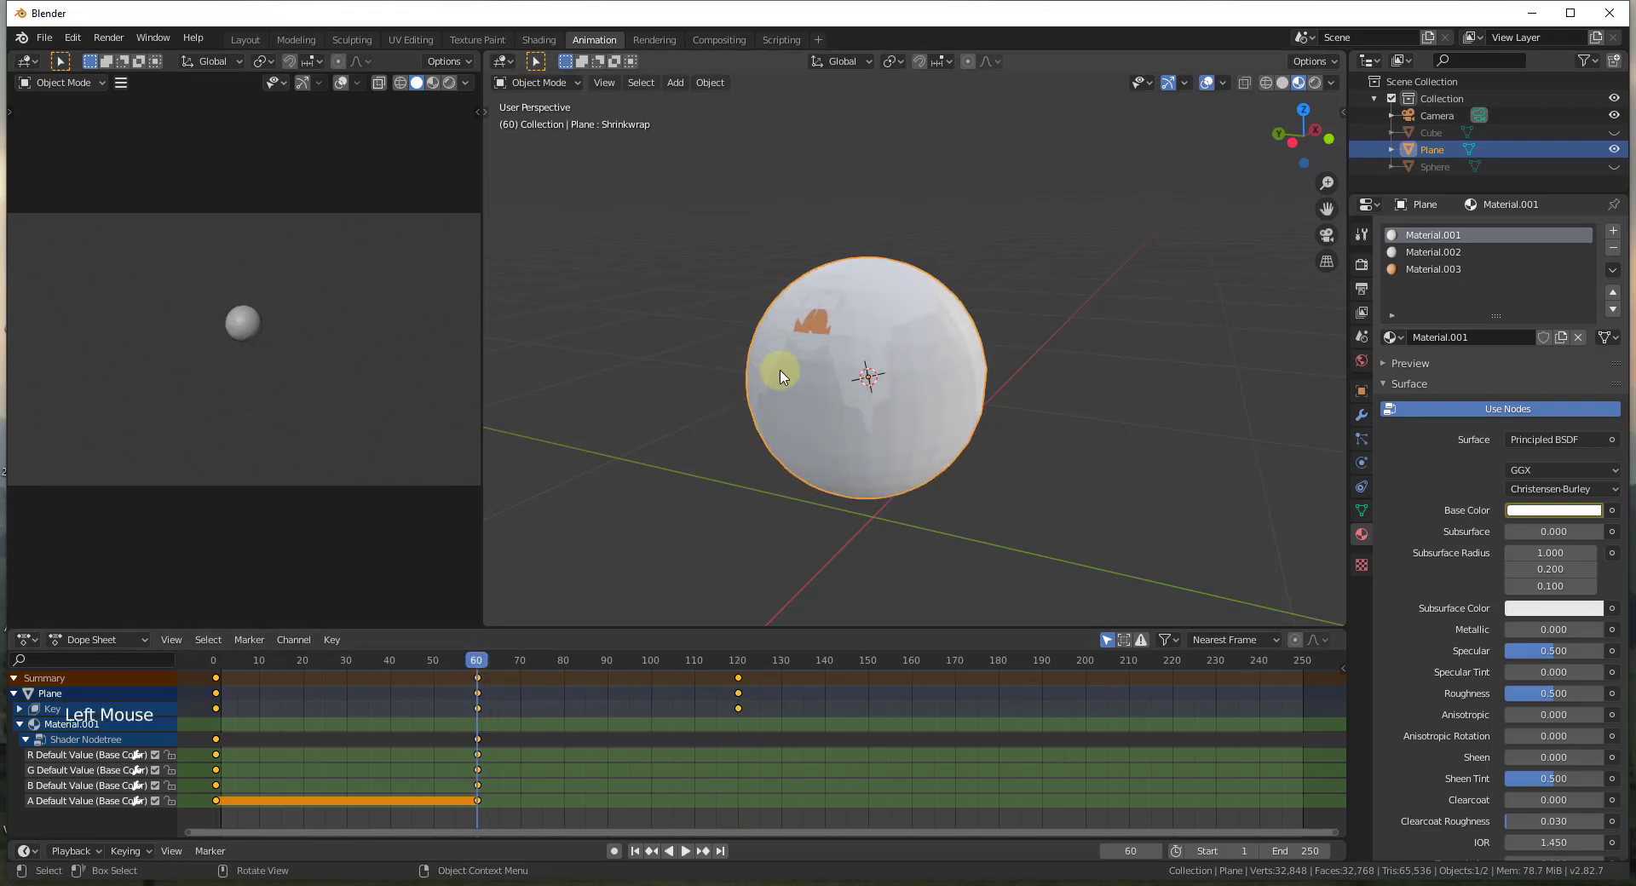
left_click(476, 668)
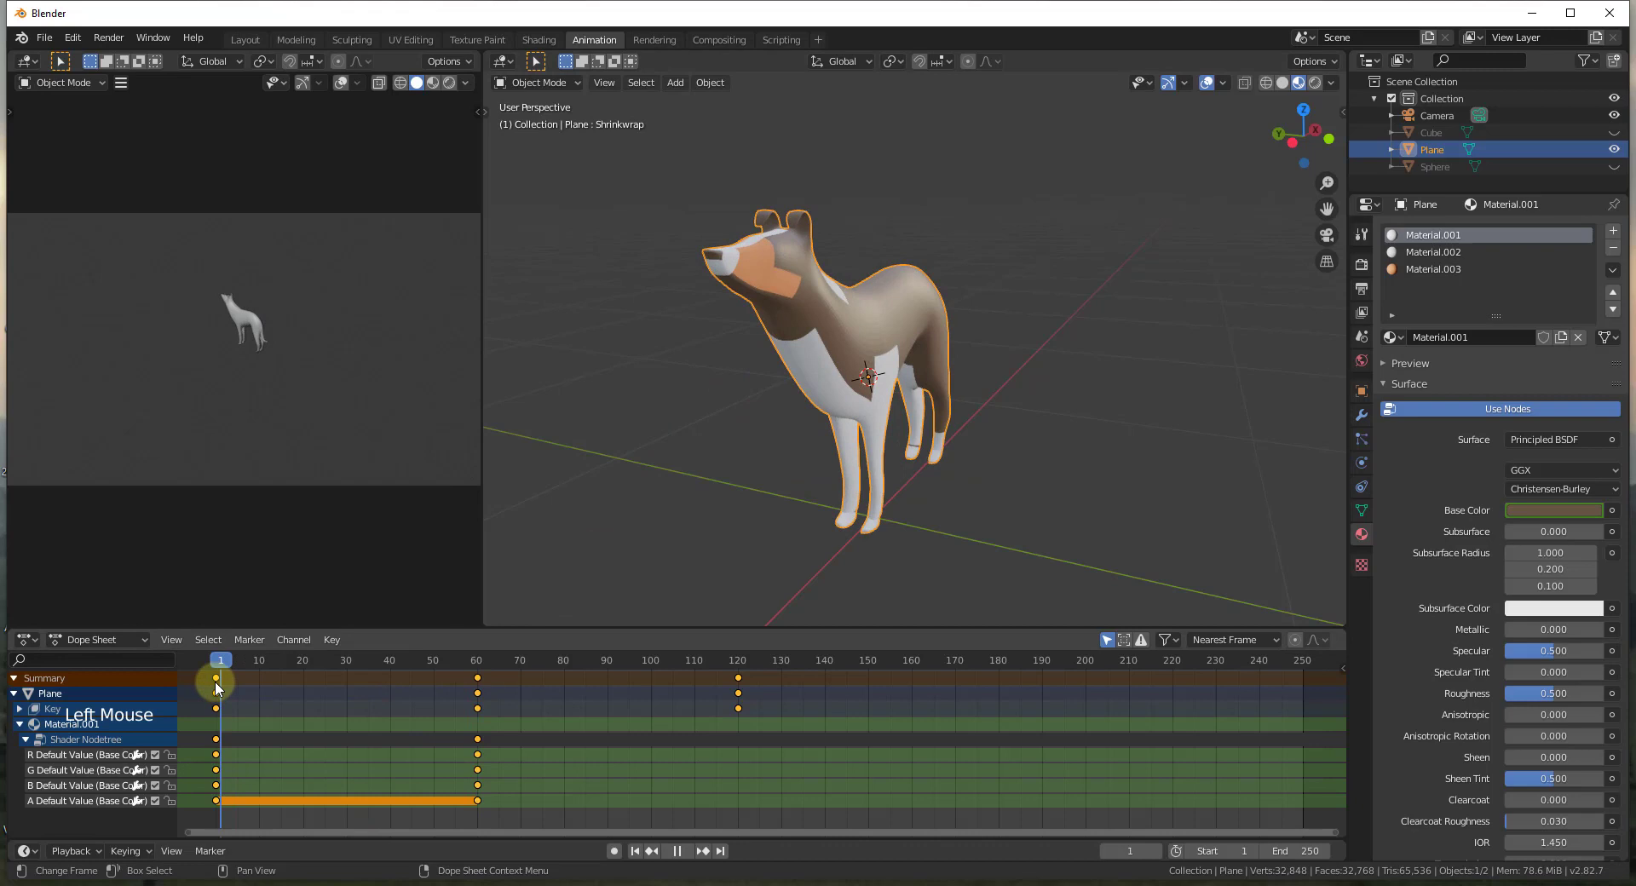
Key Material.002 and Material.003 base colours at frame 0, then Material.003 white at frame 60.
left_click(1440, 258)
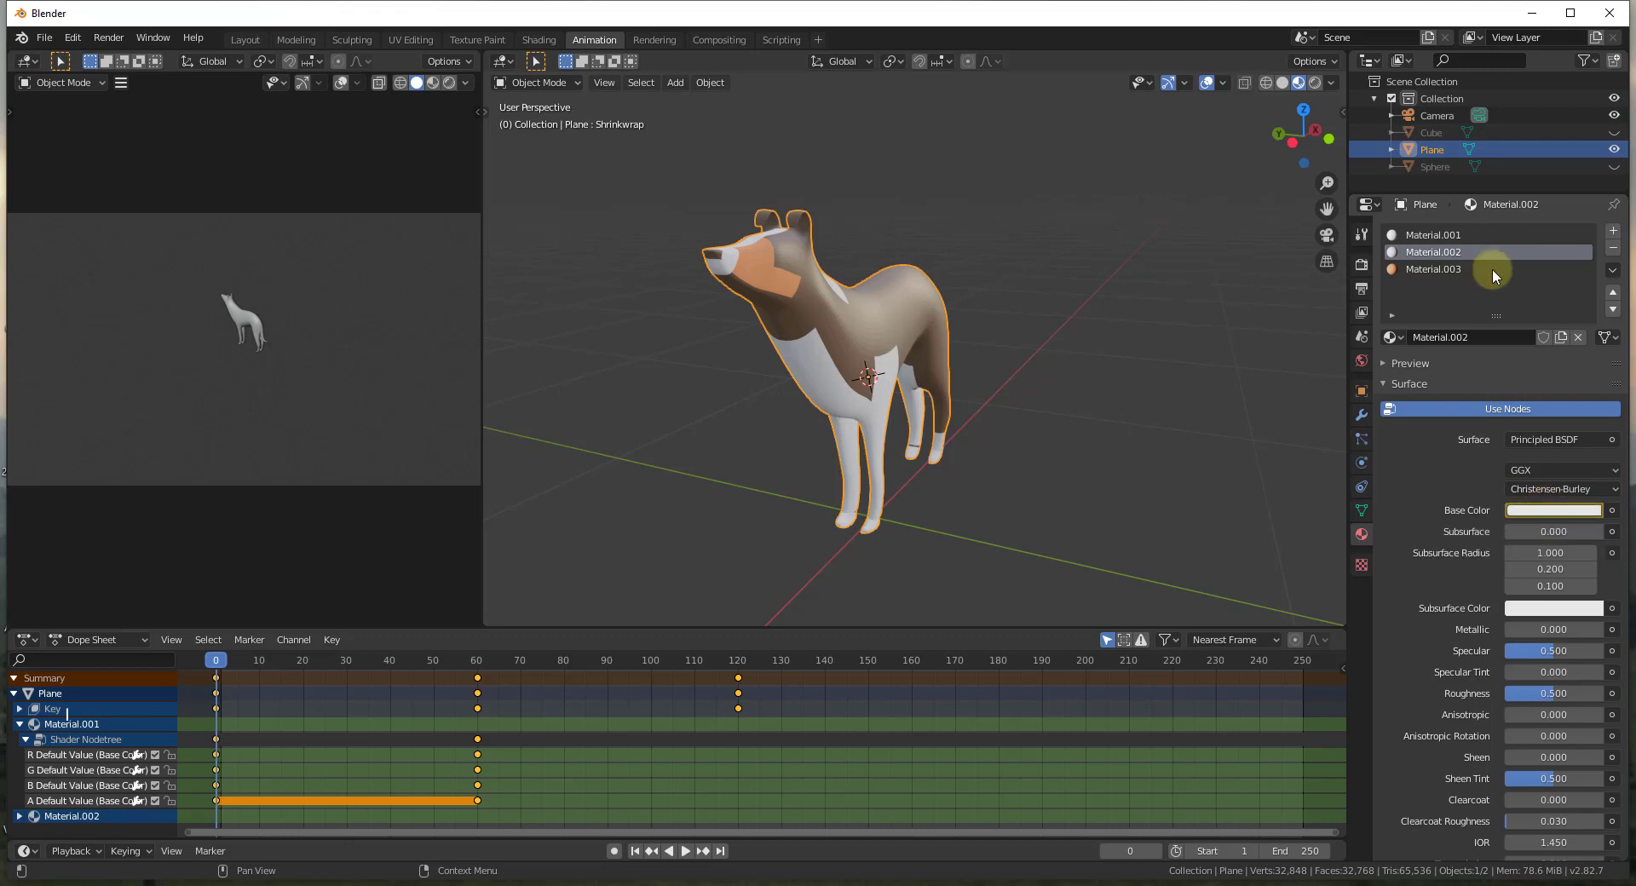
left_click(1449, 273)
left_click(1545, 516)
scroll("down", 3)
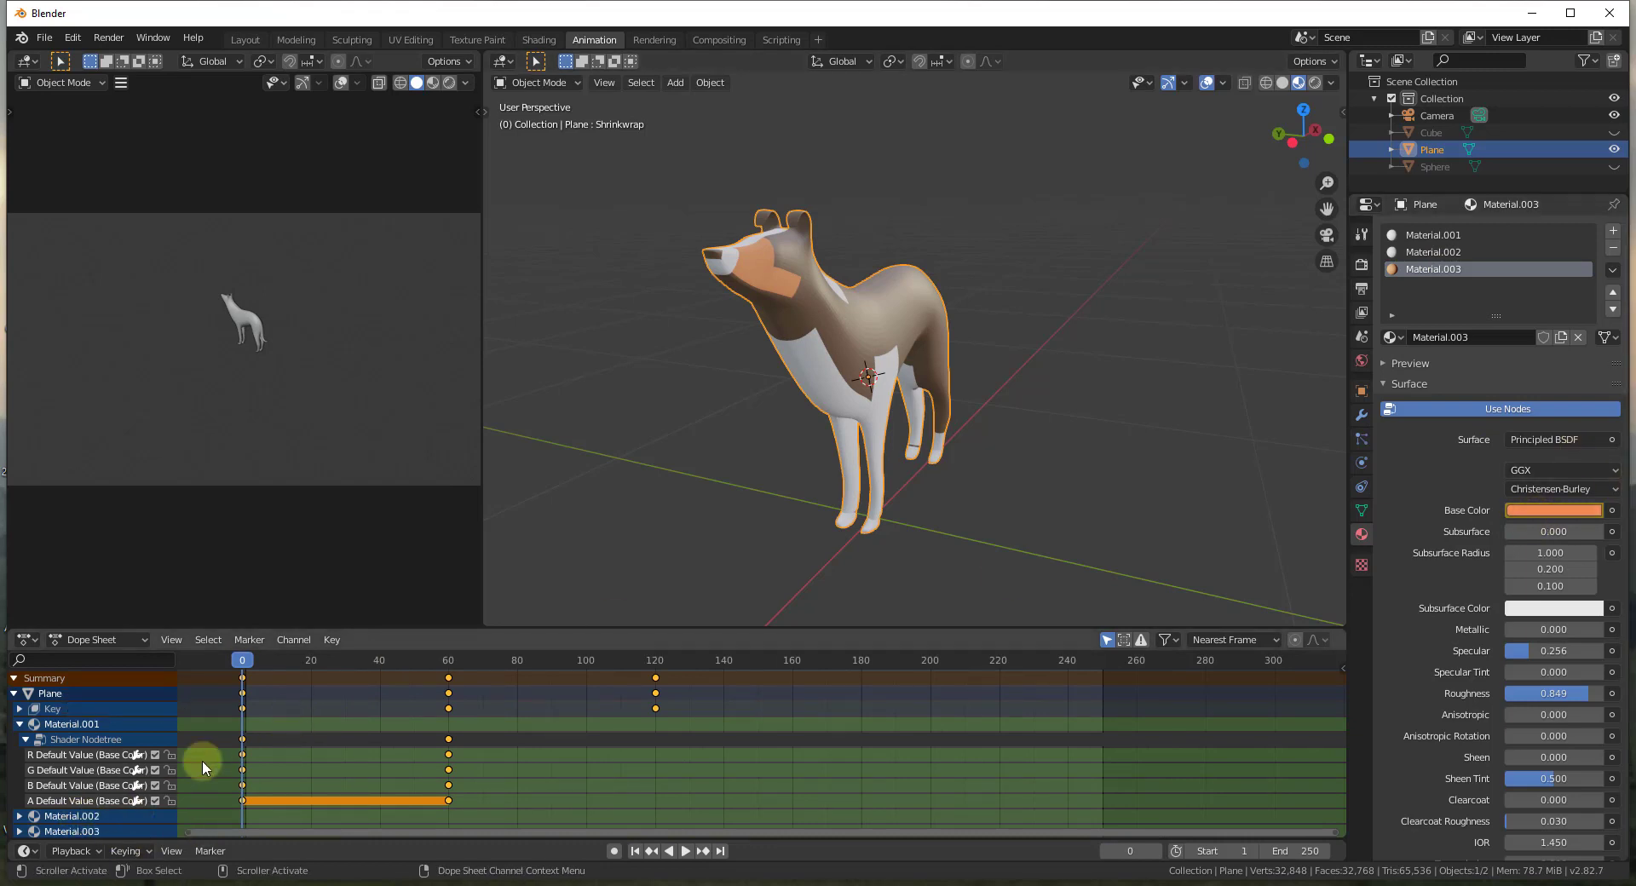
scroll("down", 3)
scroll("up", 3)
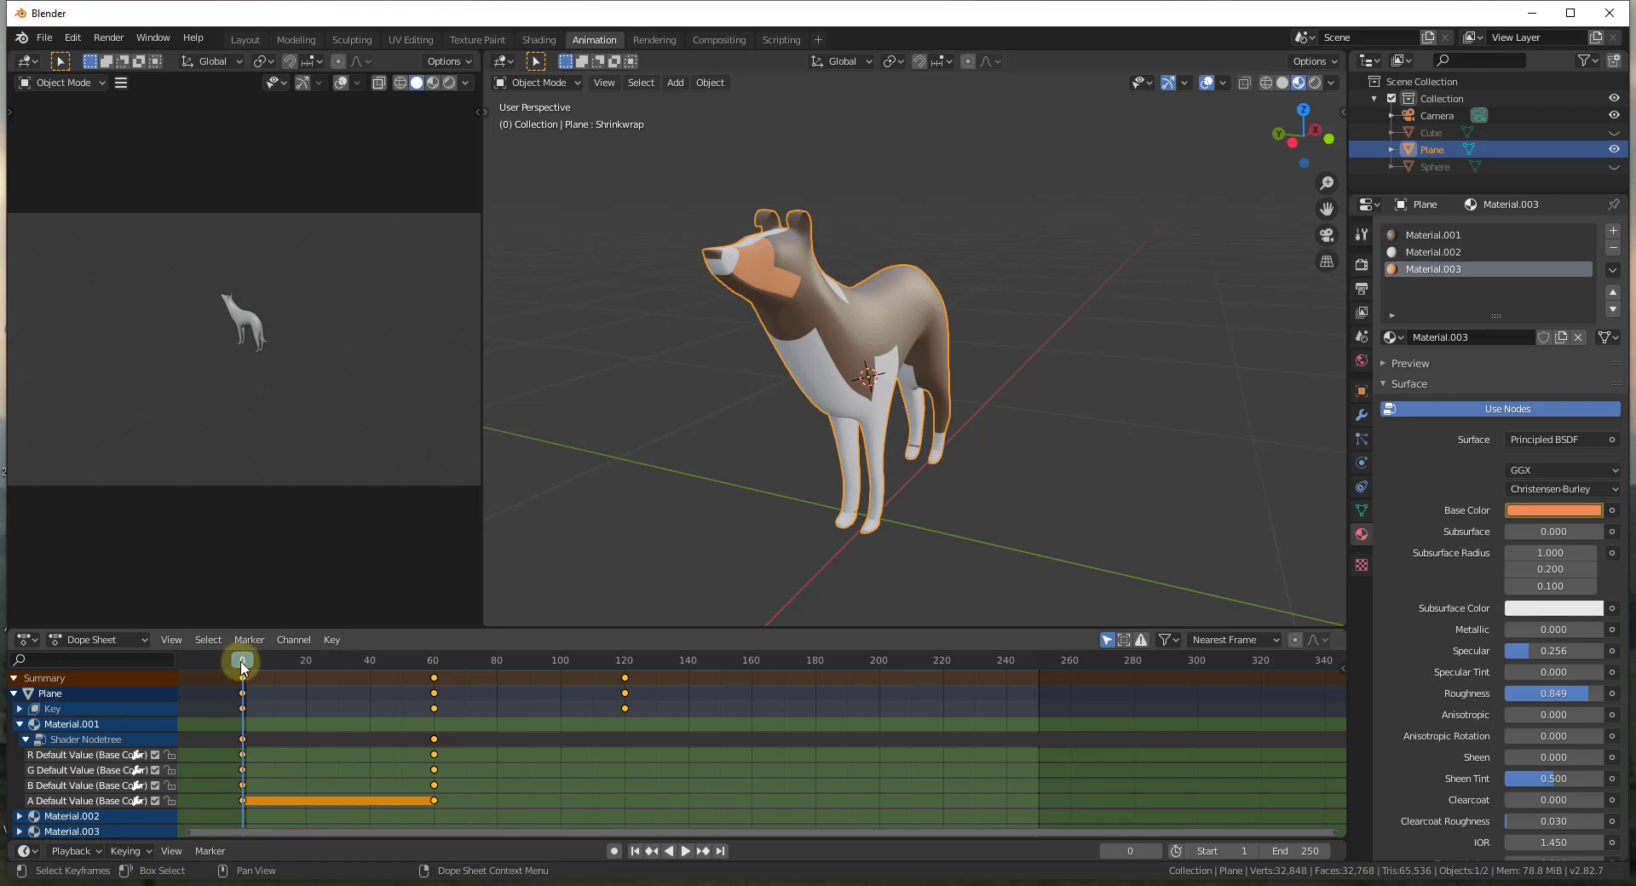
left_click(246, 665)
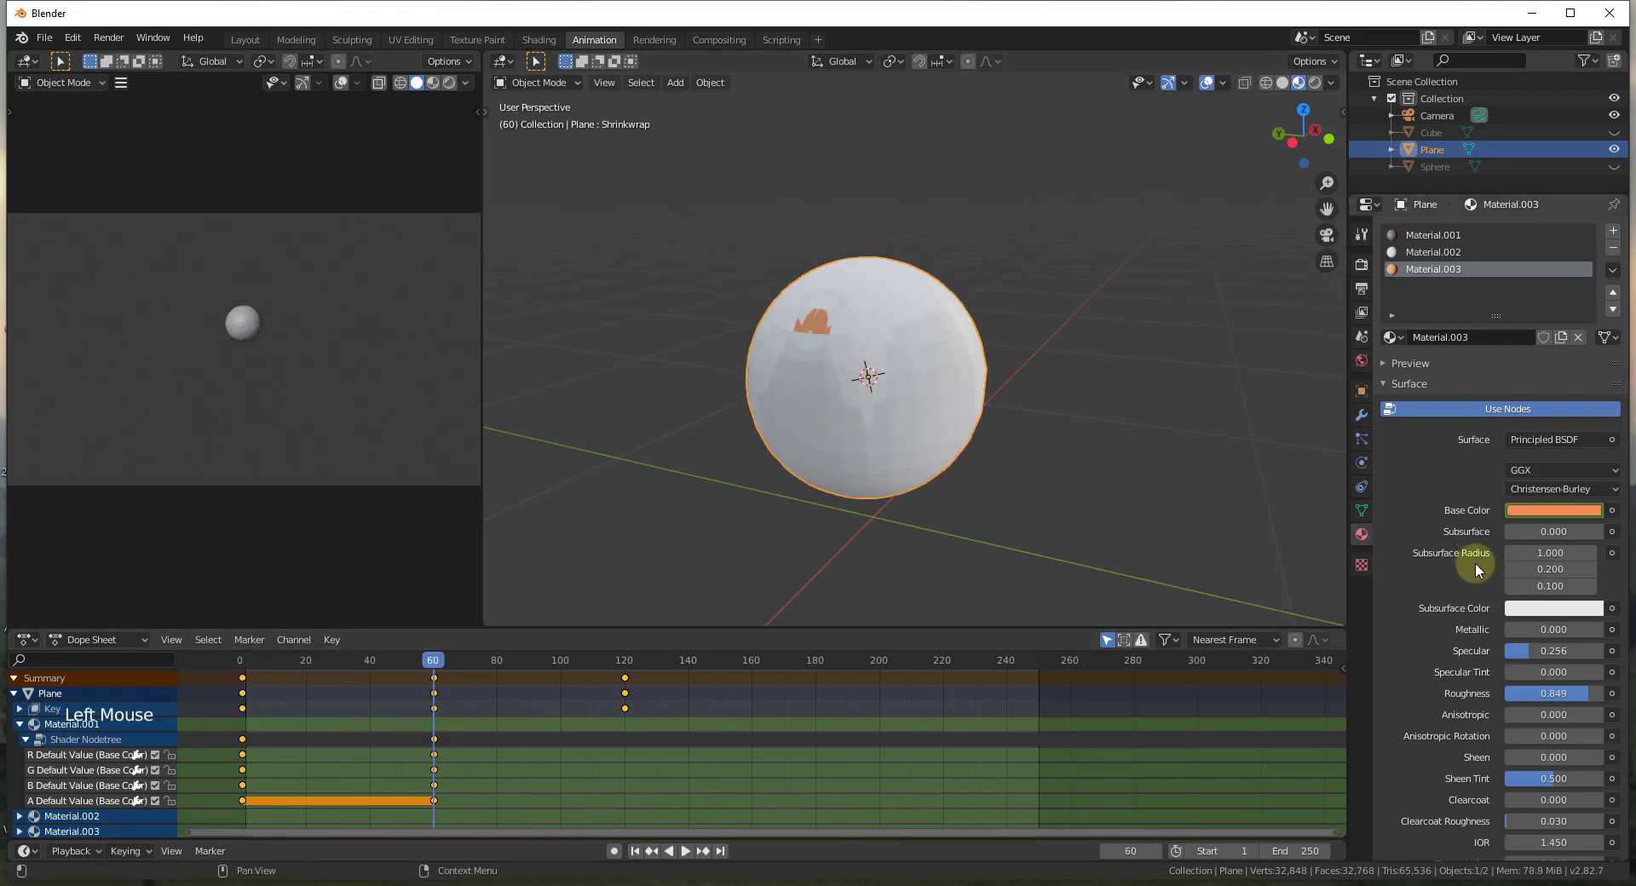
left_click(1556, 513)
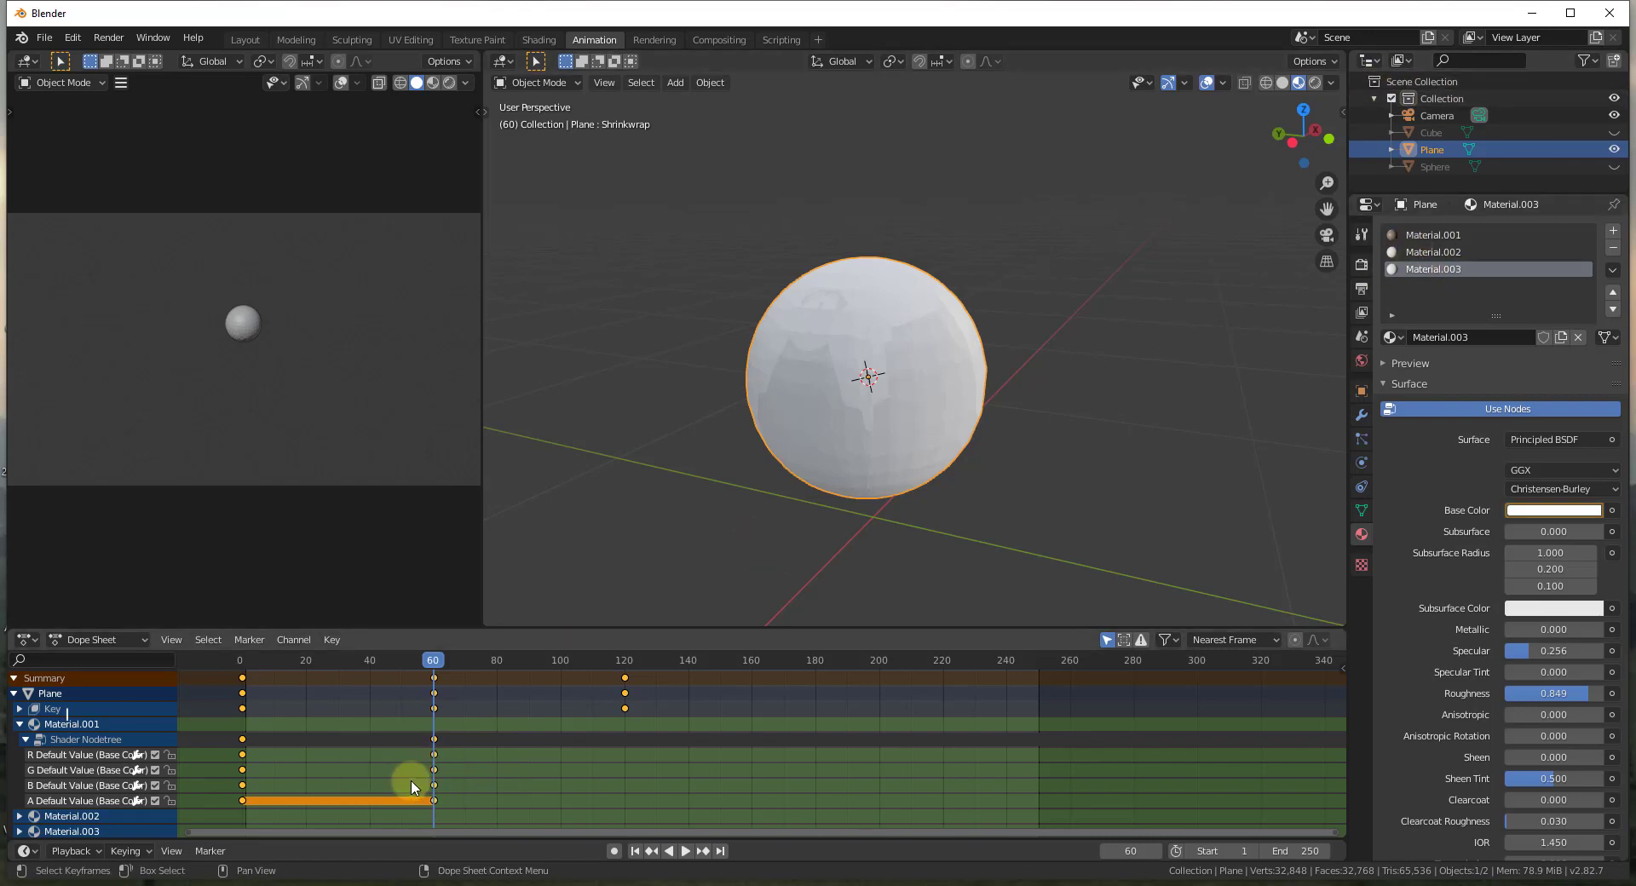
left_click(444, 667)
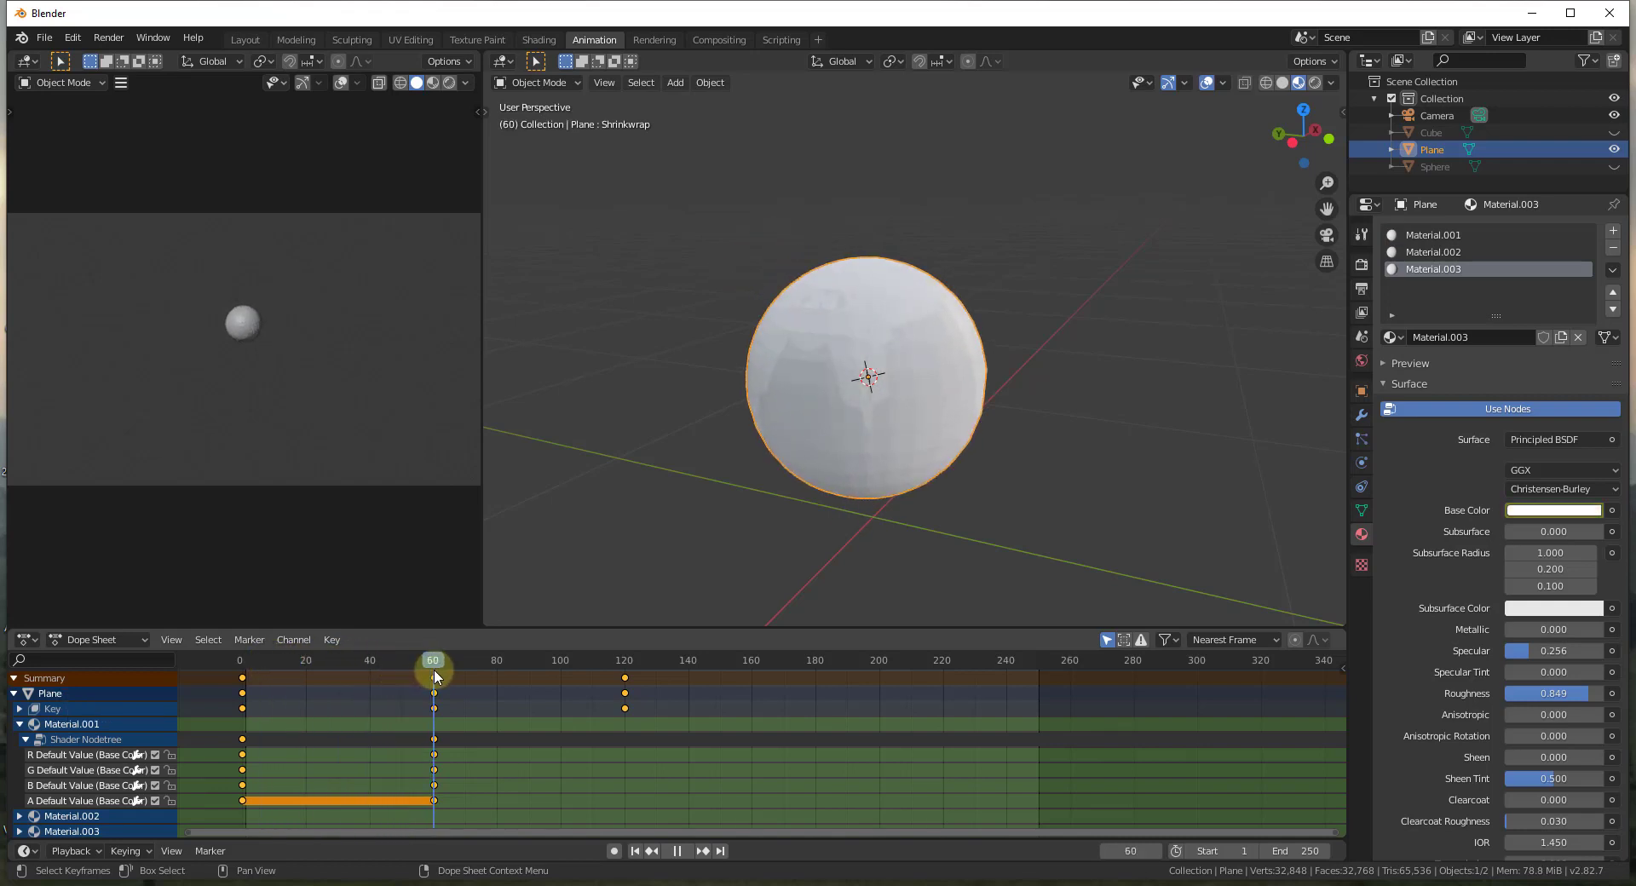
Set Material.002's base colour to white and keyframe the selected channels at frame 60.
left_click(1457, 256)
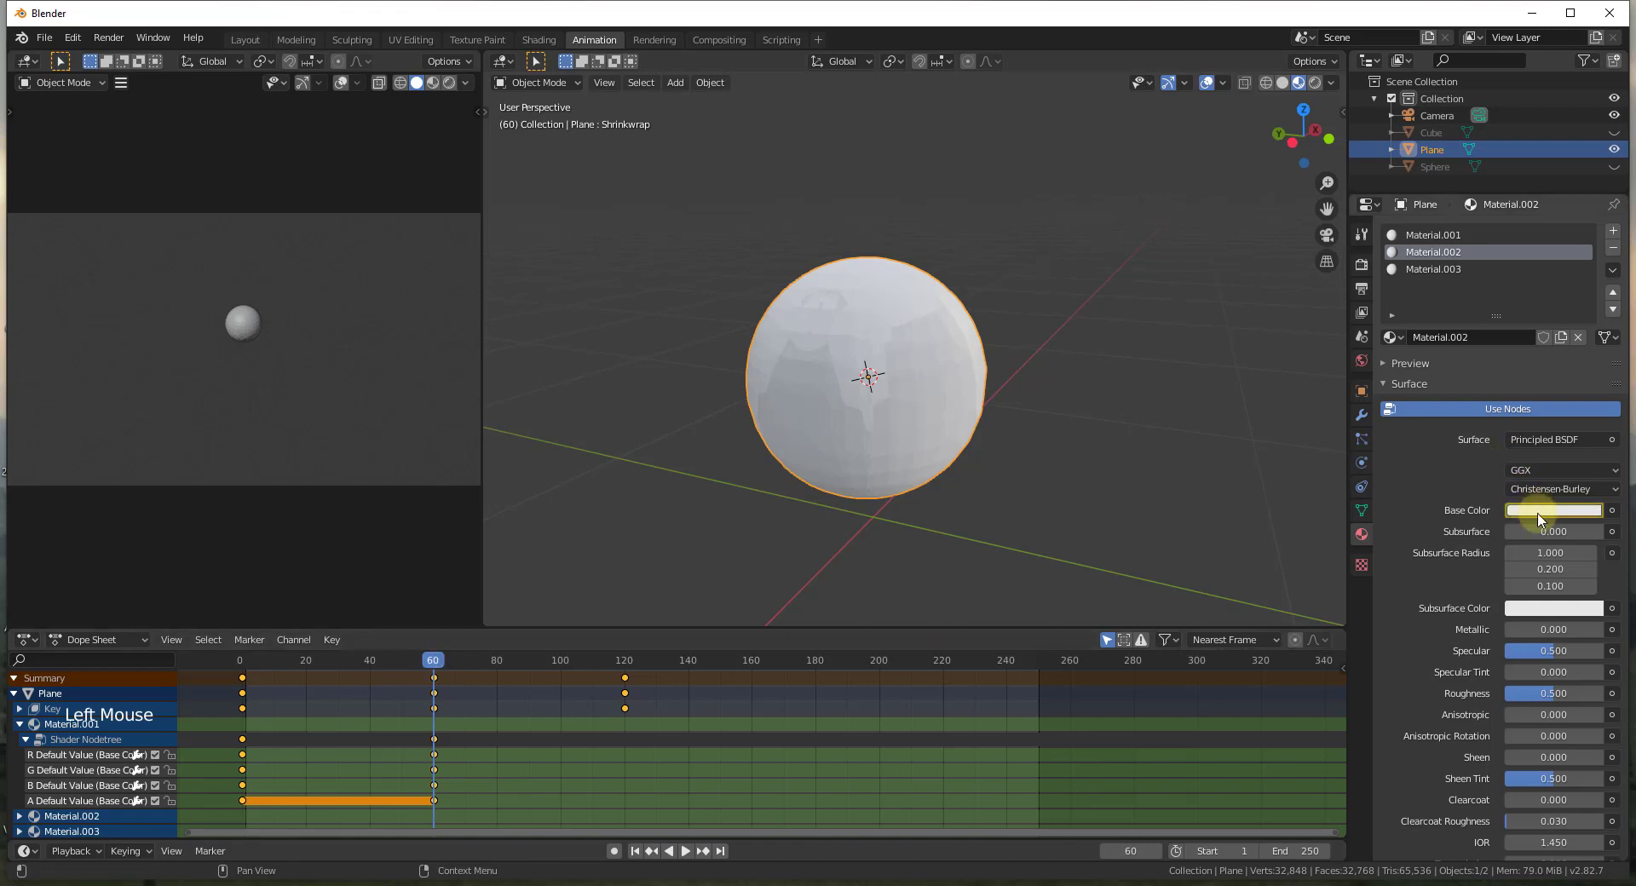
left_click(1528, 515)
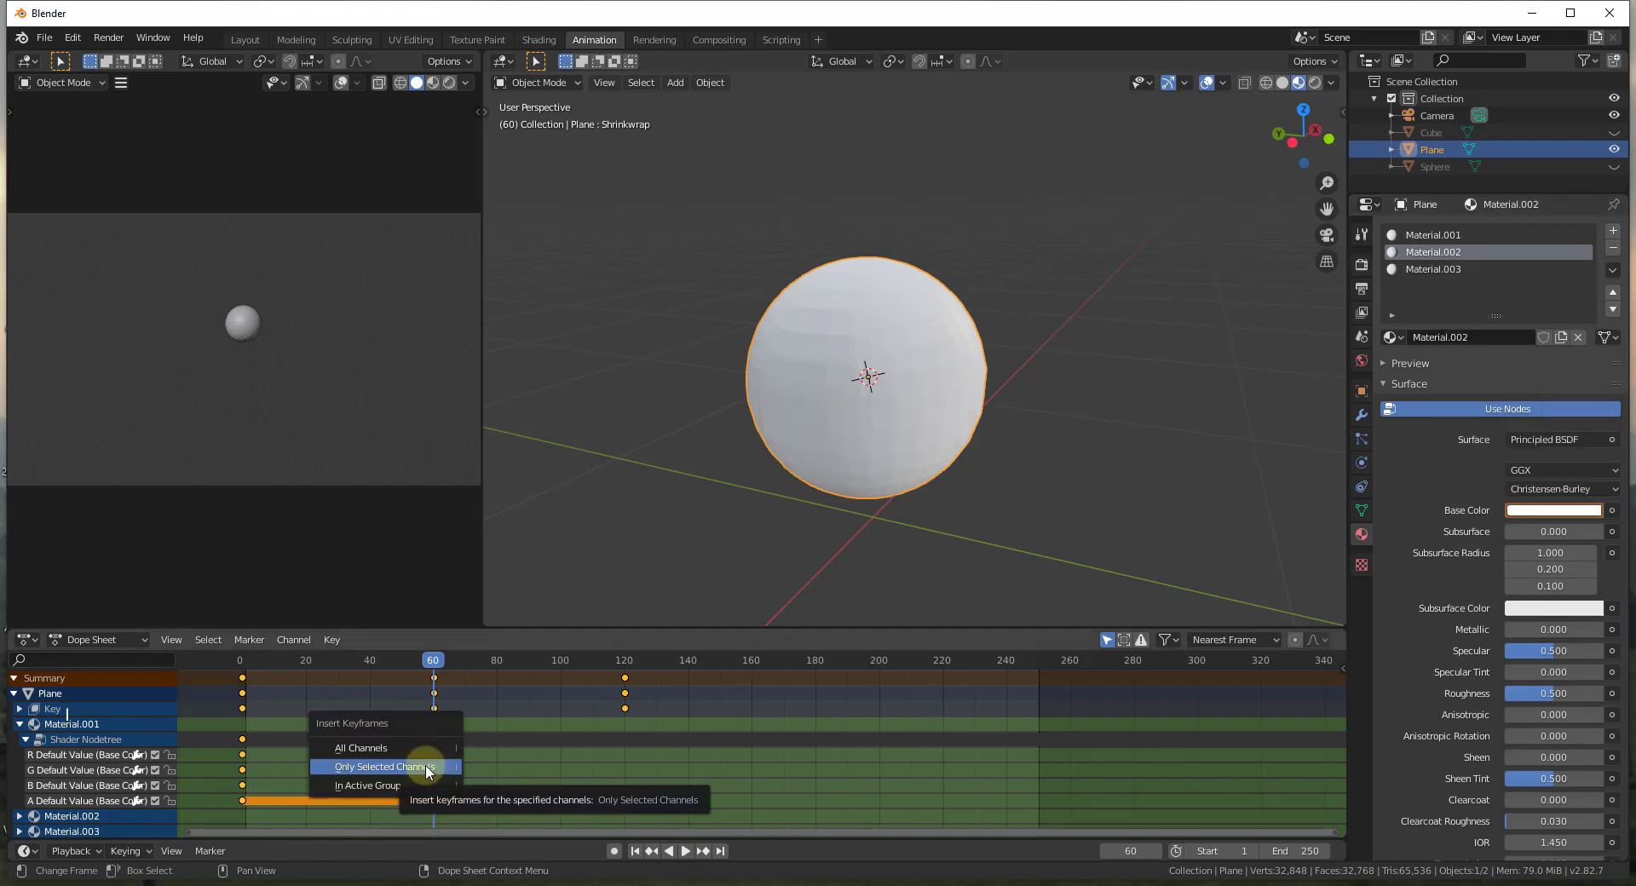
scroll("down", 3)
scroll("up", 3)
left_click(450, 669)
Play through to frame 120 and set the timeline End frame to 120.
scroll("up", 3)
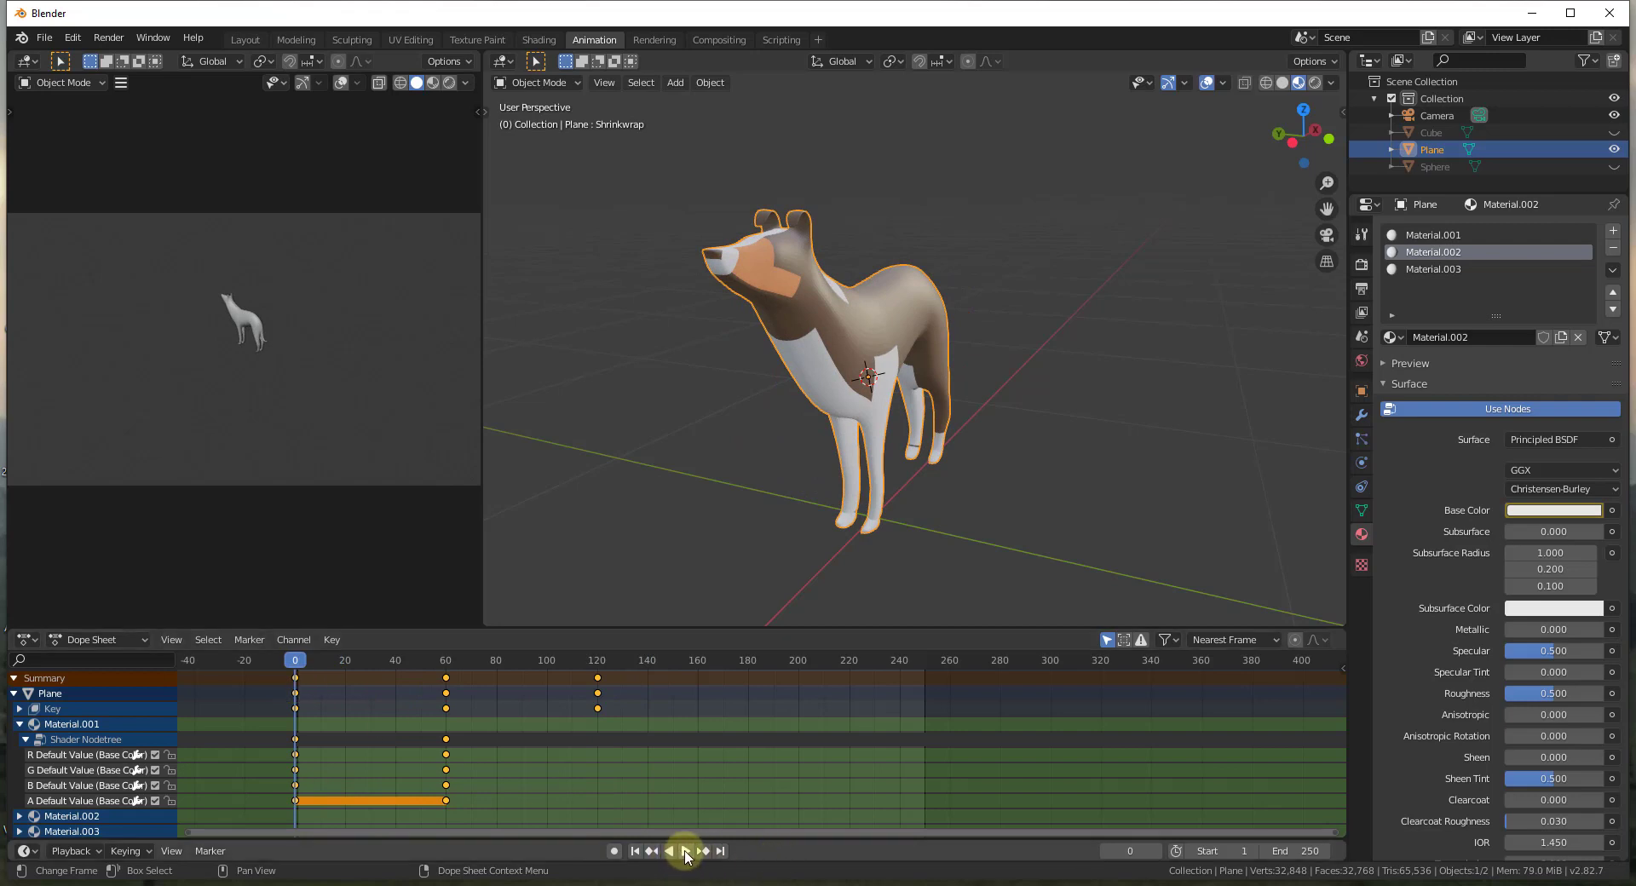
left_click(690, 857)
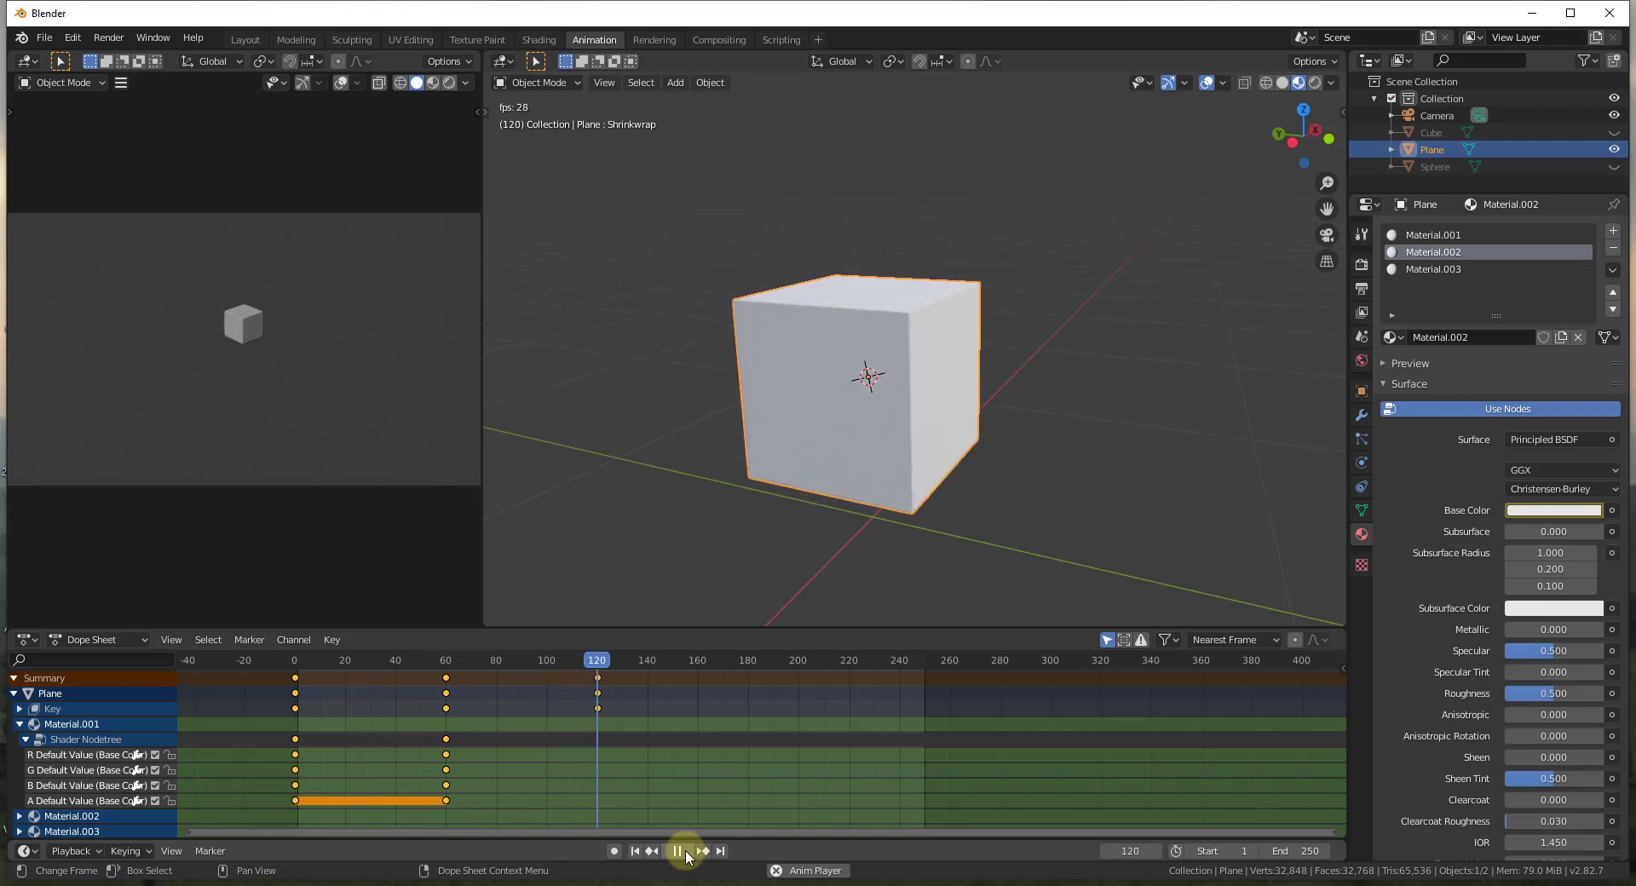
left_click(691, 857)
left_click(639, 669)
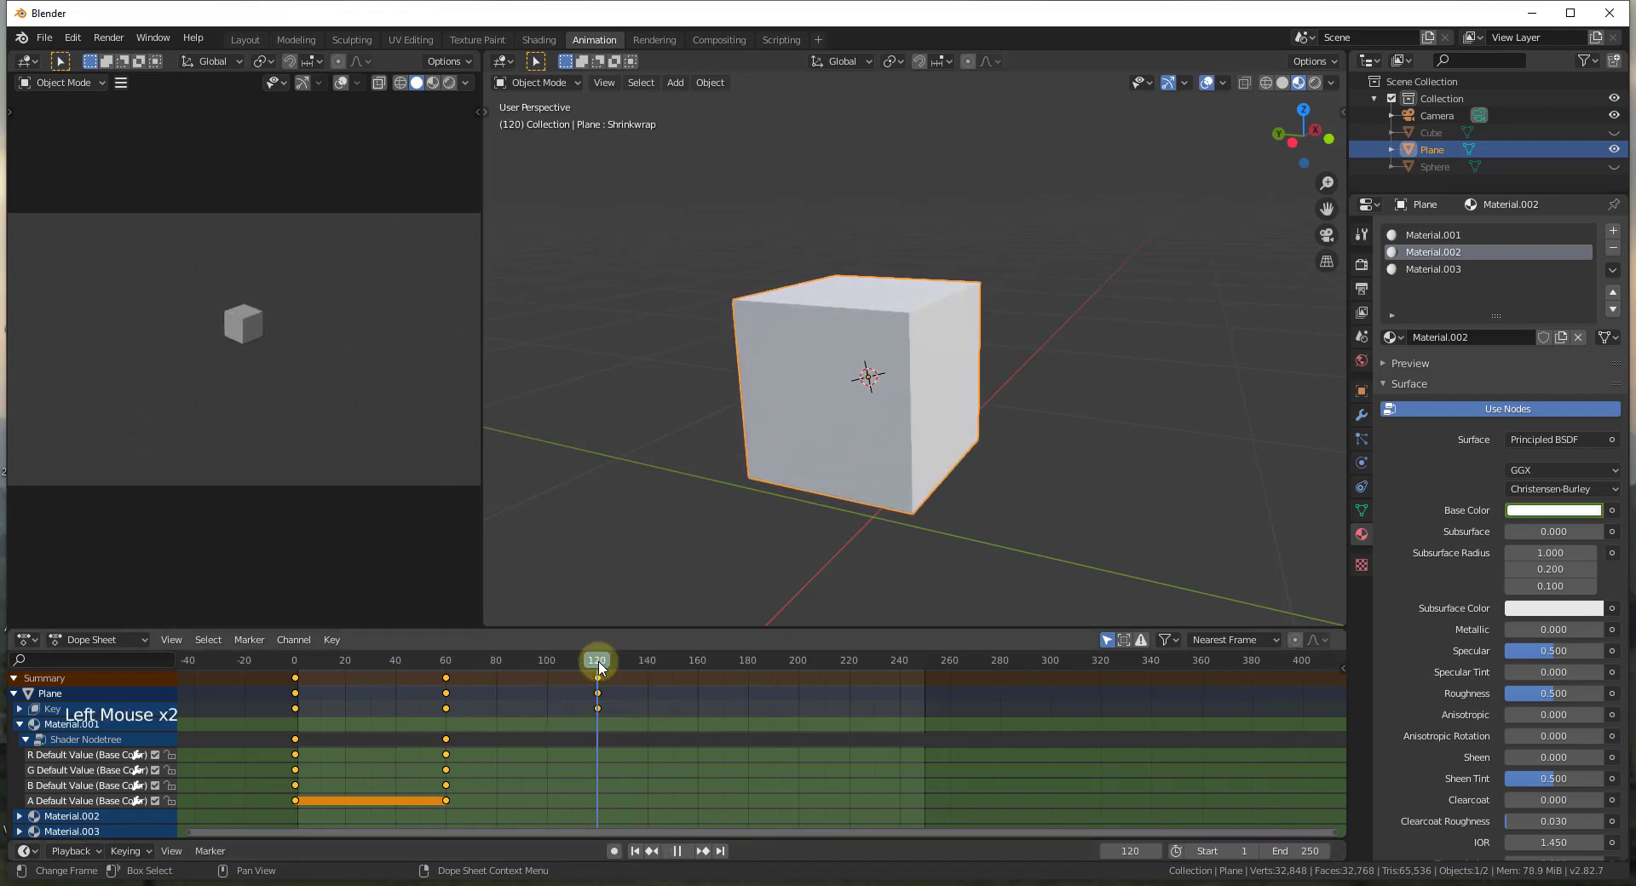
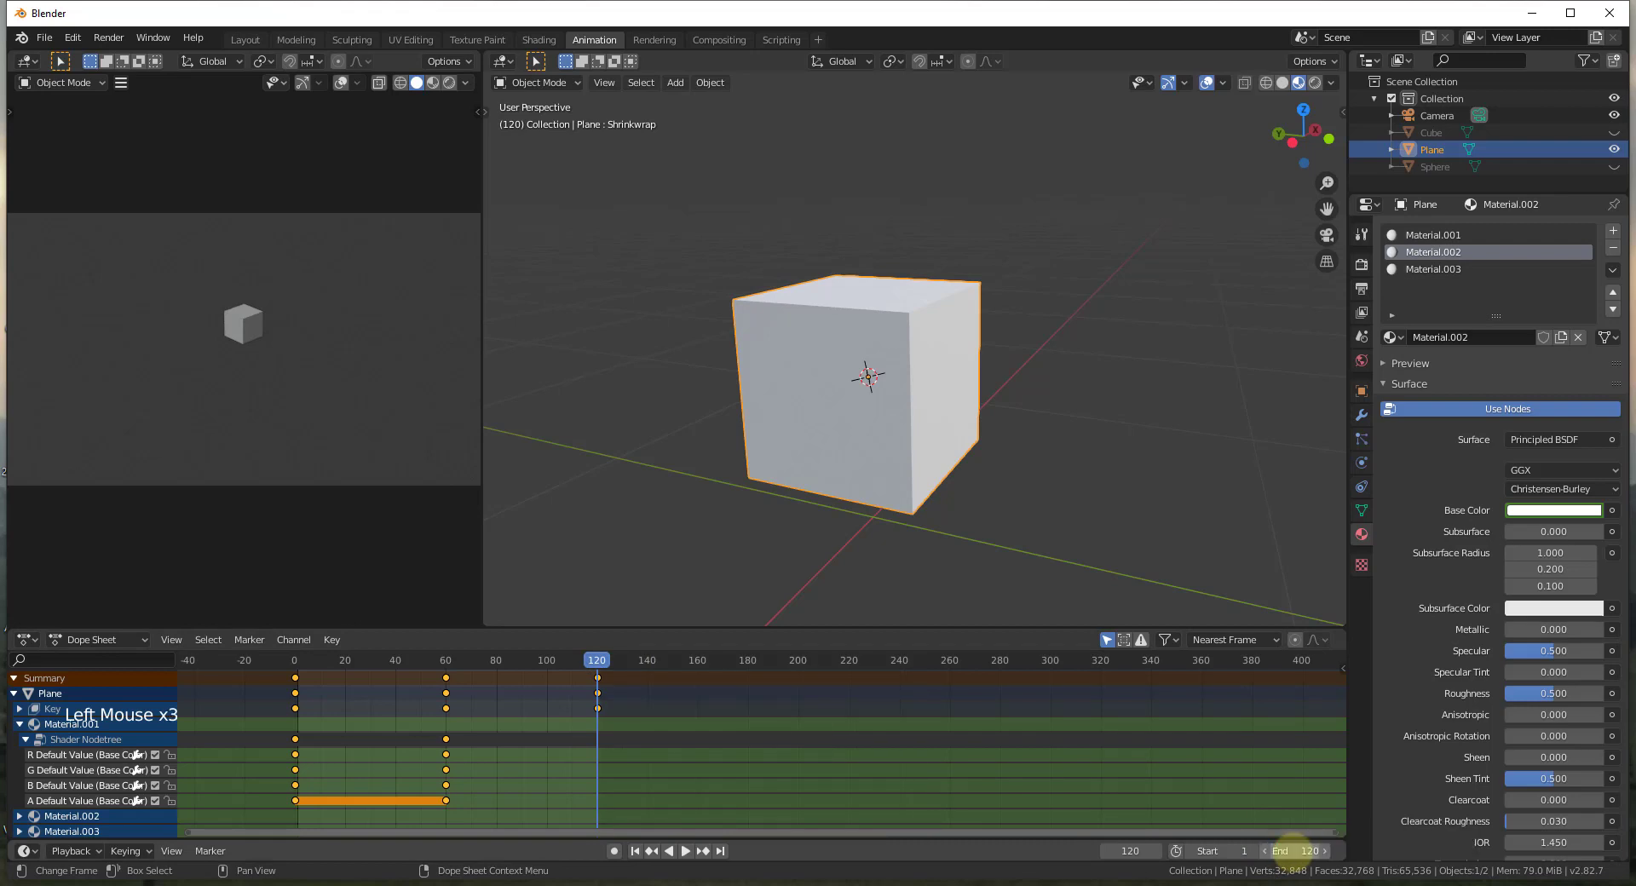
left_click(604, 666)
left_click(485, 673)
left_click(130, 50)
left_click(1284, 236)
Enable Lock Camera to View in the sidebar View tab and look through the scene camera.
key("n")
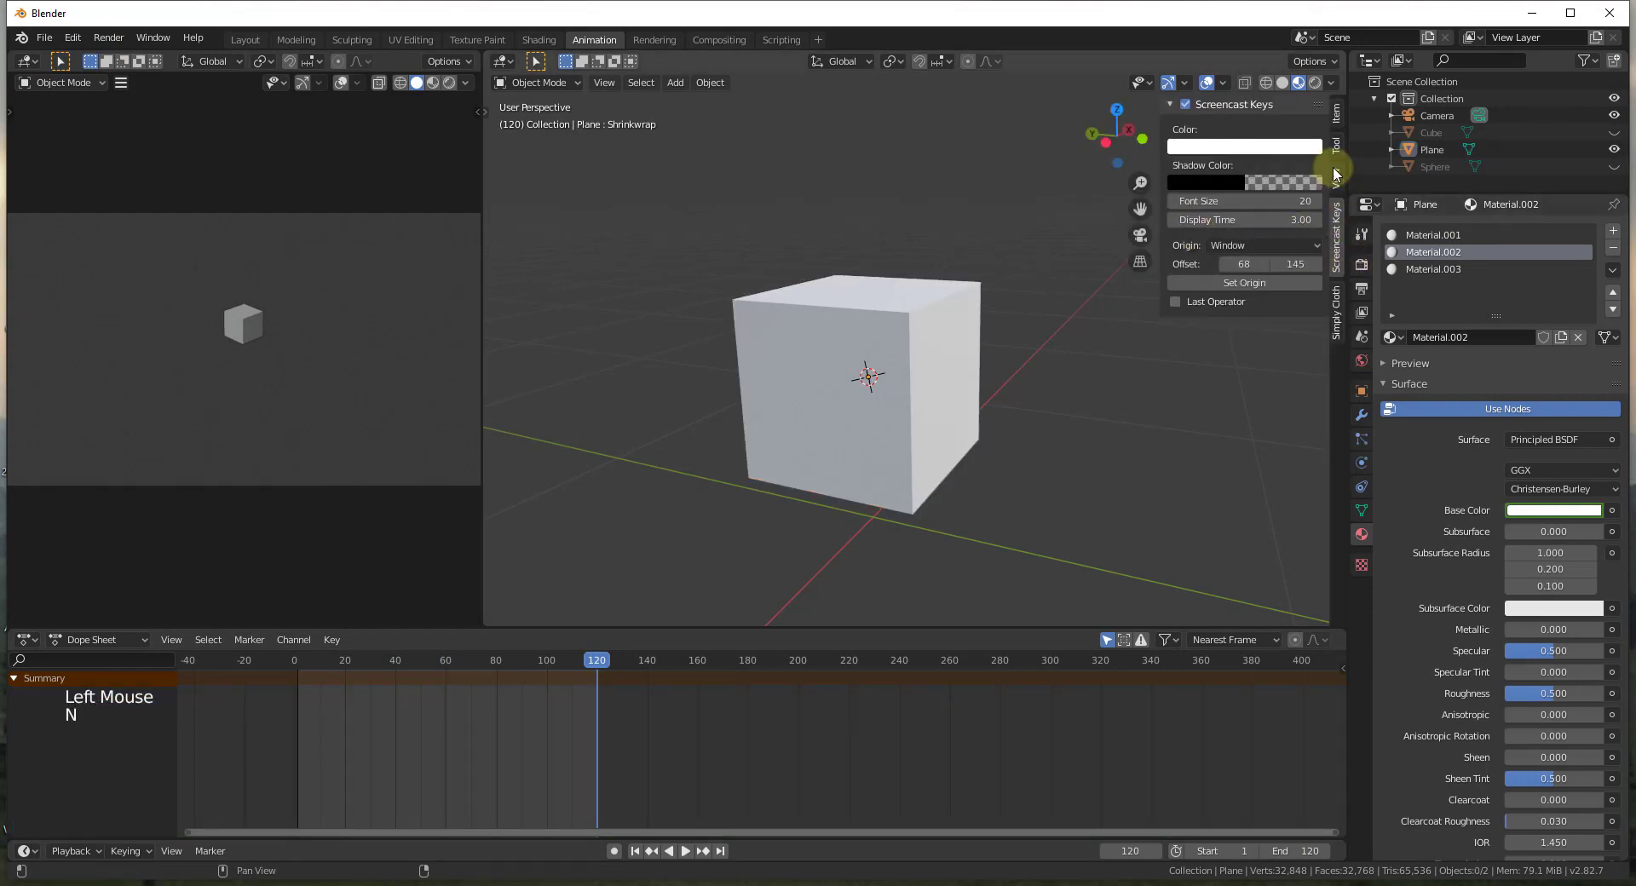
left_click(1343, 187)
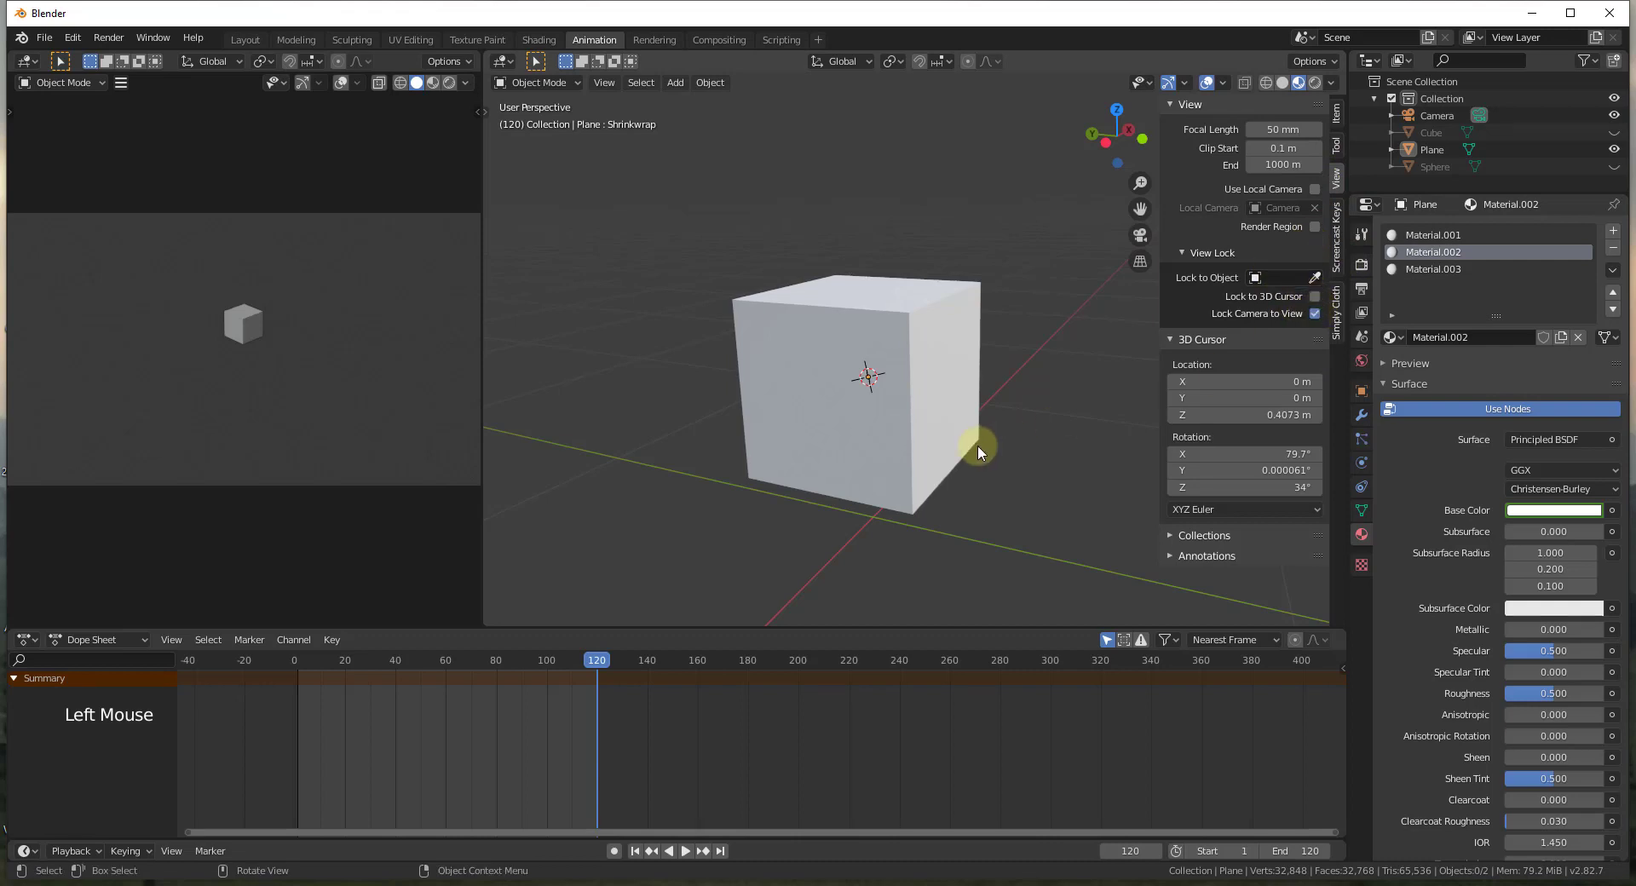
middle_click(987, 451)
scroll("down", 3)
scroll("up", 3)
key("KP_0")
Orbit and zoom the locked camera to centre the cube shape in the shot.
scroll("up", 3)
middle_click(978, 352)
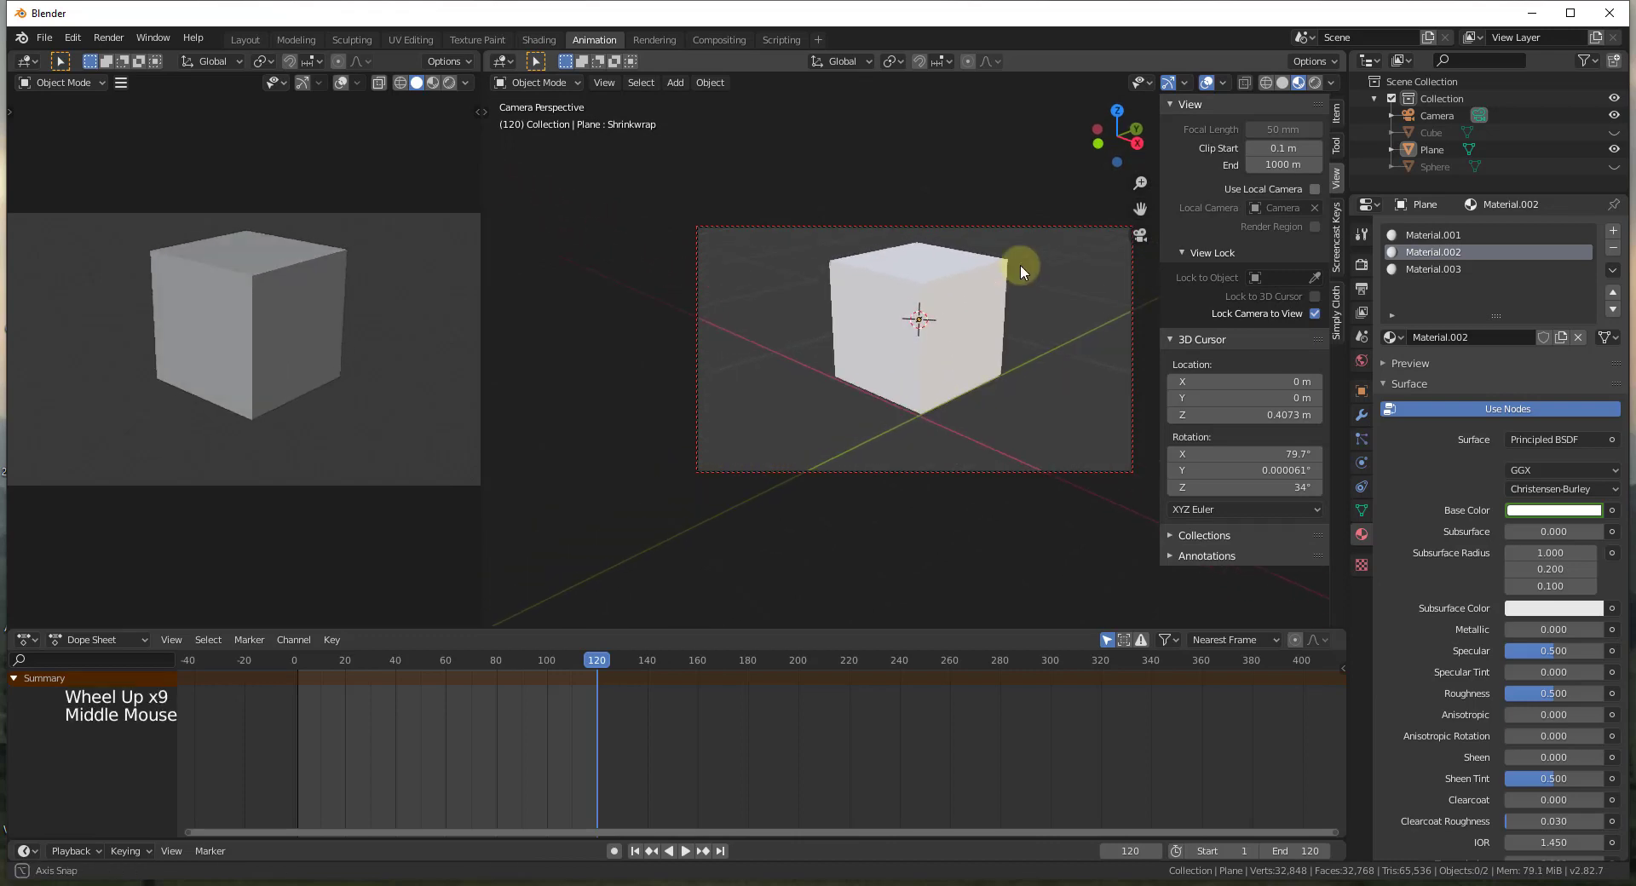
middle_click(1000, 347)
scroll("down", 3)
middle_click(1057, 326)
middle_click(1085, 322)
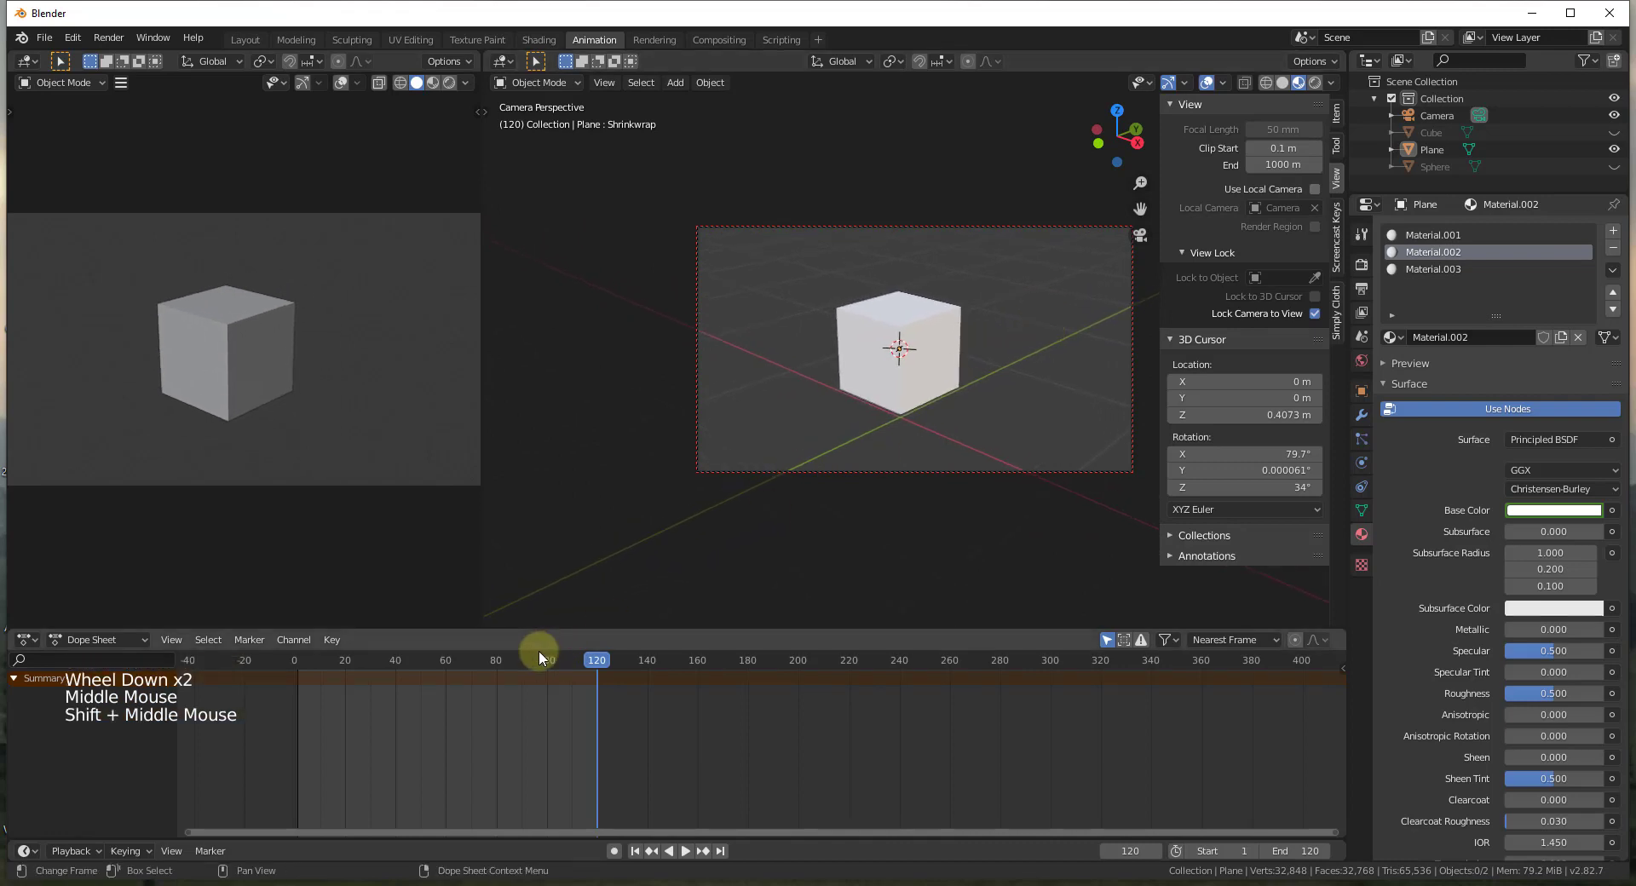
left_click(610, 665)
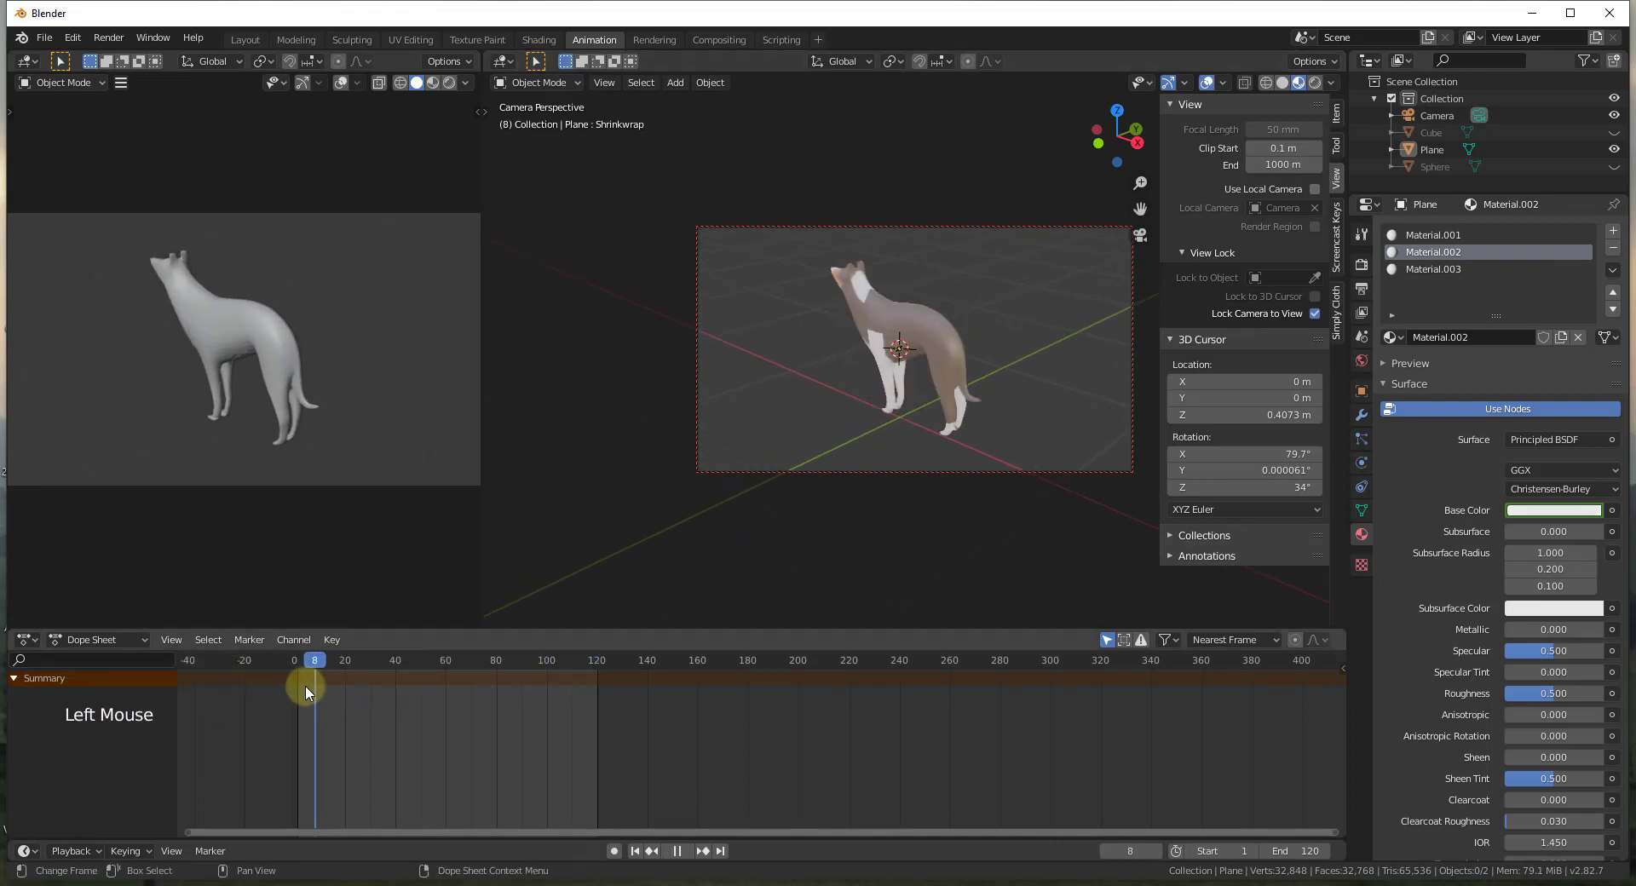
middle_click(776, 380)
middle_click(1091, 345)
middle_click(1058, 381)
scroll("up", 3)
scroll("down", 3)
middle_click(881, 427)
middle_click(899, 406)
Delete the selected helper object, add a Sun light and raise it along Z above the dog.
left_click(1315, 84)
key("Delete")
left_click(991, 375)
key("shift+a")
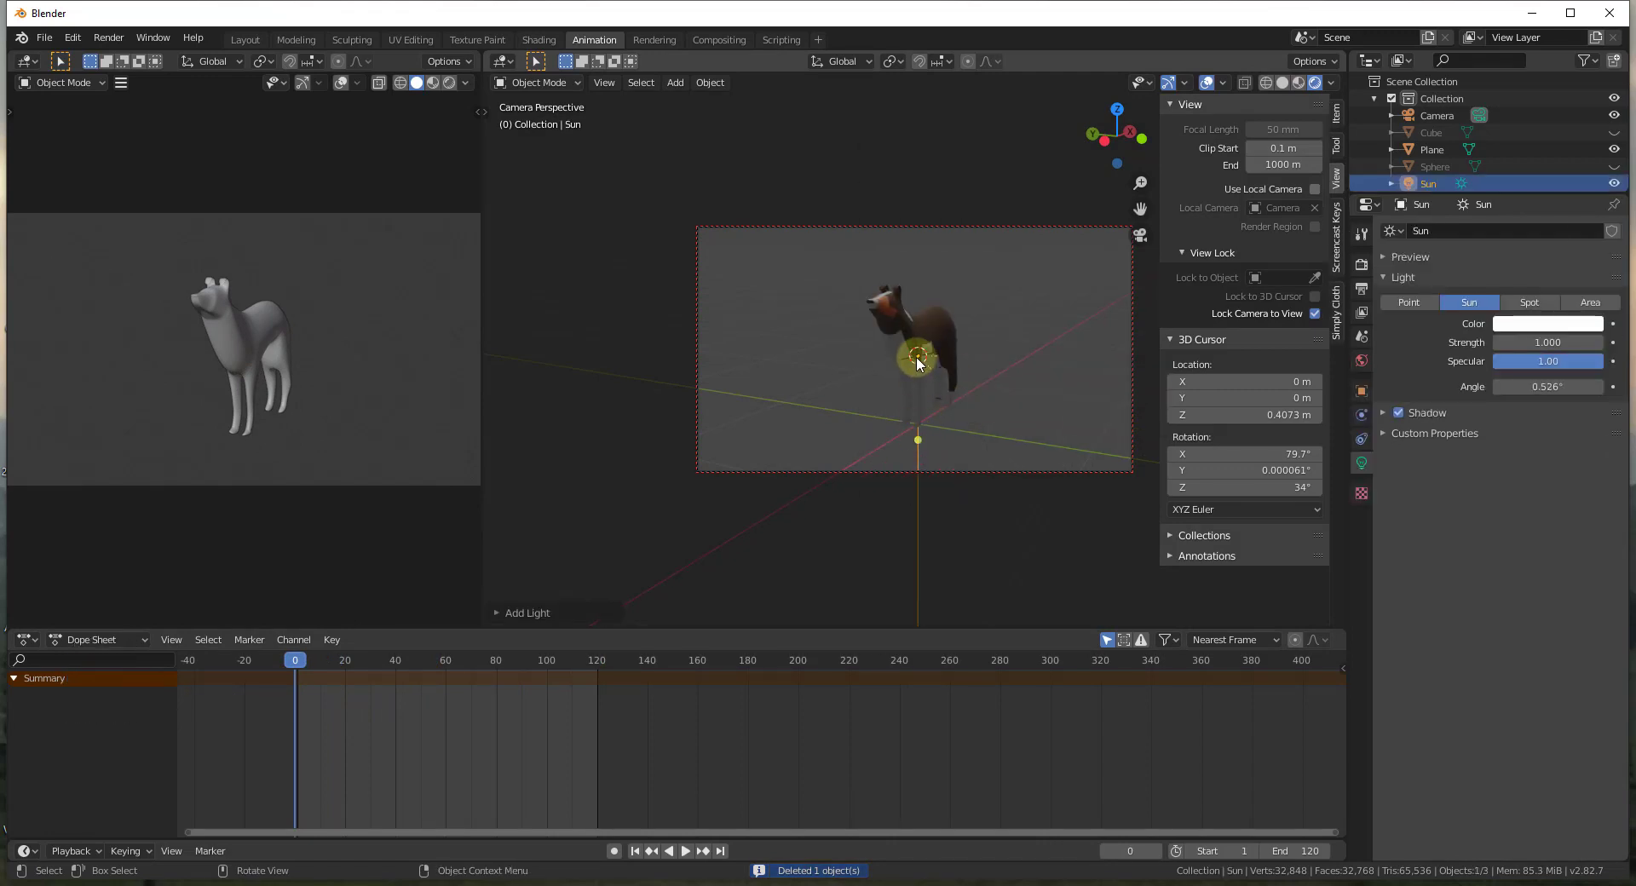
key("g")
key("g")
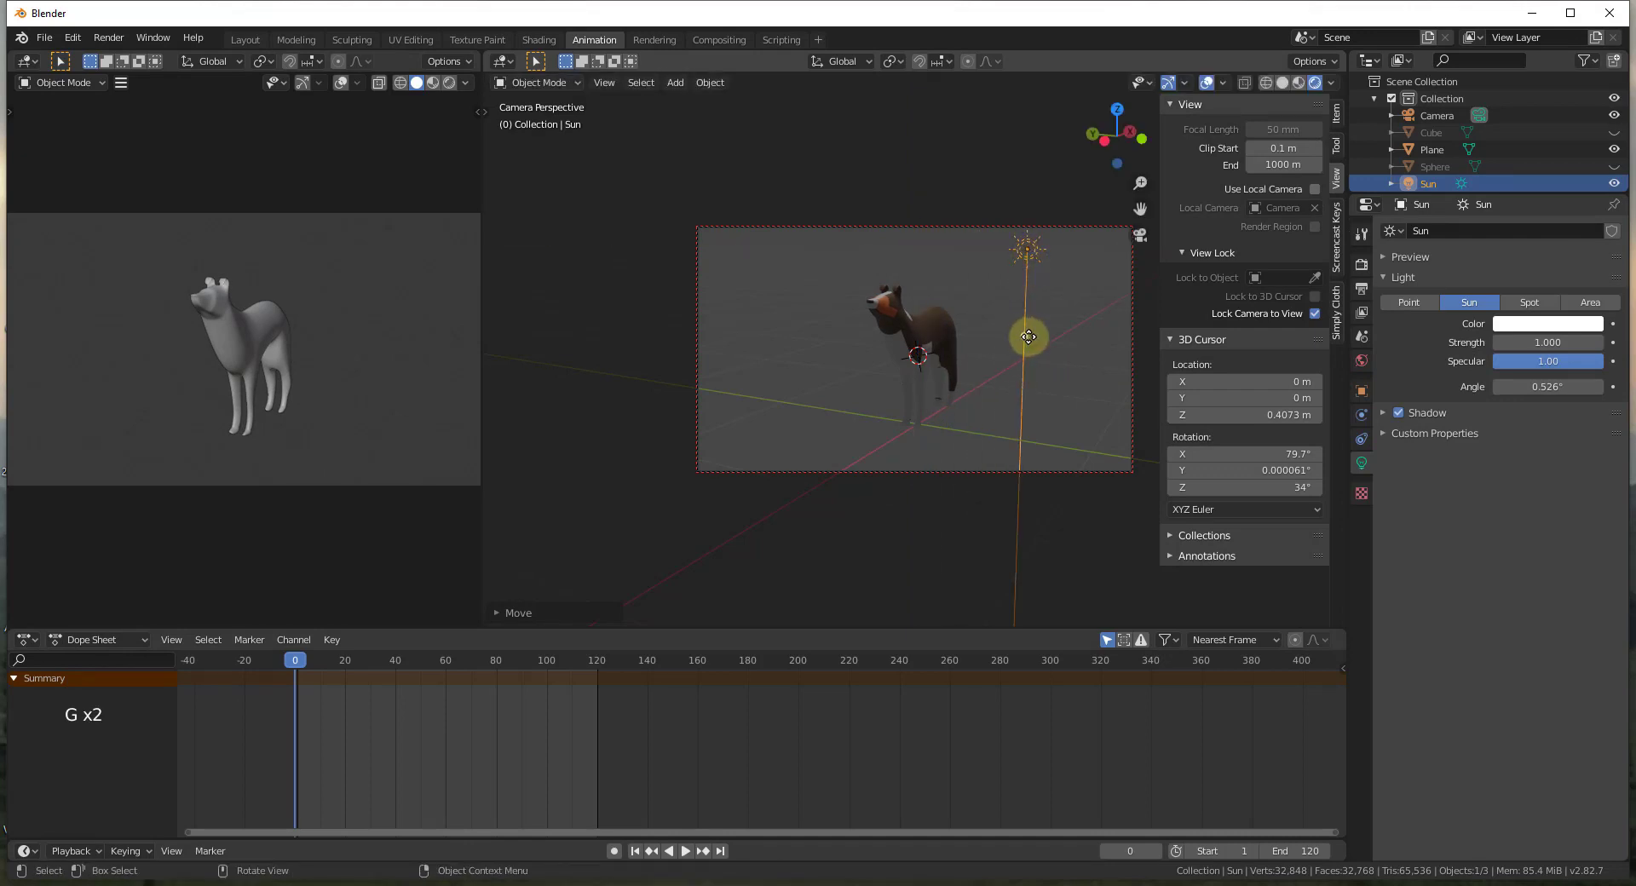
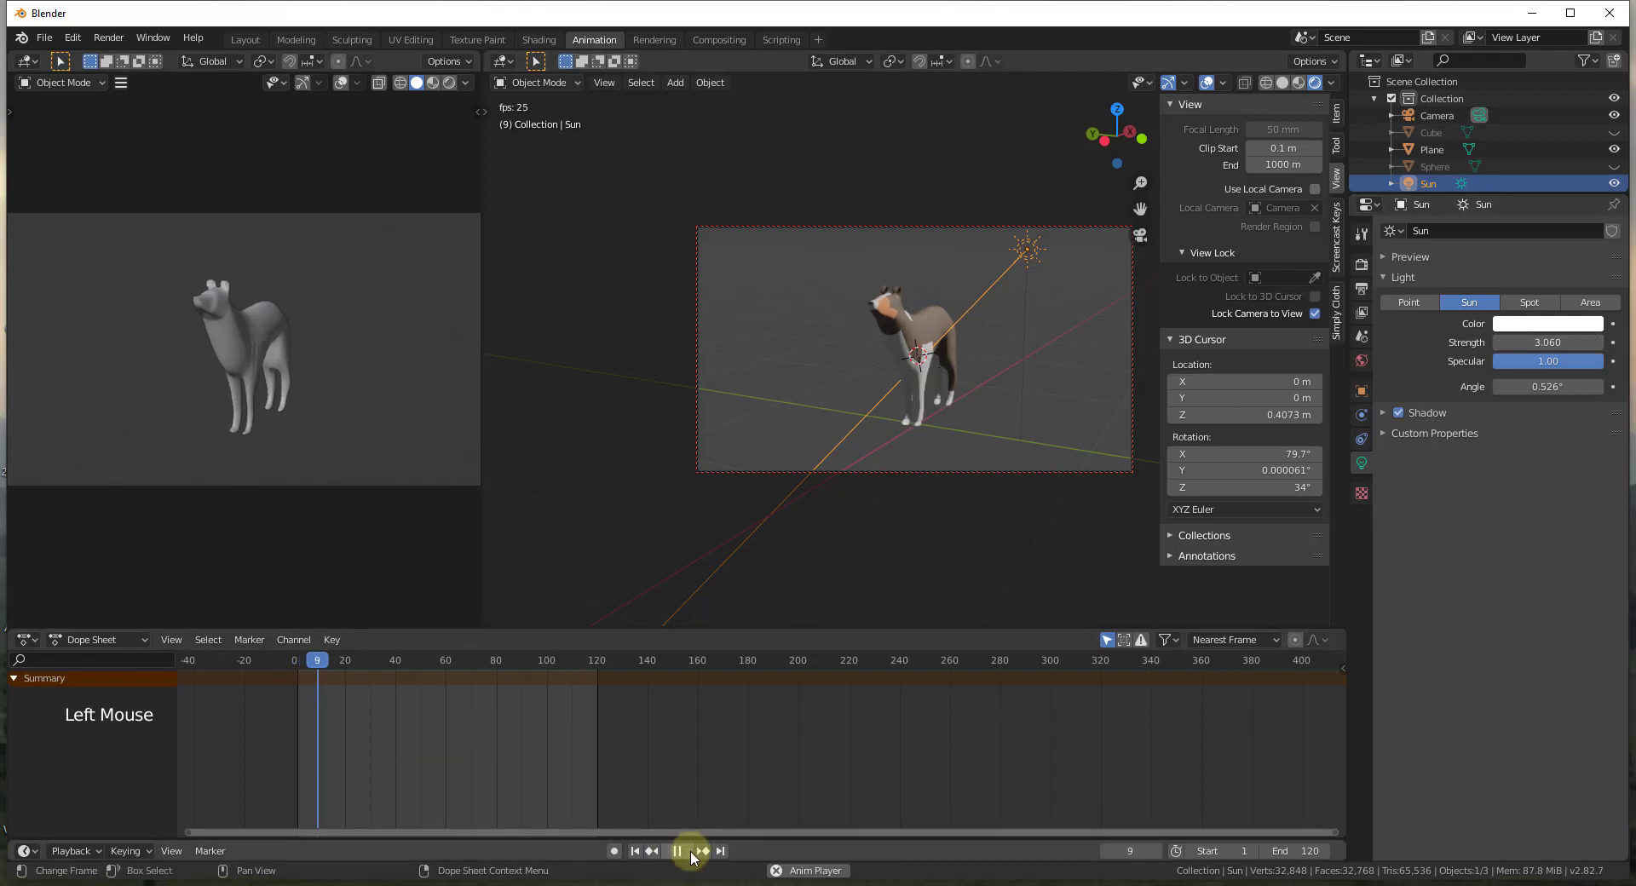
Set render output to FFmpeg video written to the Object Transition Animation folder.
left_click(685, 858)
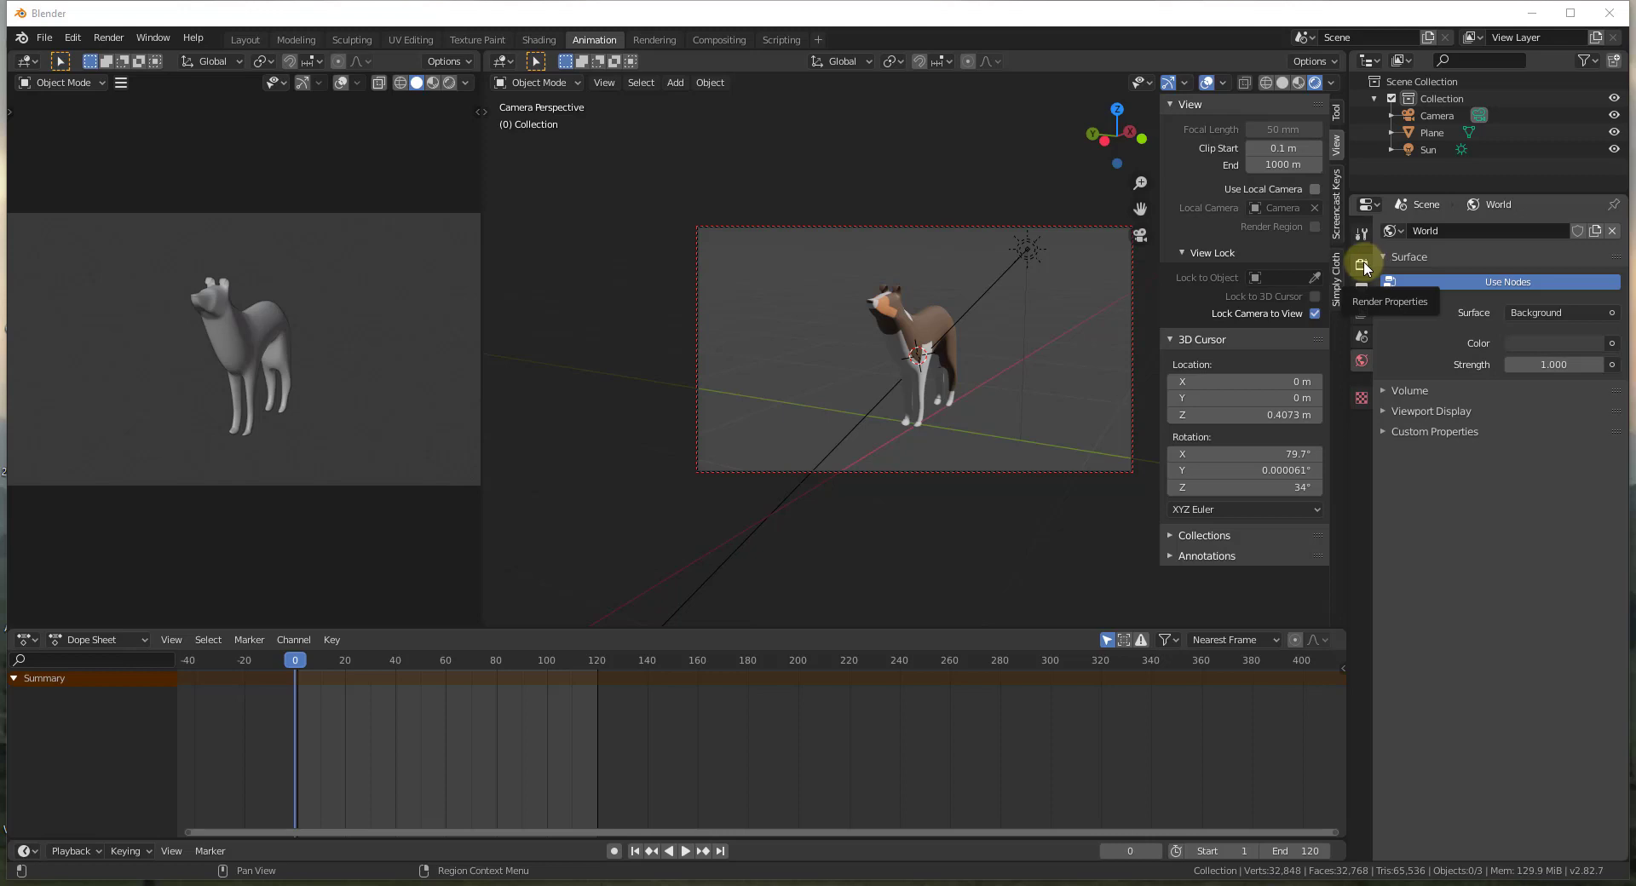
left_click(1364, 268)
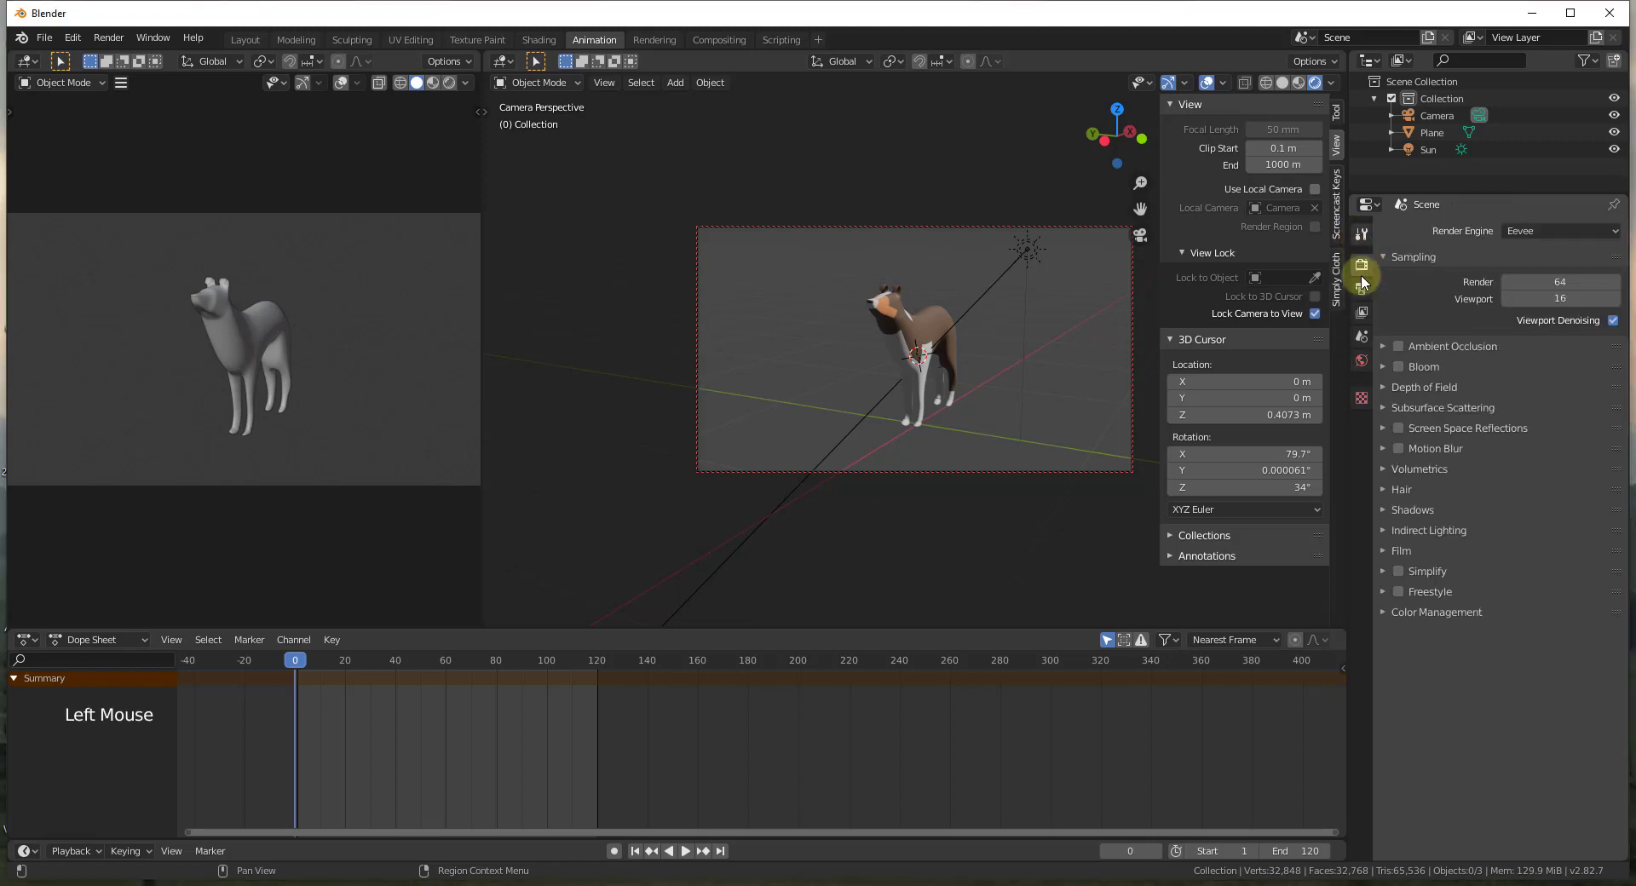
left_click(1370, 293)
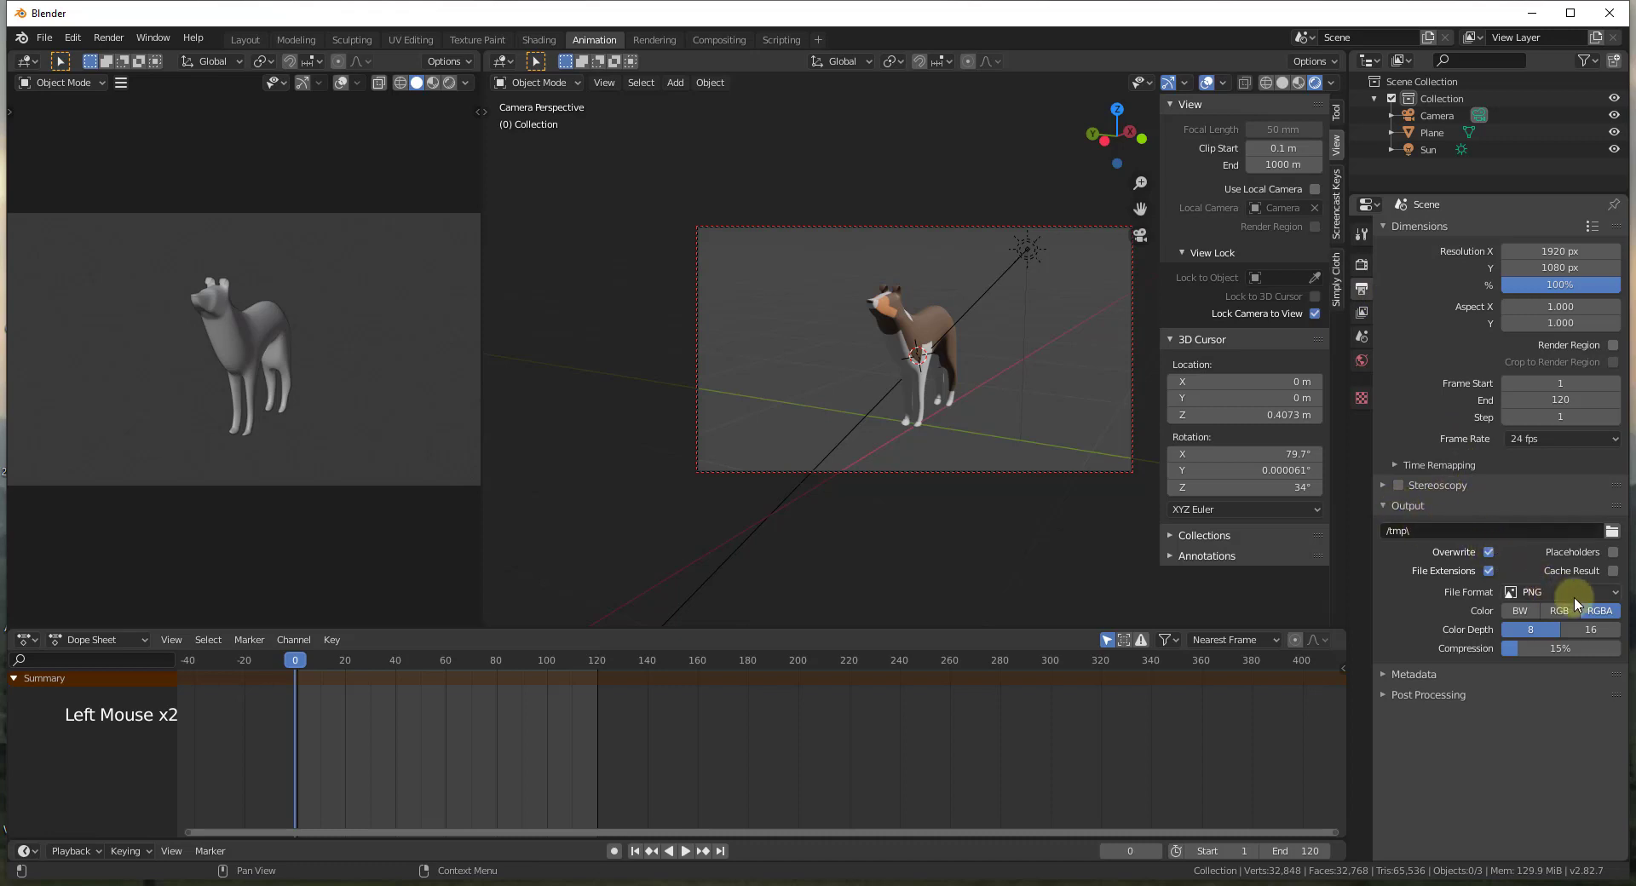
left_click(1598, 597)
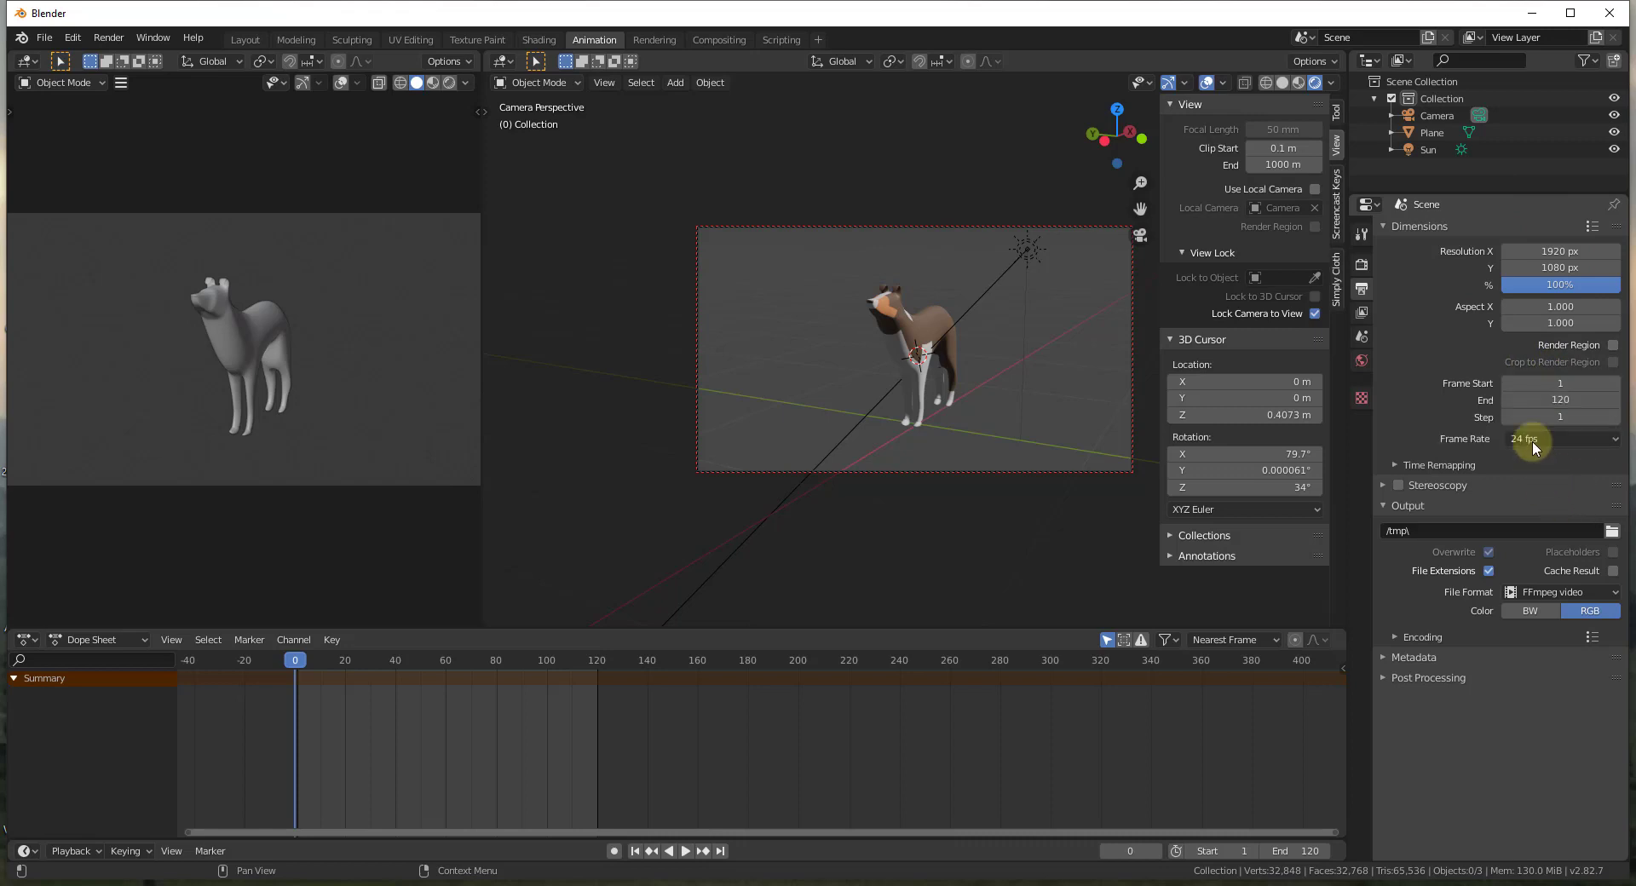
left_click(1615, 542)
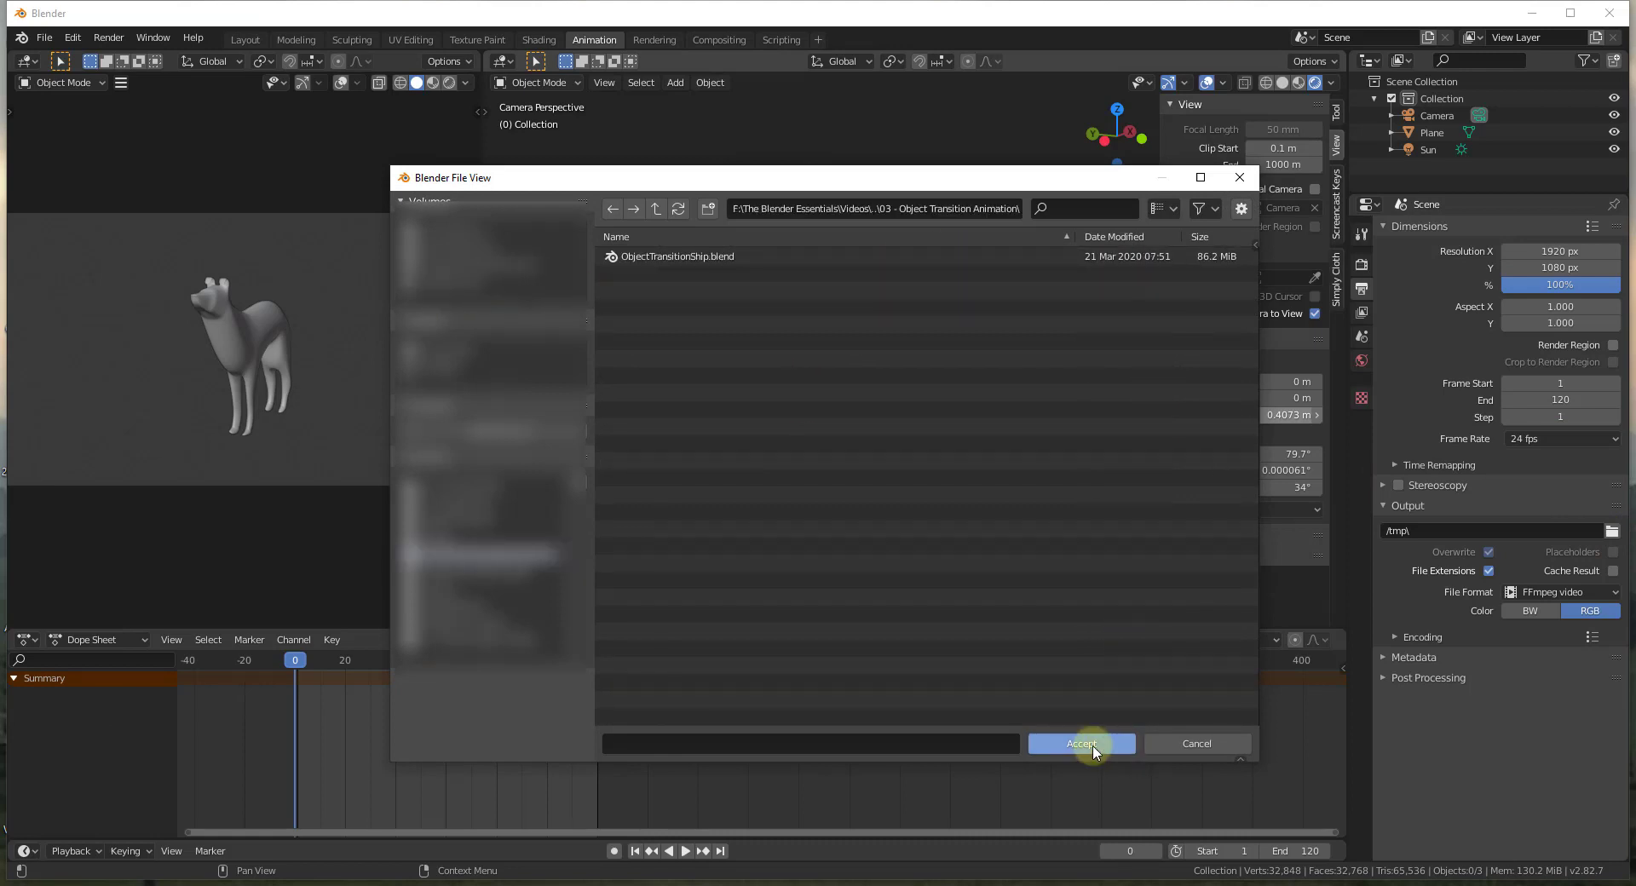
left_click(109, 48)
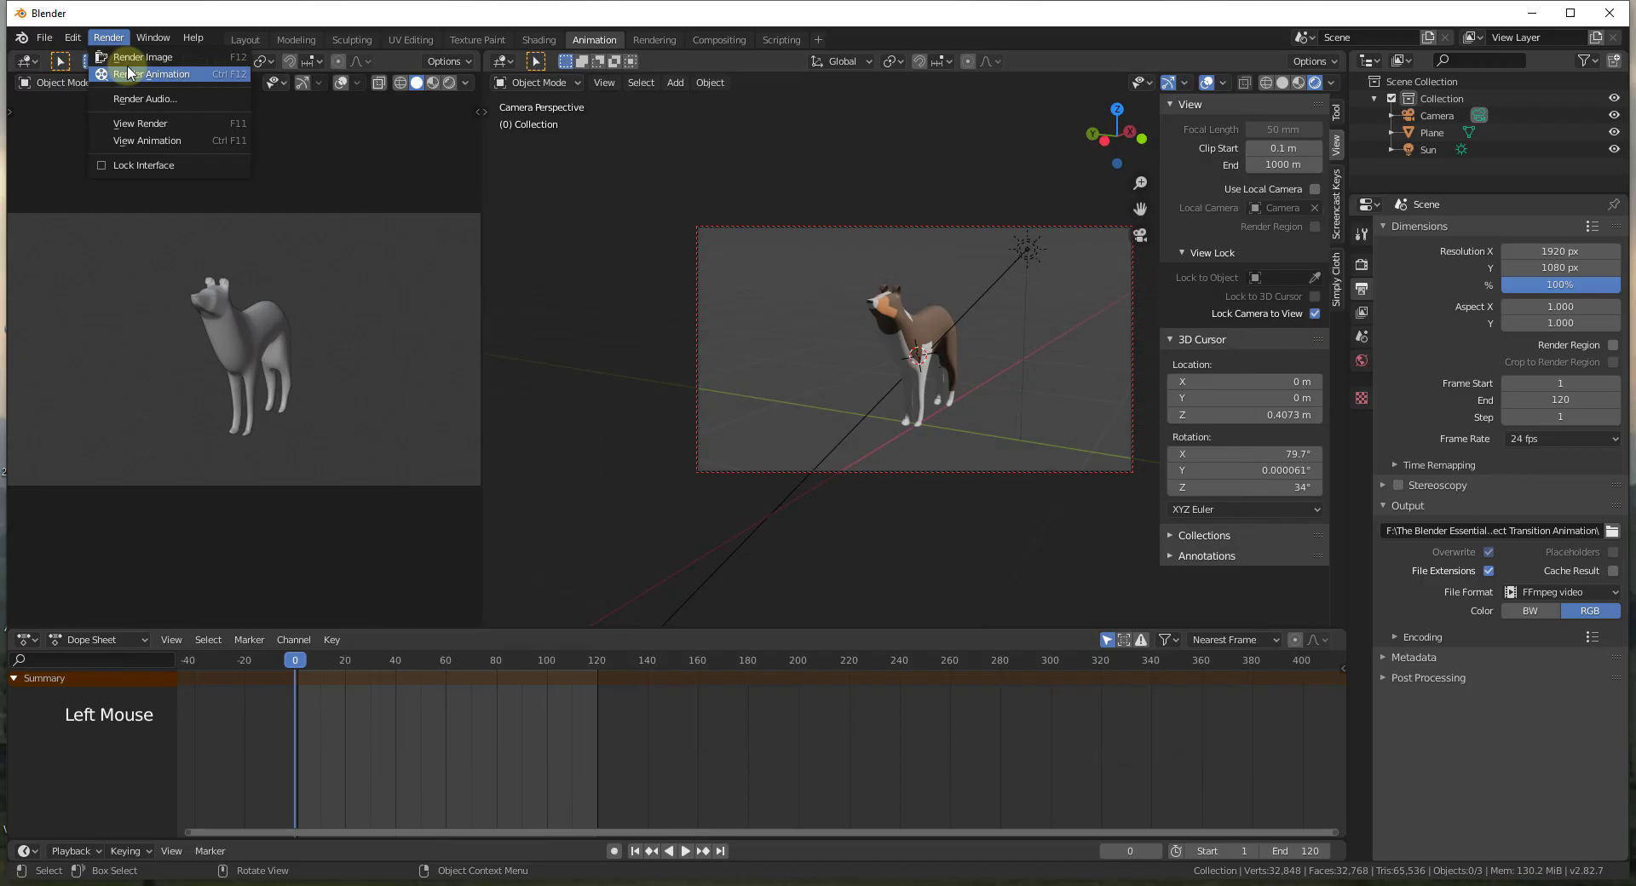